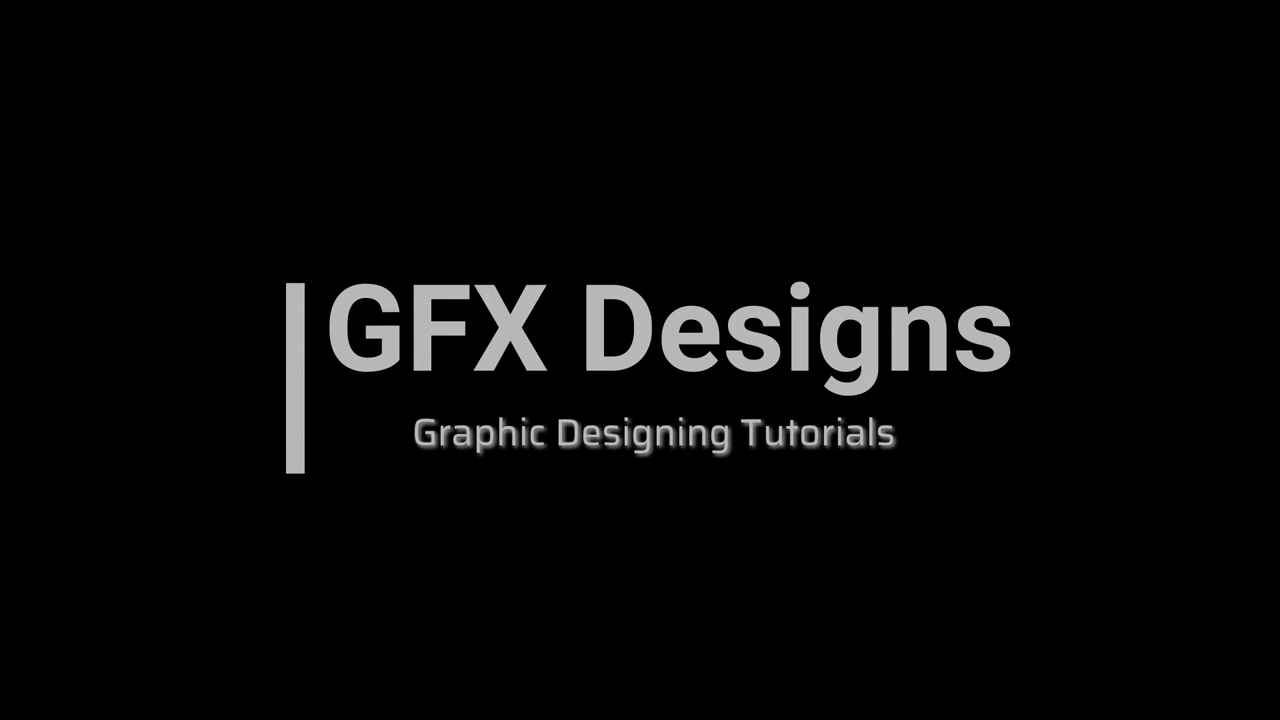
Step: Bring up the prepared document with the split pink background and colour swatches
{"action": "left_click", "coordinate": [456, 427]}
{"action": "key", "text": "space"}
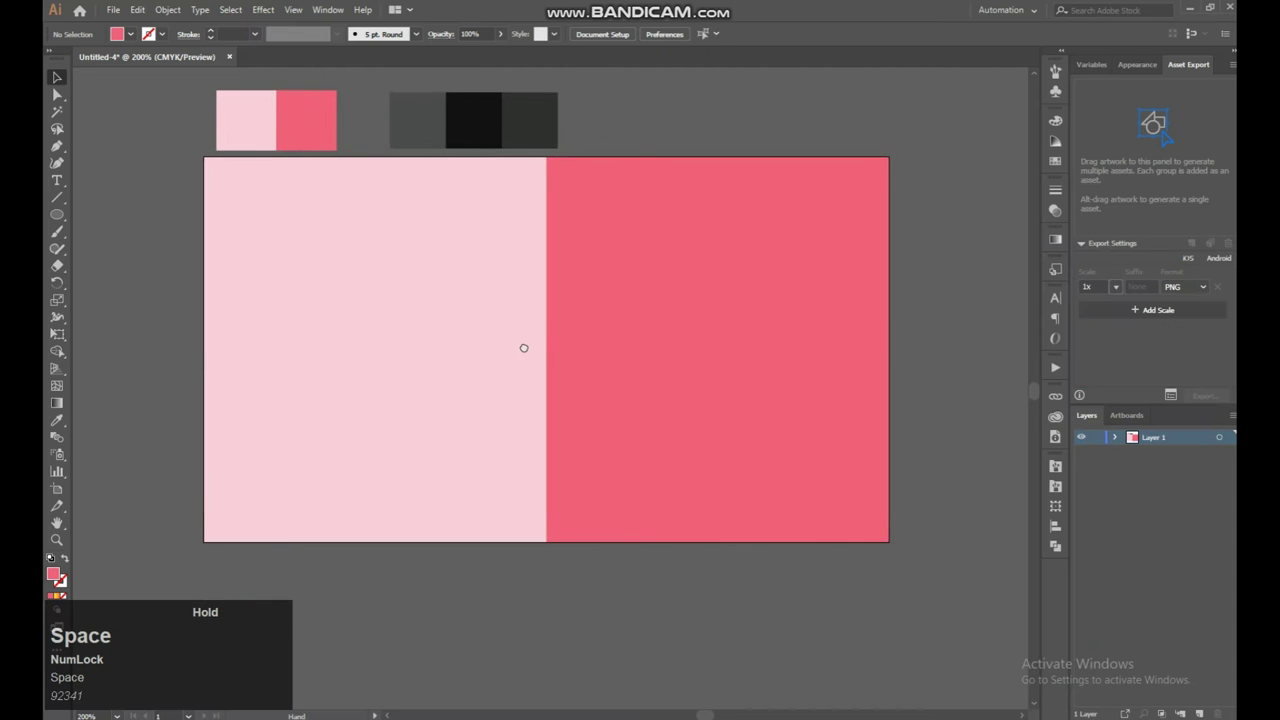
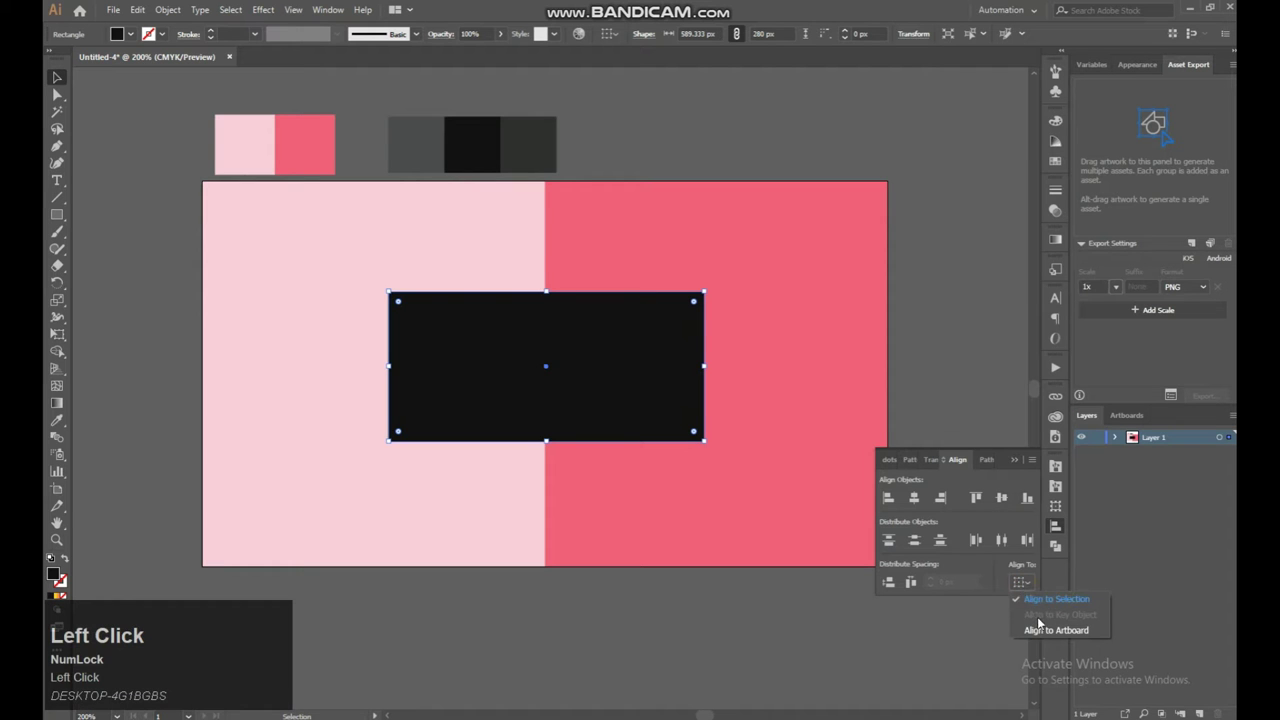
Step: Centre the near-black screen rectangle horizontally and vertically on the artboard
{"action": "left_click", "coordinate": [1064, 625]}
{"action": "left_click", "coordinate": [918, 501]}
{"action": "left_click", "coordinate": [1006, 500]}
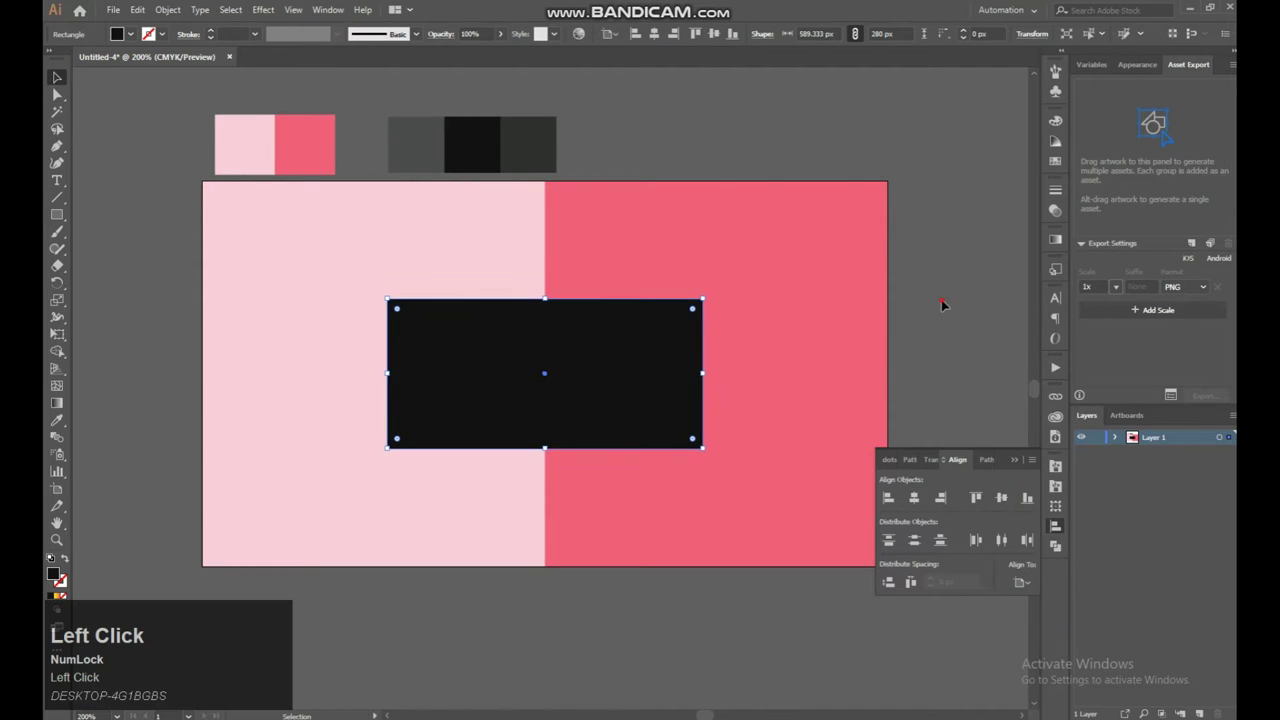
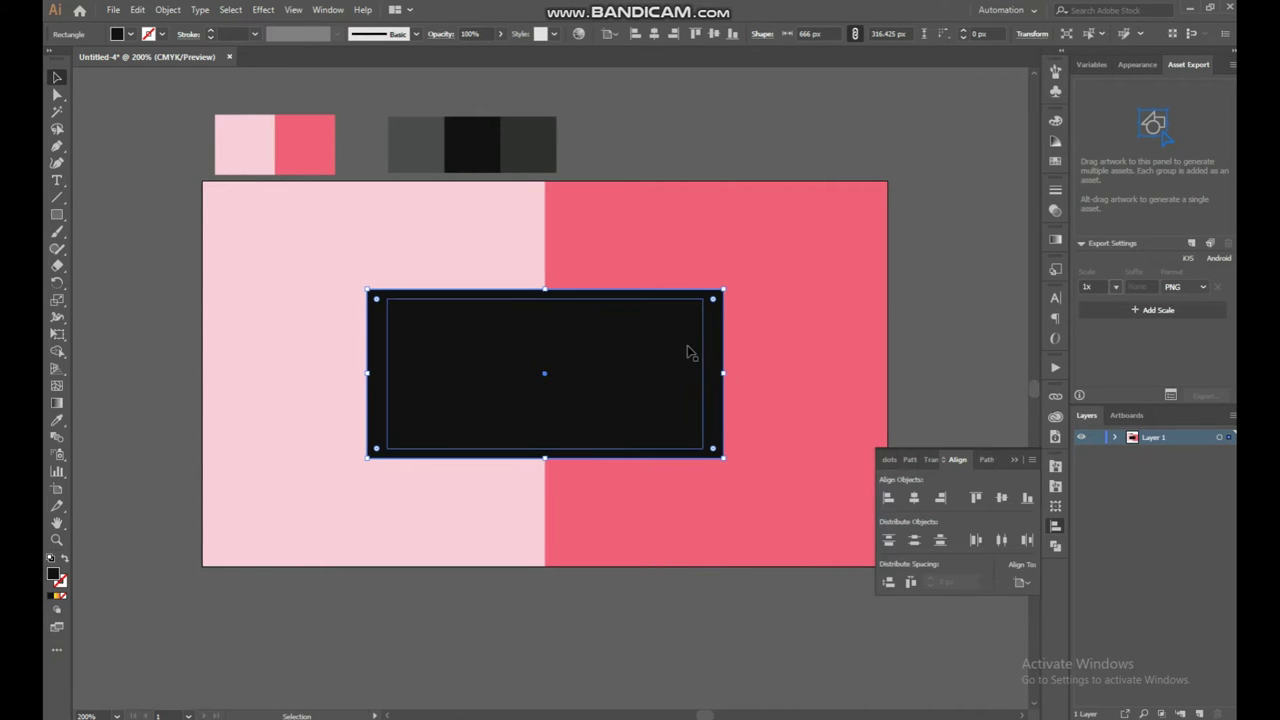
Step: Fill the larger backing rectangle with the dark grey swatch colour
{"action": "left_click", "coordinate": [722, 448]}
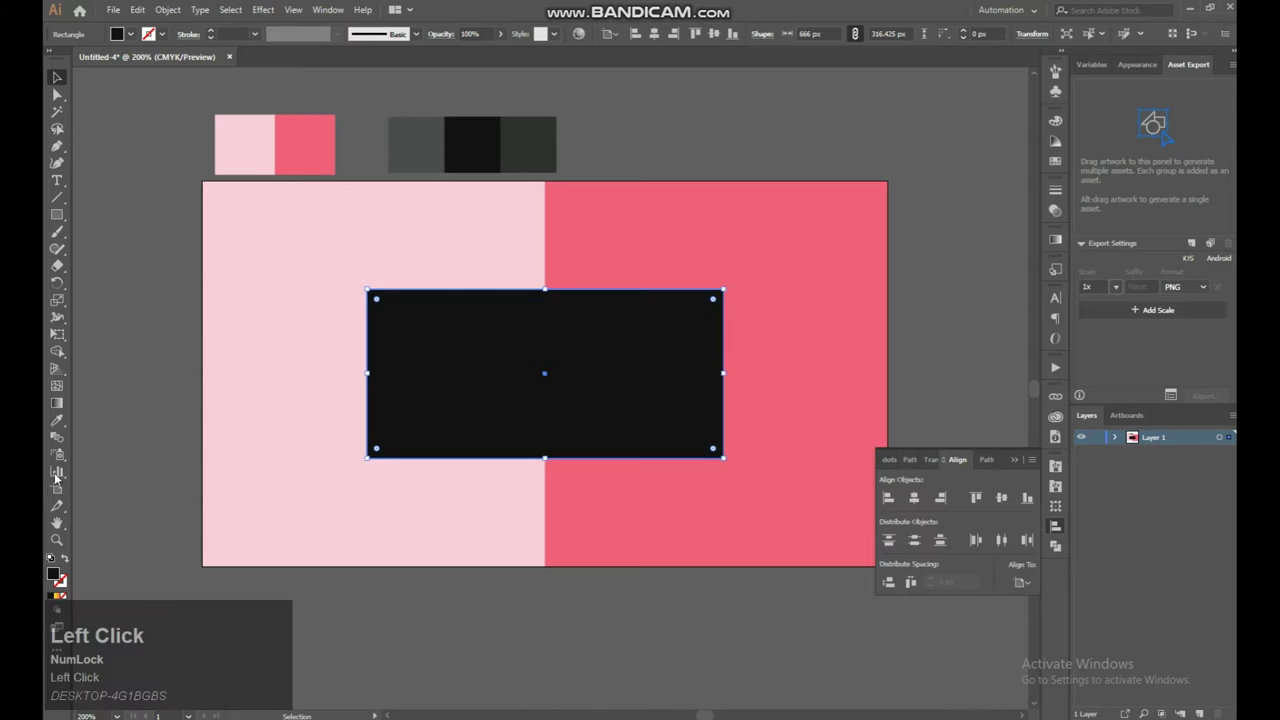
{"action": "double_click", "coordinate": [722, 448]}
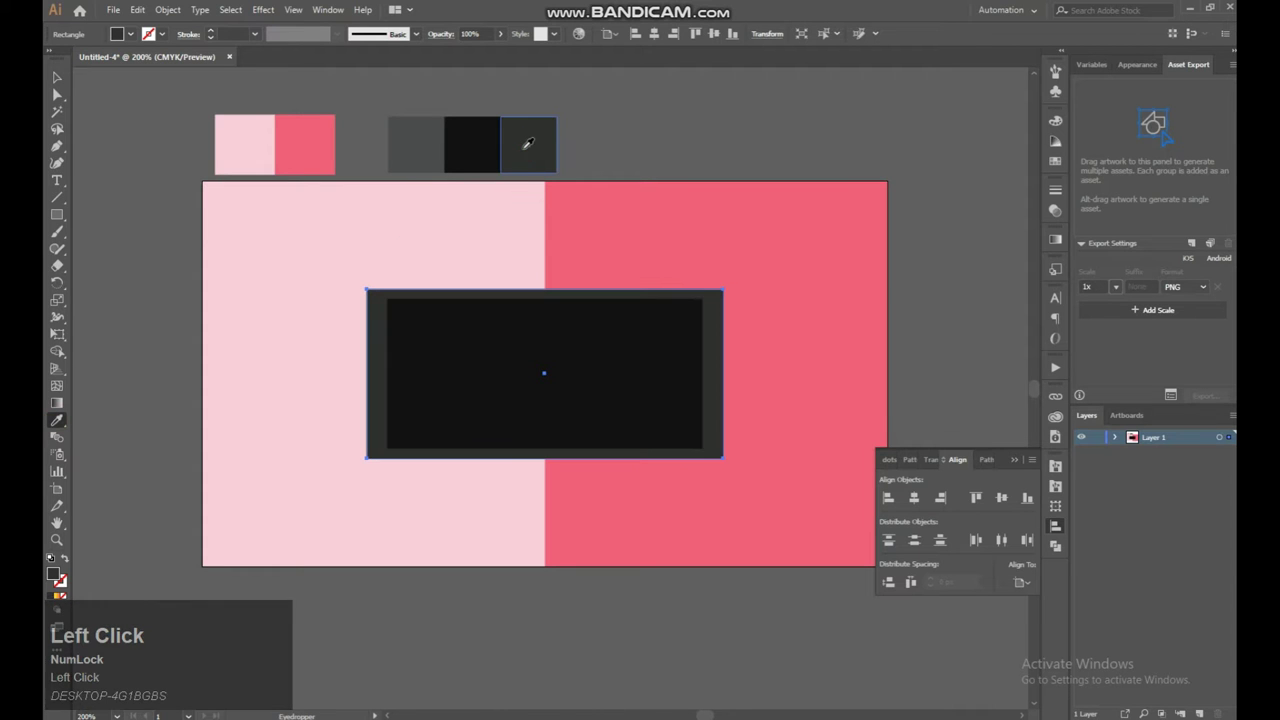
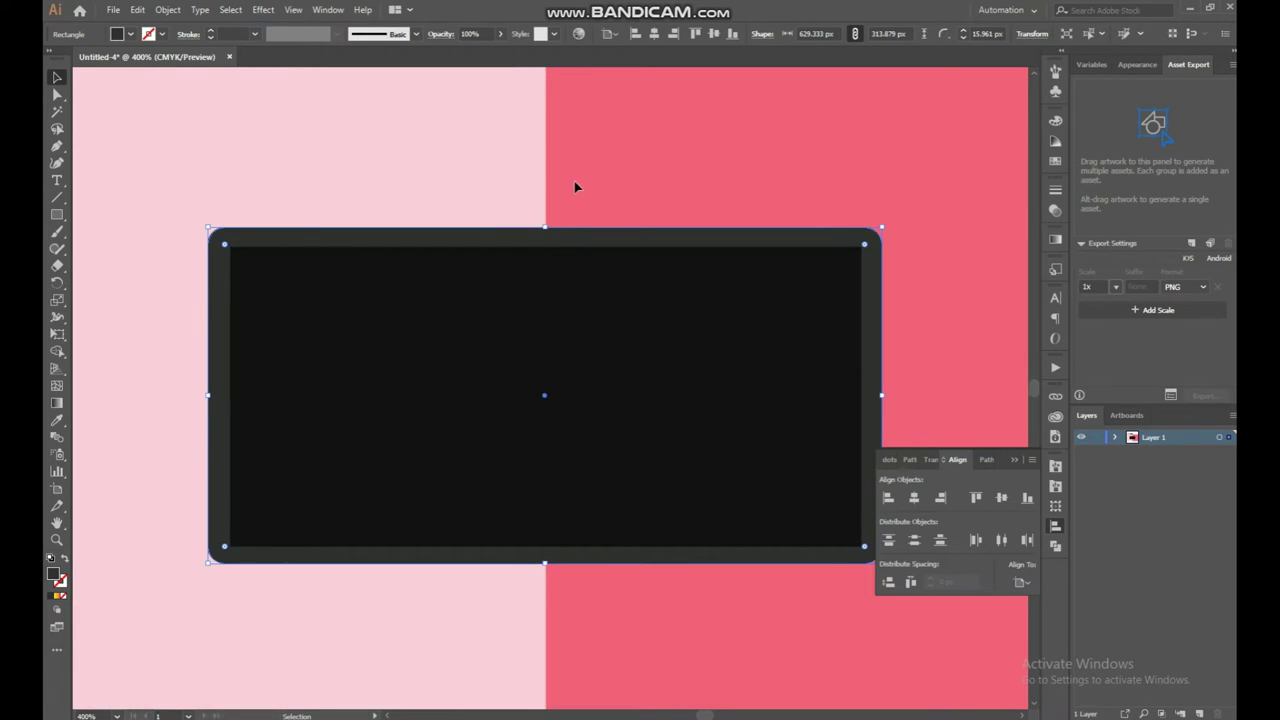
Step: Copy the black screen rectangle and paste it in front for corner rounding
{"action": "left_click", "coordinate": [873, 554]}
{"action": "left_click", "coordinate": [873, 554]}
{"action": "key", "text": "ctrl+c"}
{"action": "key", "text": "ctrl+f"}
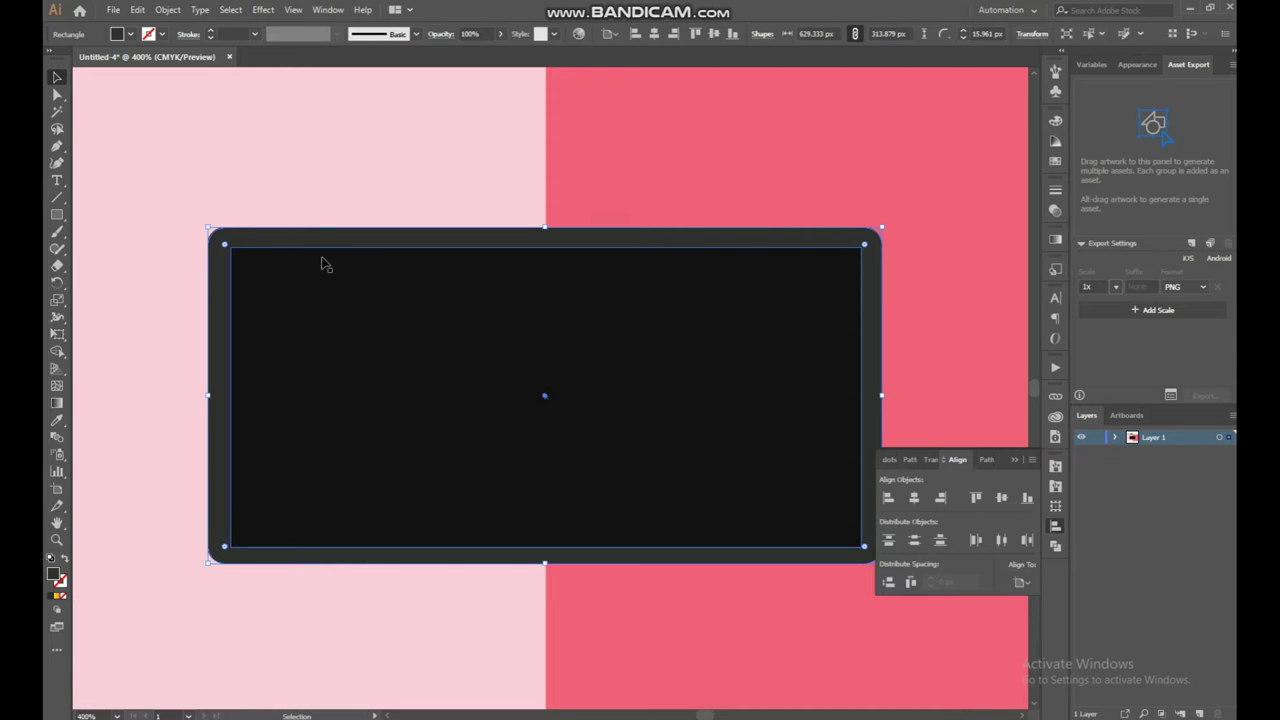
{"action": "left_click", "coordinate": [873, 554]}
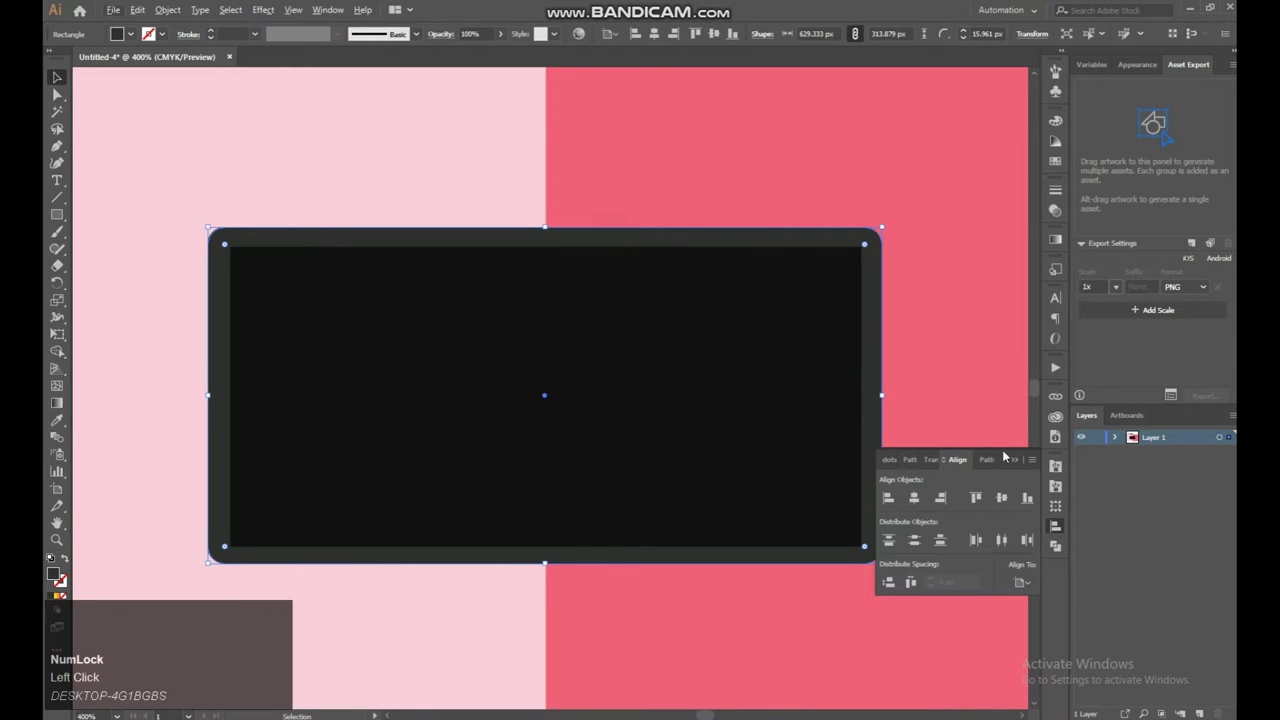
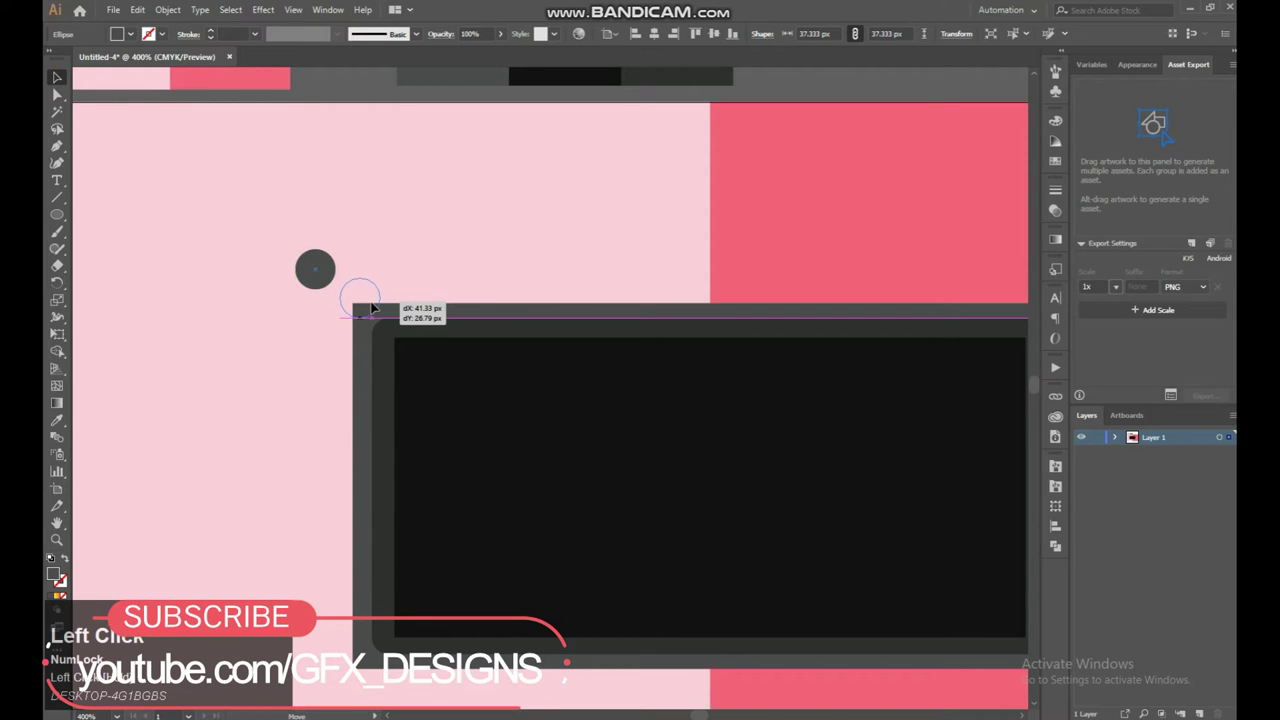
Step: Cut the top-right corner circle out of the grey frame with the Shape Builder
{"action": "left_click", "coordinate": [366, 343]}
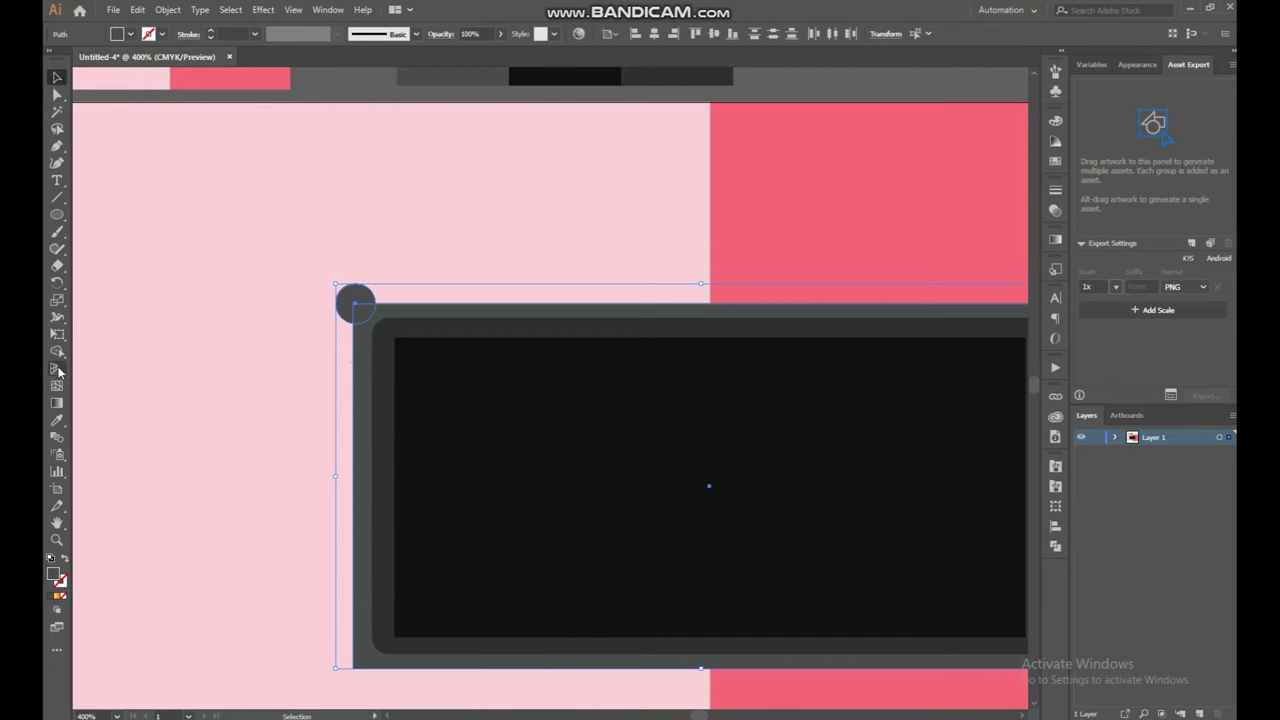
{"action": "left_click", "coordinate": [59, 353]}
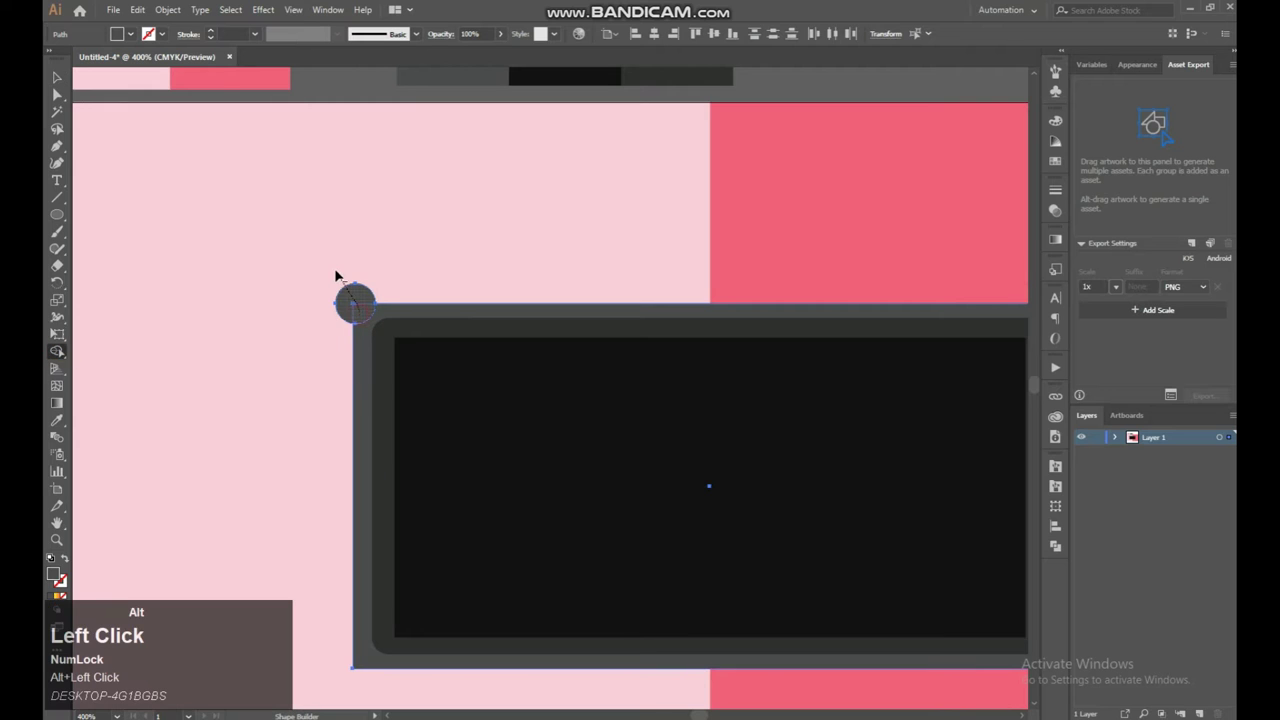
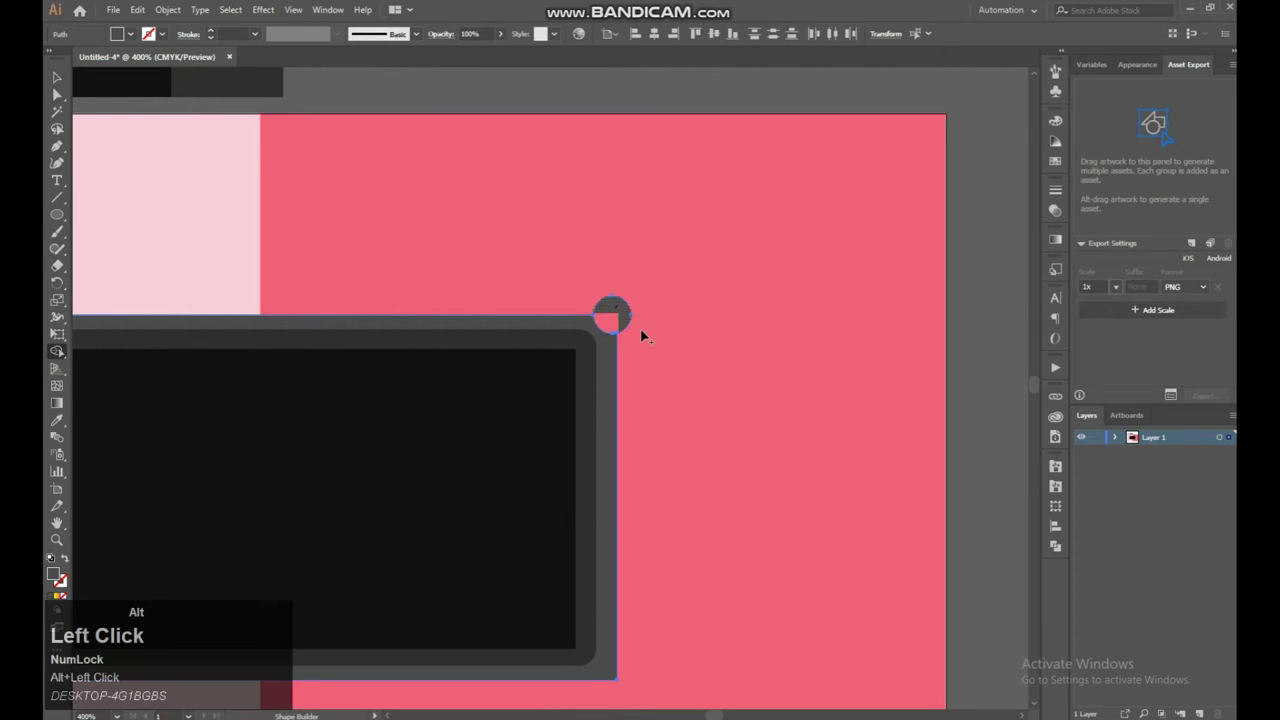
{"action": "left_click", "coordinate": [61, 67]}
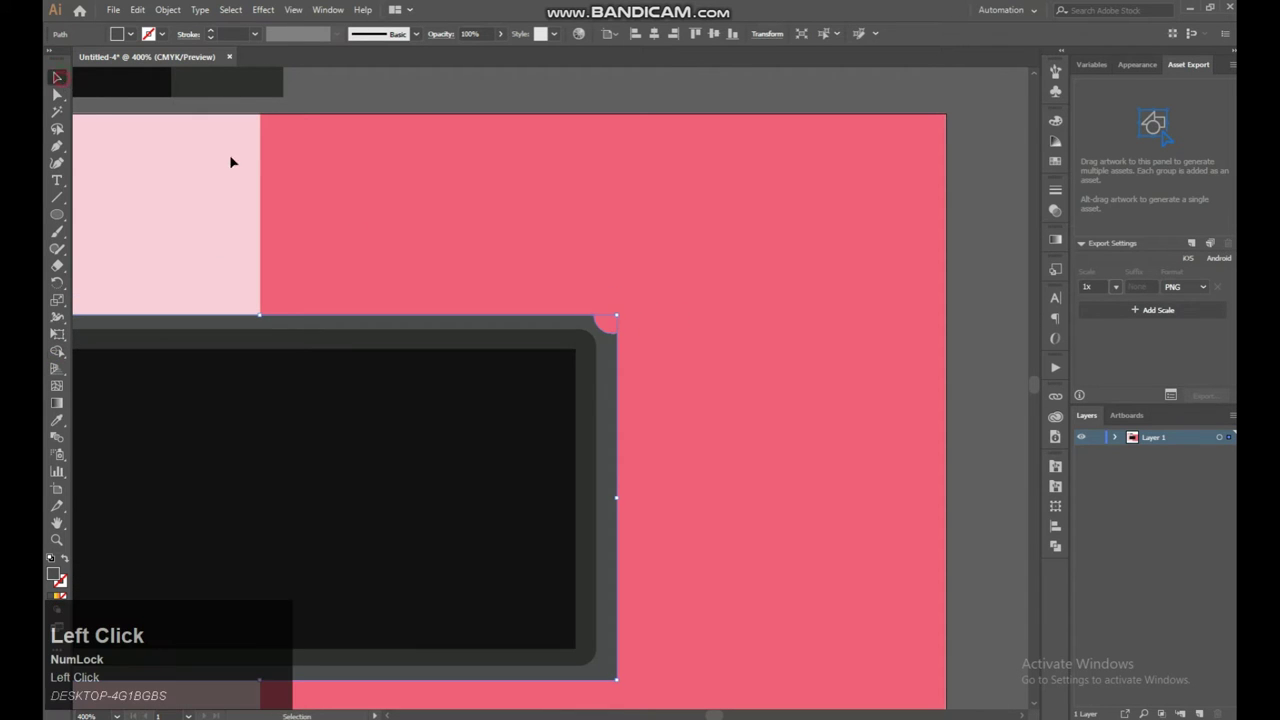
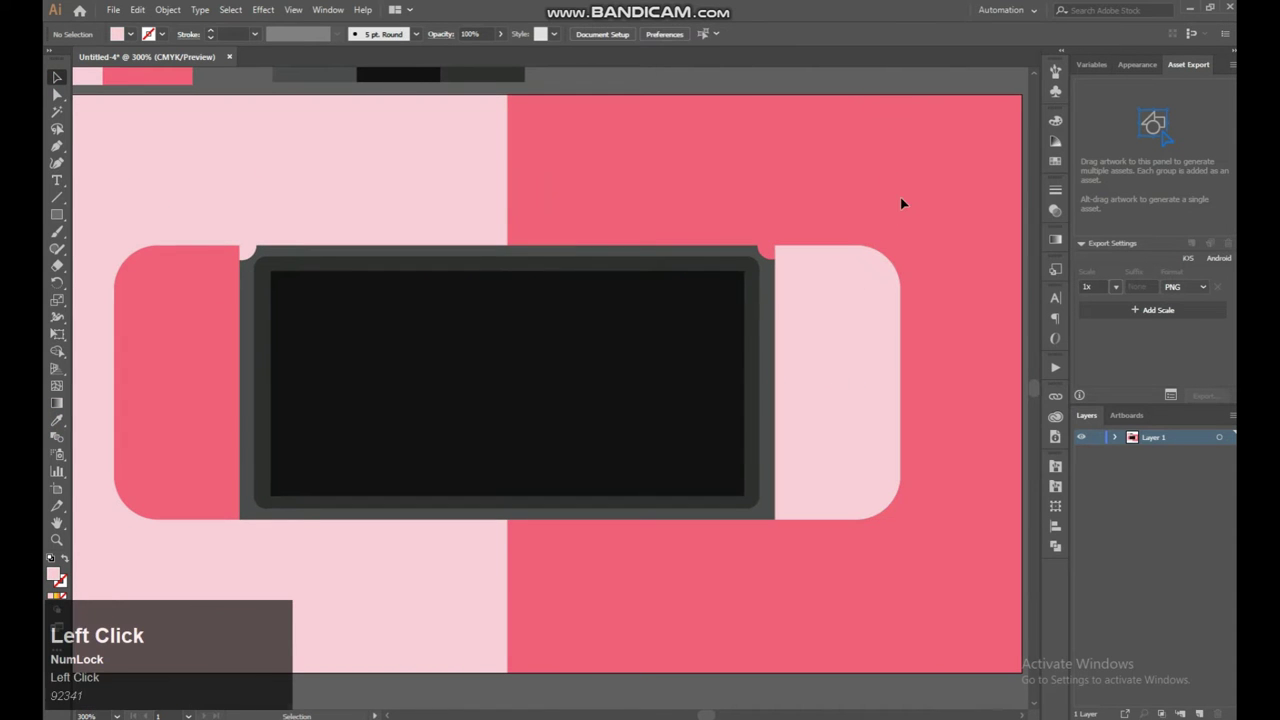
Step: Select the right joy-con and the black screen rectangle while placing the glare bar
{"action": "left_click", "coordinate": [866, 306]}
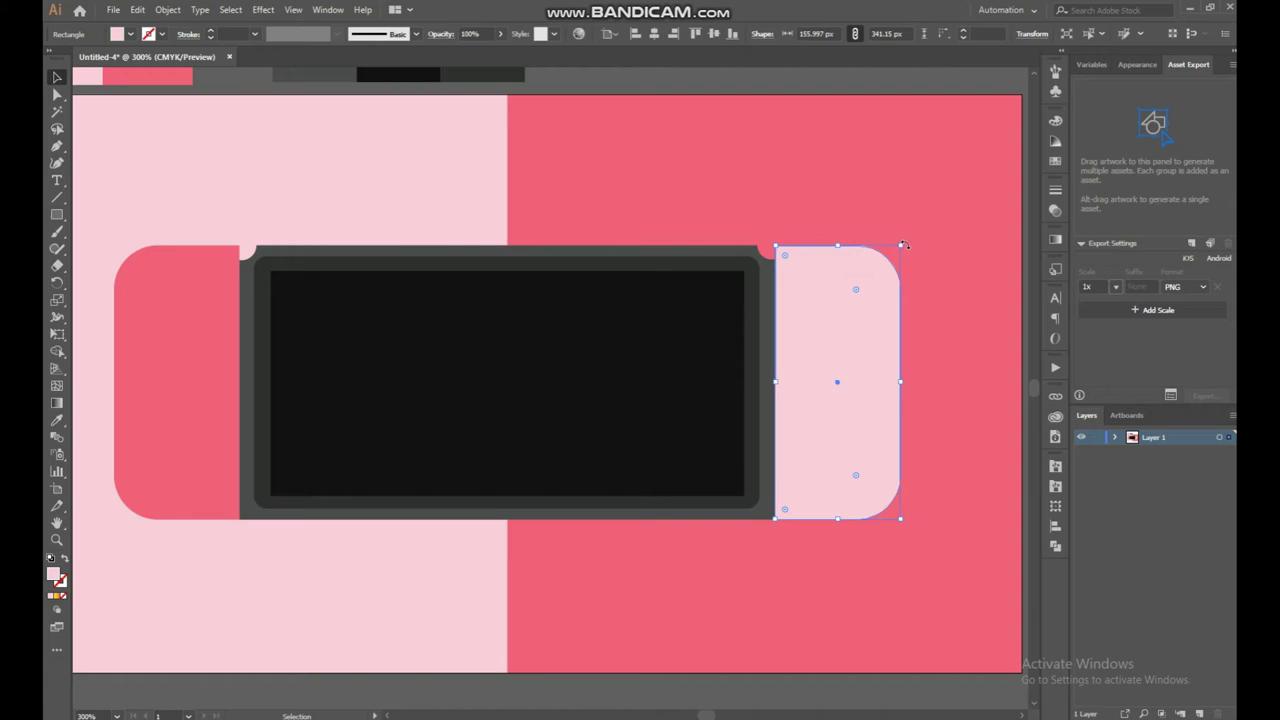
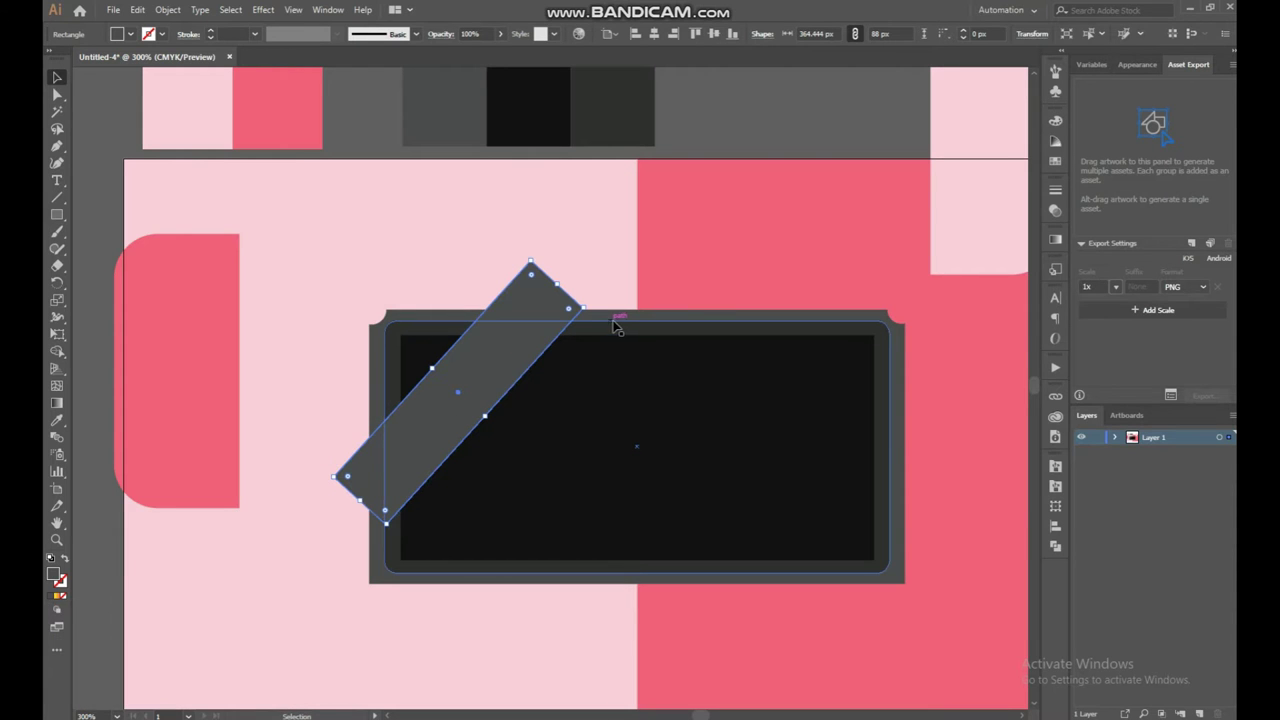
{"action": "double_click", "coordinate": [622, 325]}
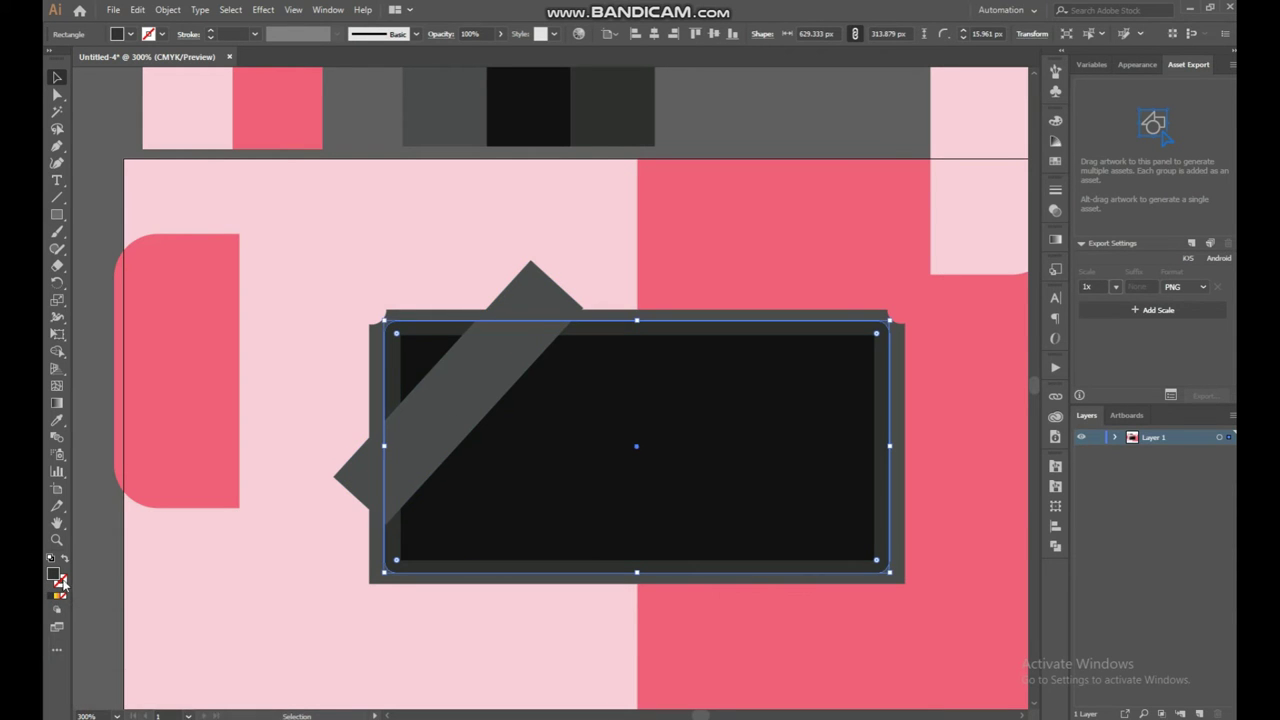
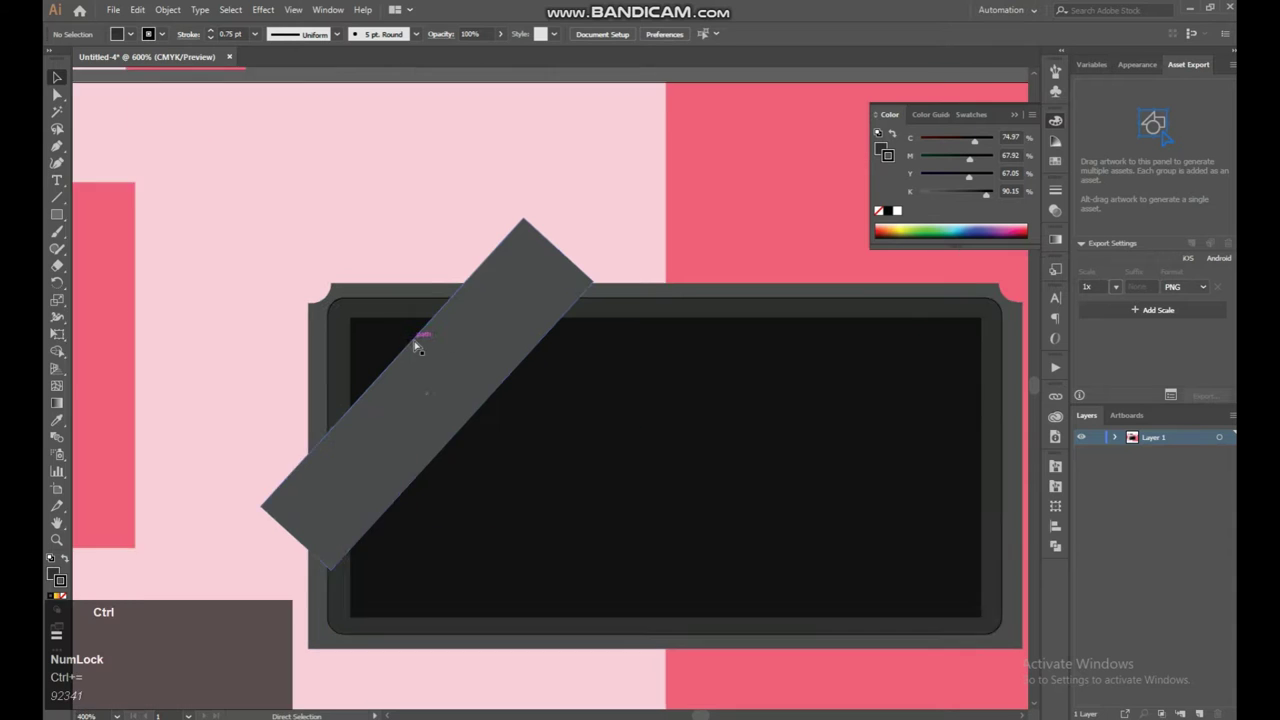
Step: Give the screen rectangle a 2 pt dark outline stroke
{"action": "key", "text": "space"}
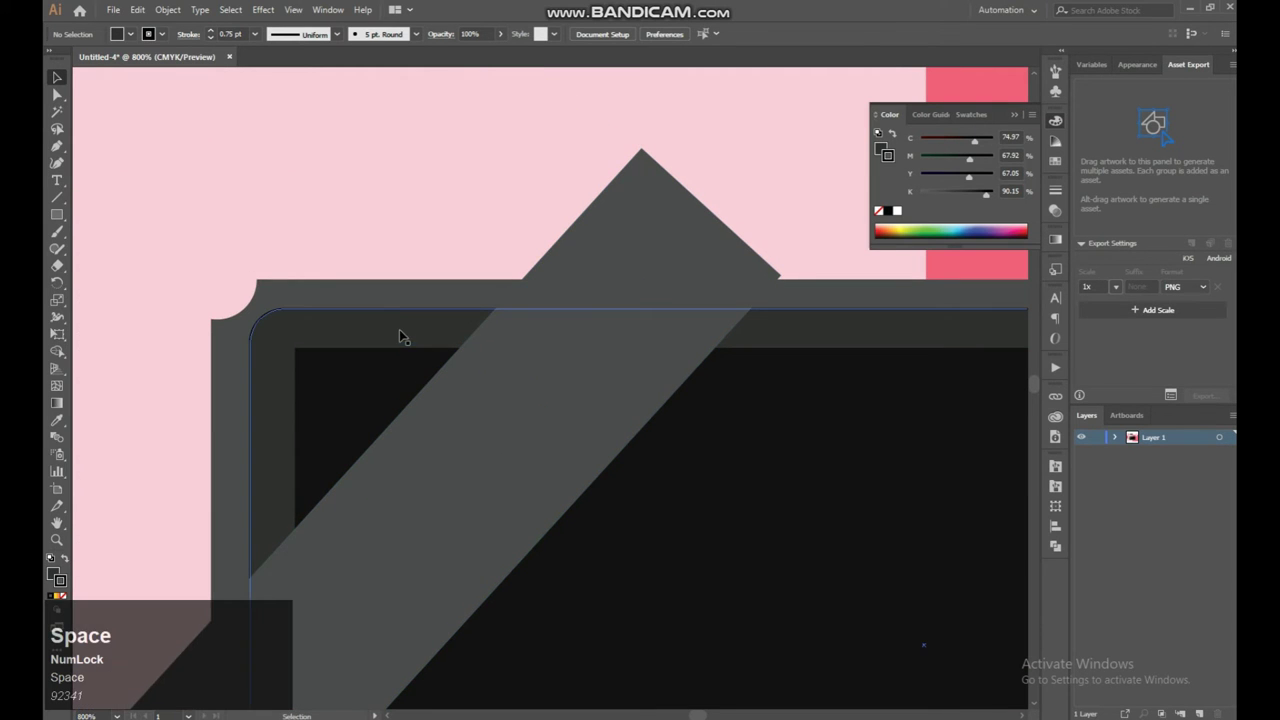
{"action": "left_click", "coordinate": [408, 321]}
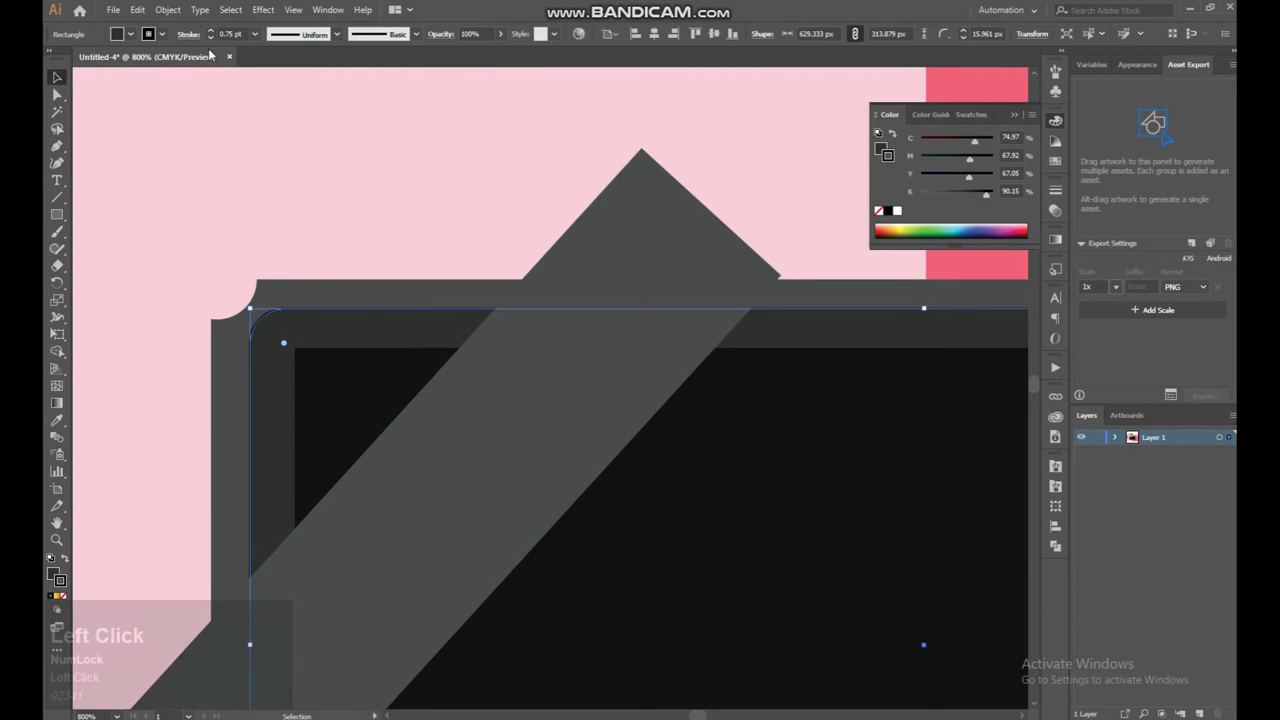
{"action": "left_click", "coordinate": [214, 30]}
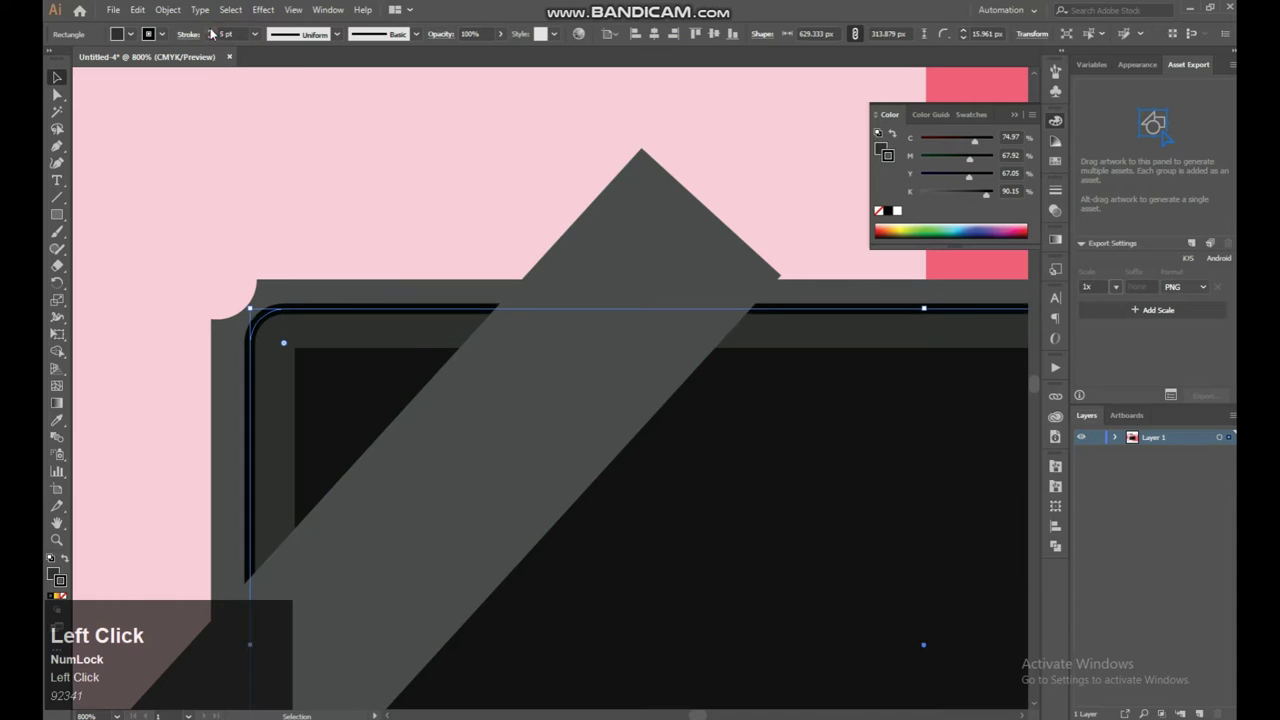
{"action": "left_click", "coordinate": [216, 40]}
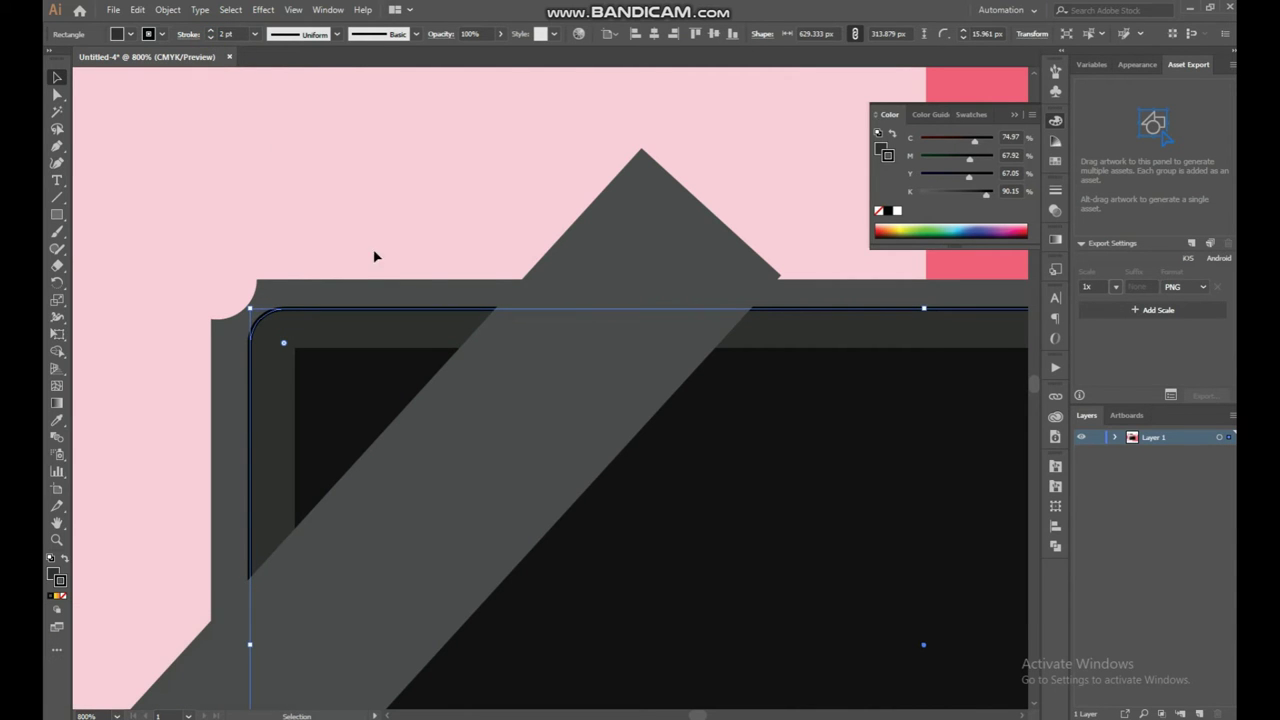
Step: Expand the live screen rectangle into a plain path via Object > Shape > Expand Shape
{"action": "left_click", "coordinate": [173, 16]}
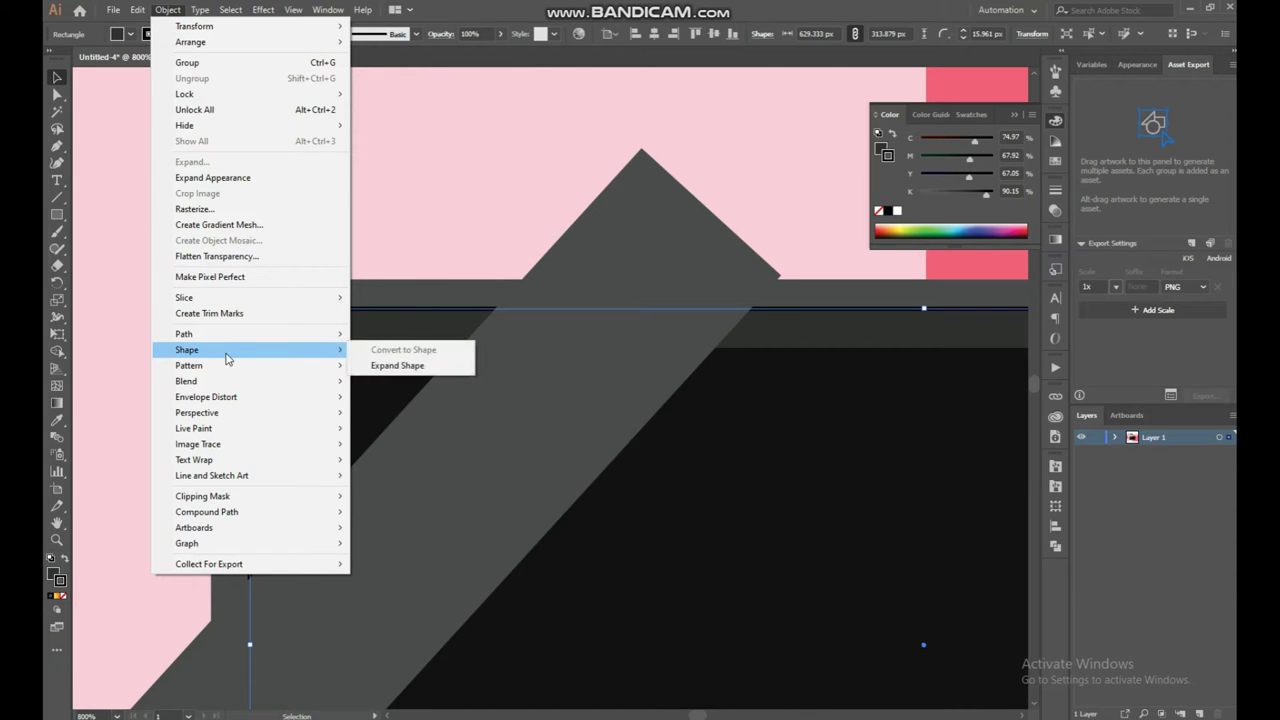
{"action": "left_click", "coordinate": [512, 101]}
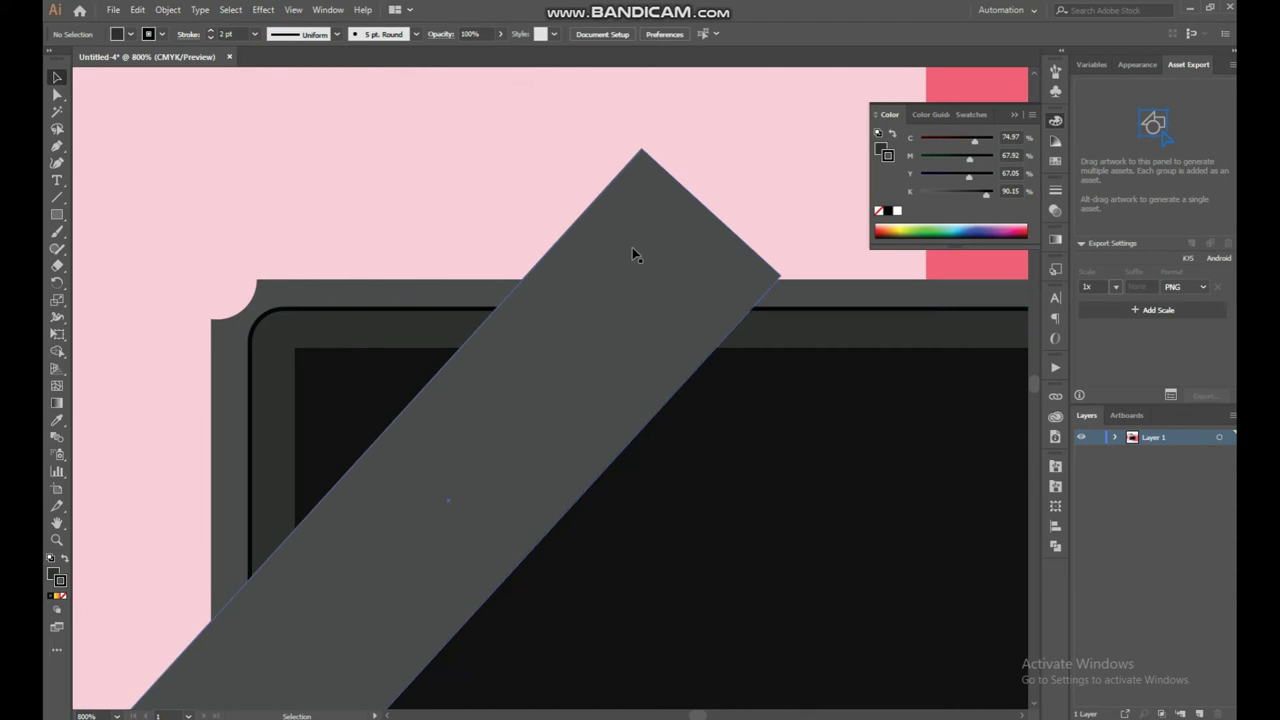
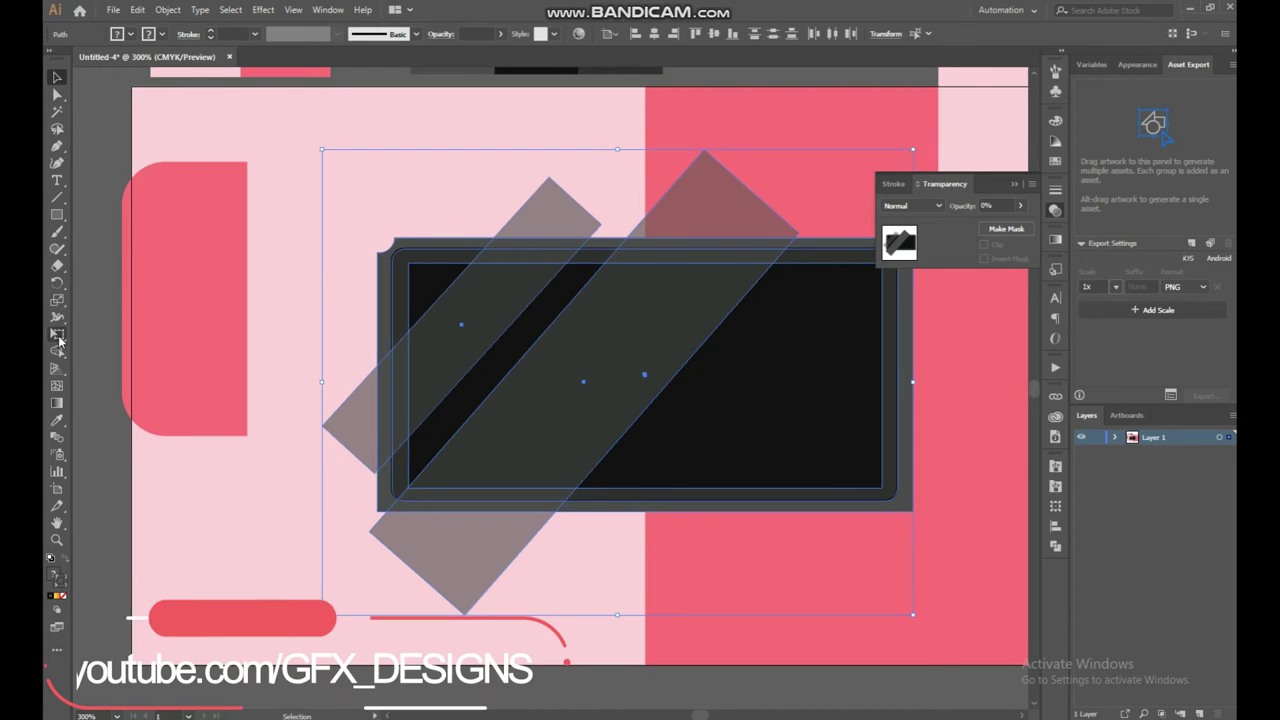
Step: Trim the glare bars to the screen by removing pieces past its left and bottom edges, then deselect
{"action": "left_click_drag", "start_coordinate": [64, 350], "coordinate": [360, 455]}
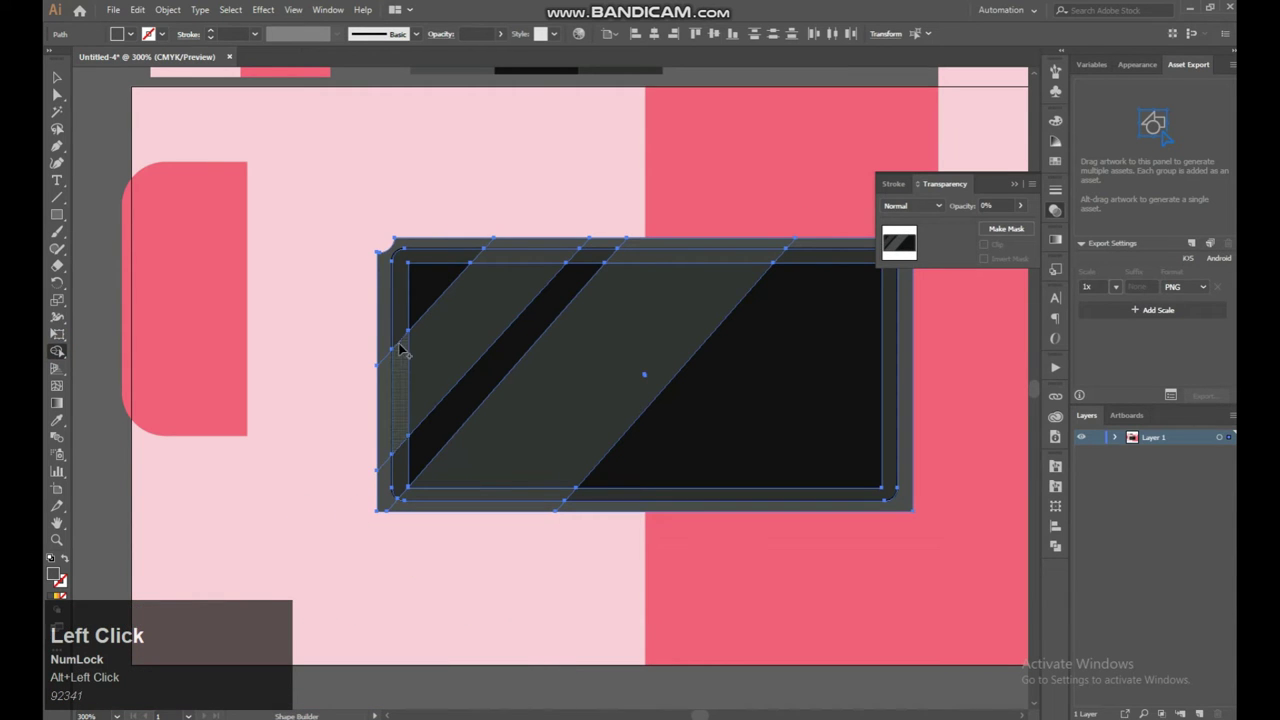
{"action": "left_click_drag", "start_coordinate": [402, 325], "coordinate": [426, 371]}
{"action": "key", "text": "ctrl+z"}
{"action": "left_click", "coordinate": [408, 365]}
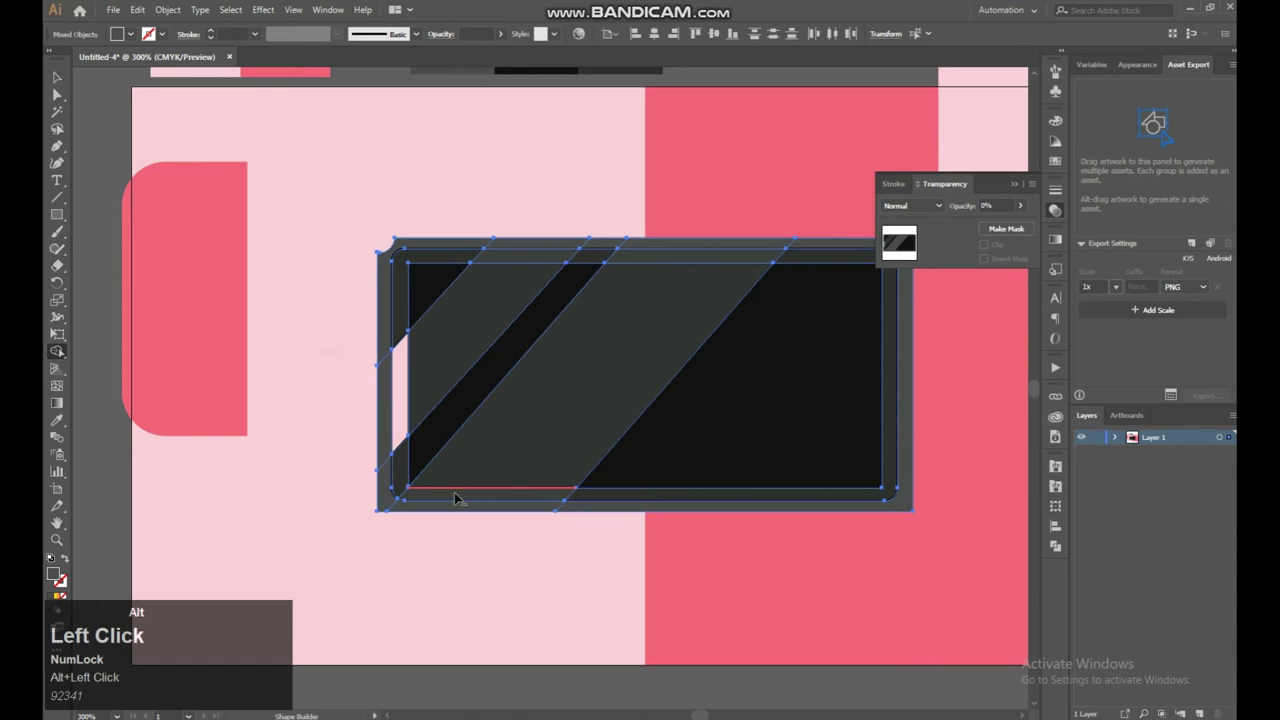
{"action": "key", "text": "ctrl+z"}
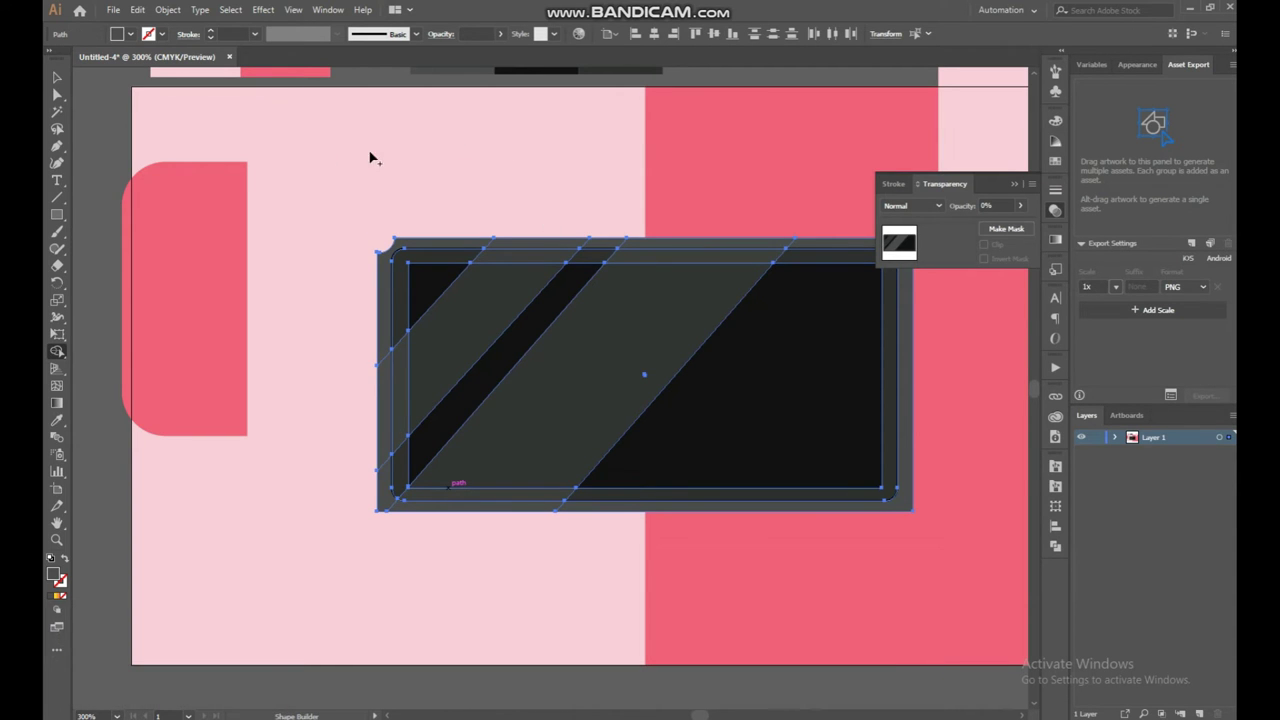
{"action": "left_click", "coordinate": [54, 80]}
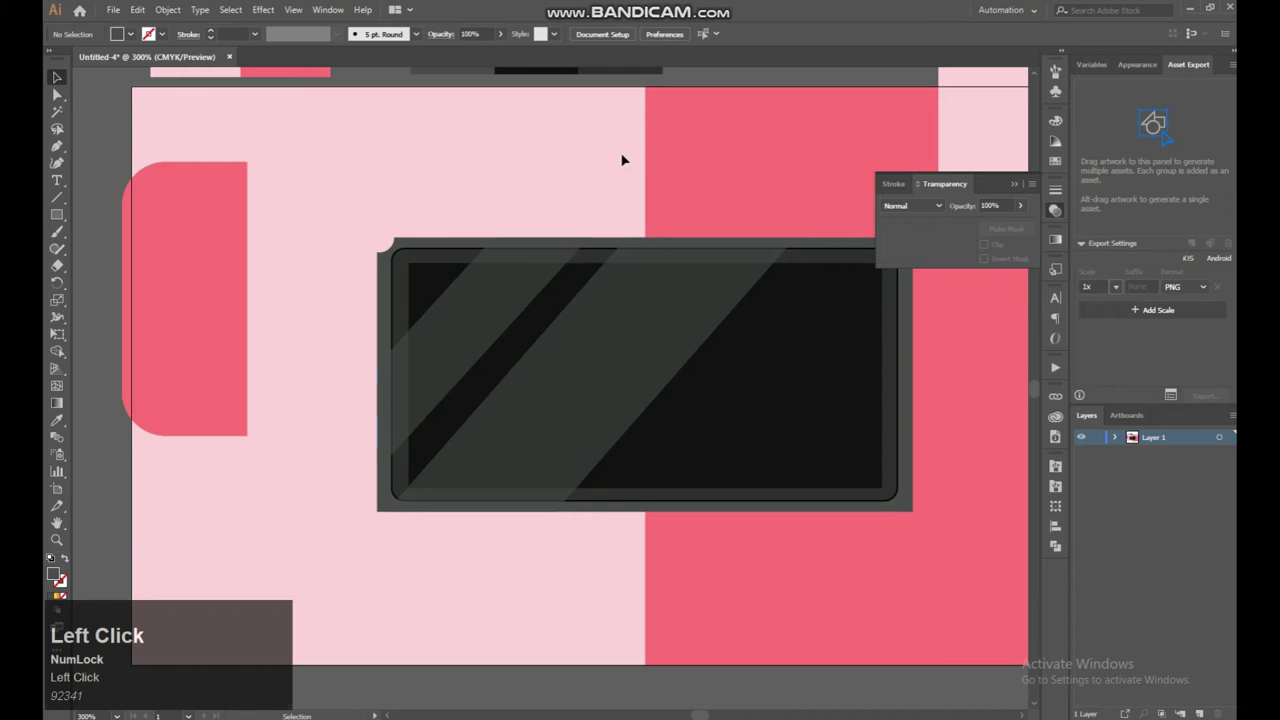
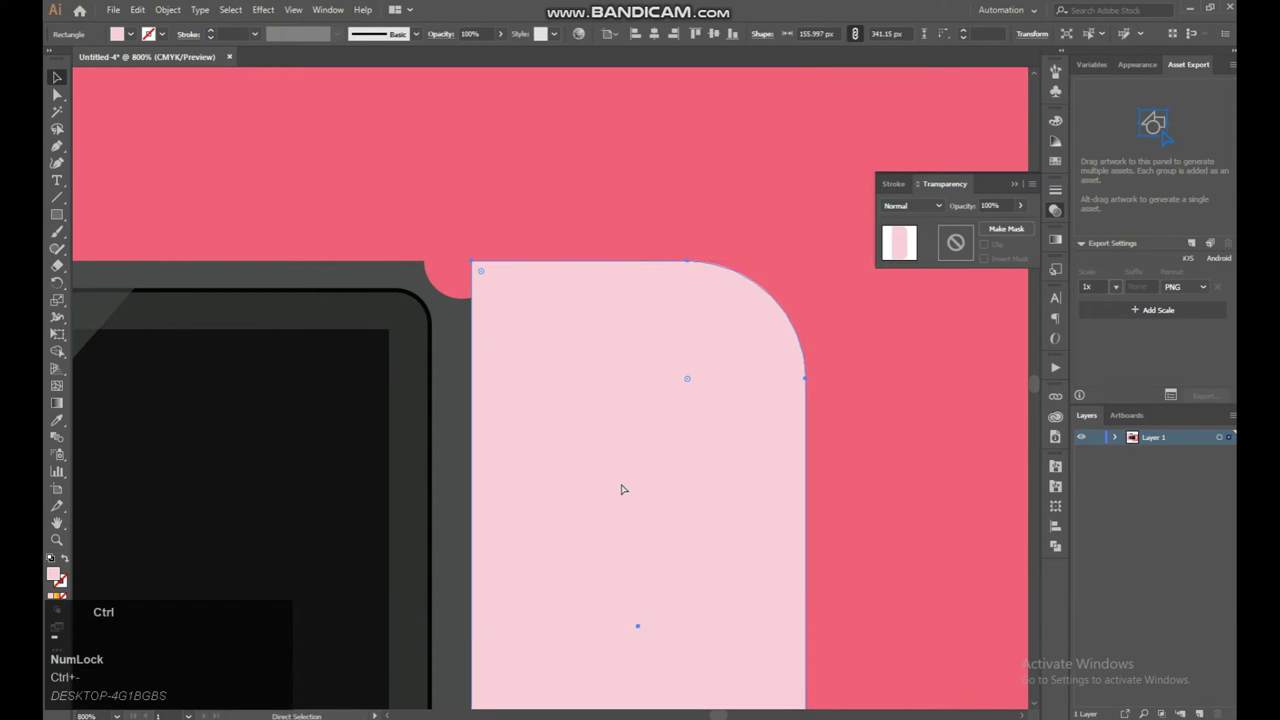
Step: Pan the view to the left joy-con for drawing the joystick circle
{"action": "key", "text": "space"}
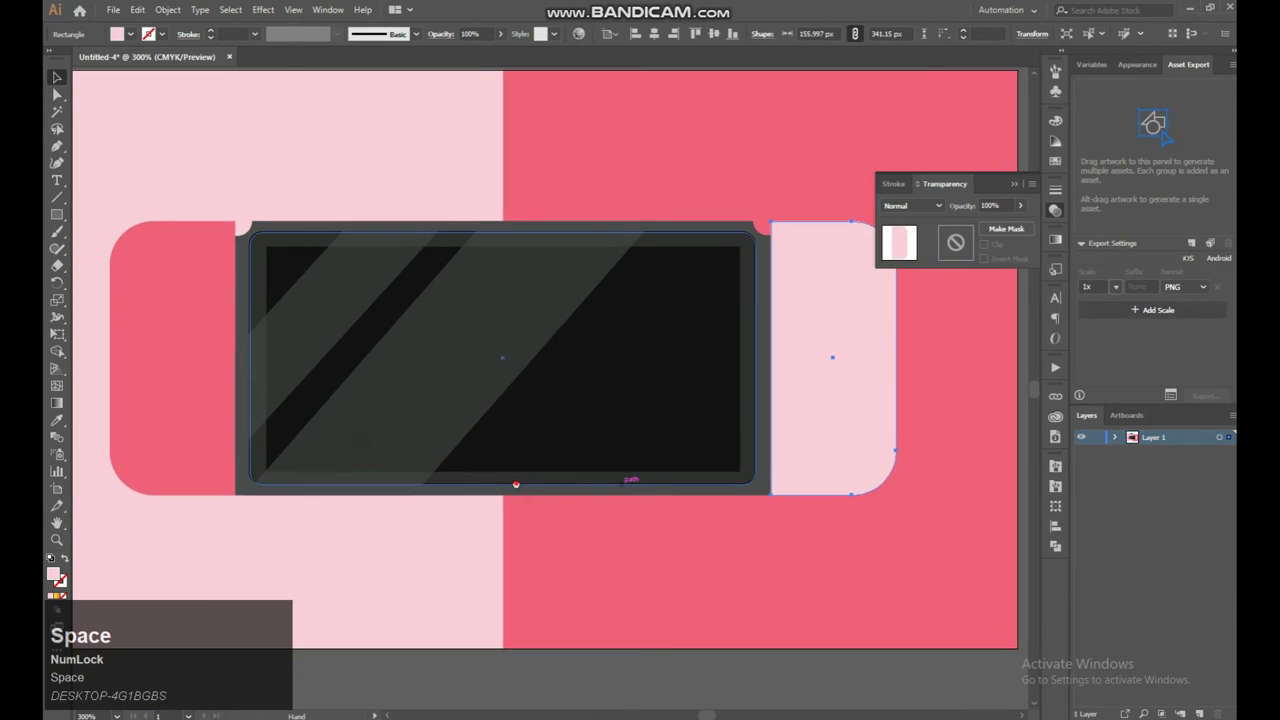
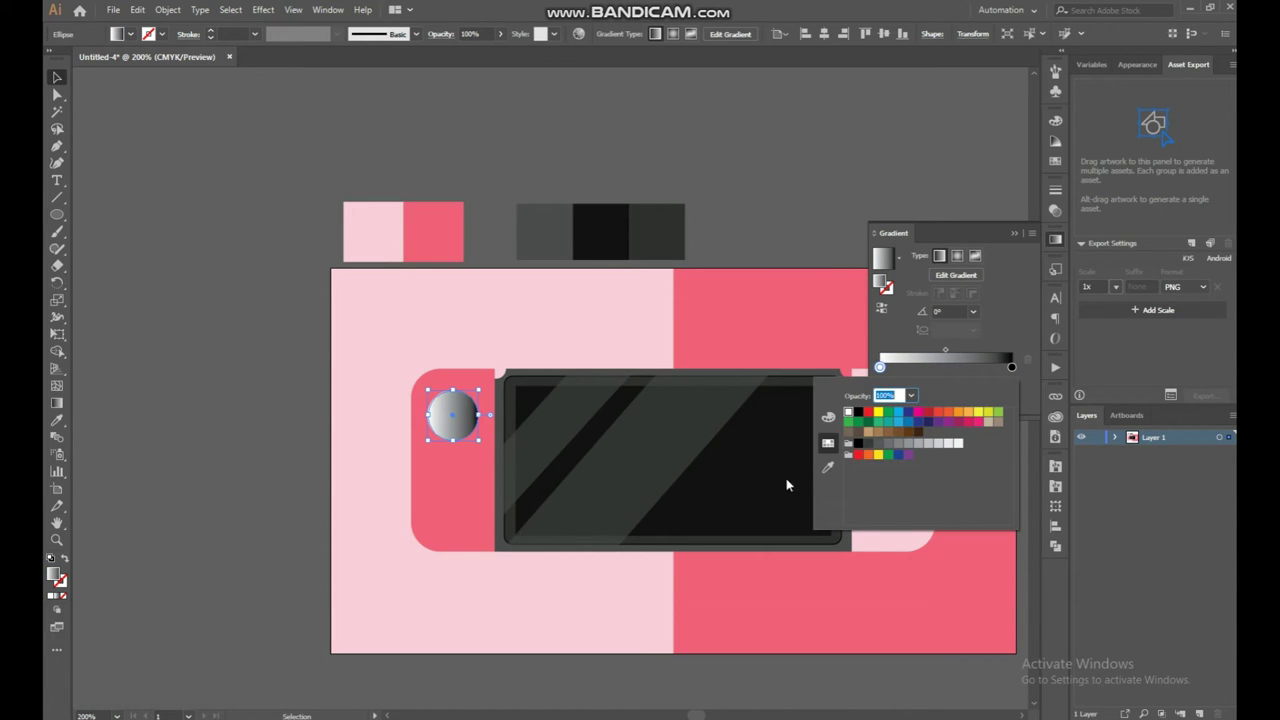
Step: Set the joystick's radial gradient stops to dark greys at a 135° angle
{"action": "double_click", "coordinate": [826, 465]}
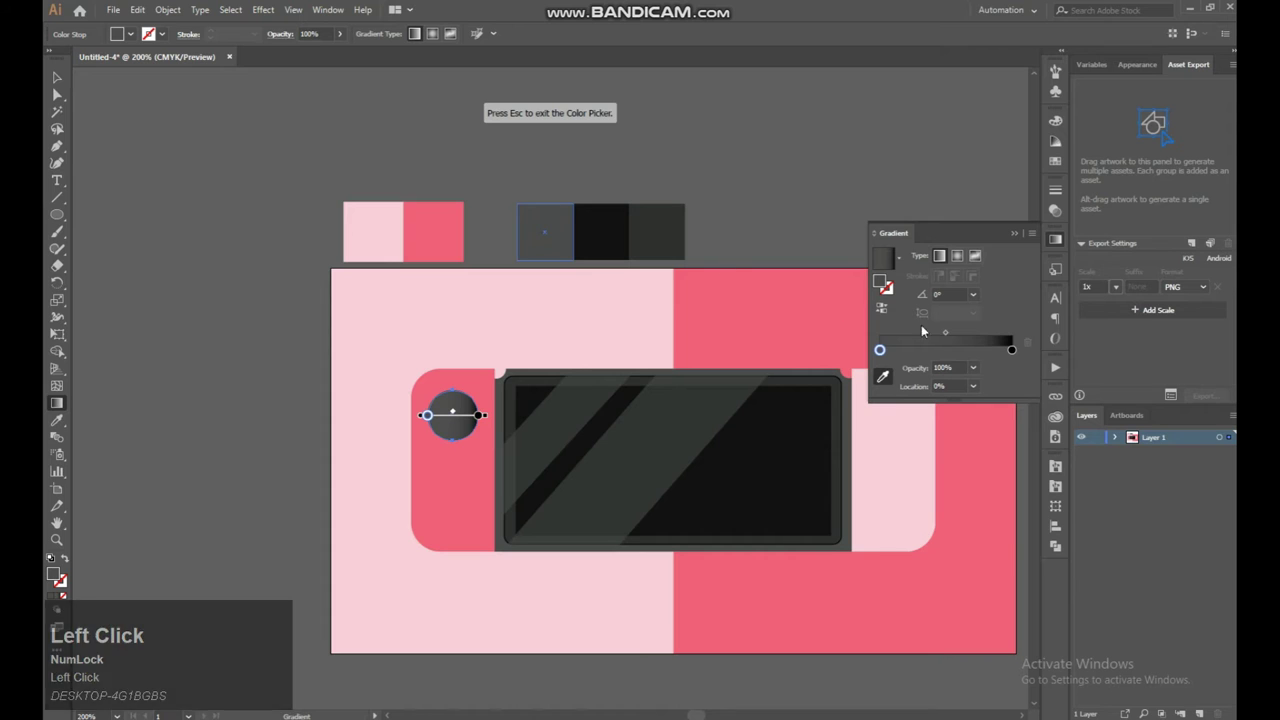
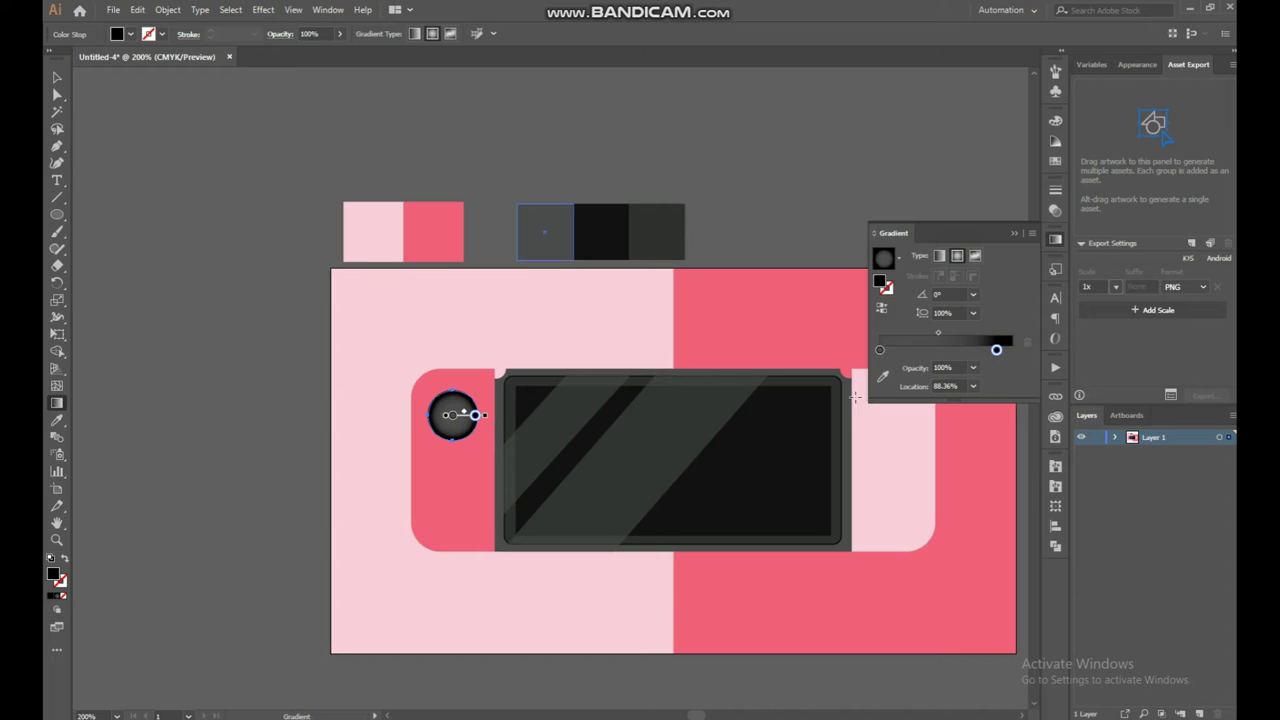
{"action": "left_click", "coordinate": [895, 382]}
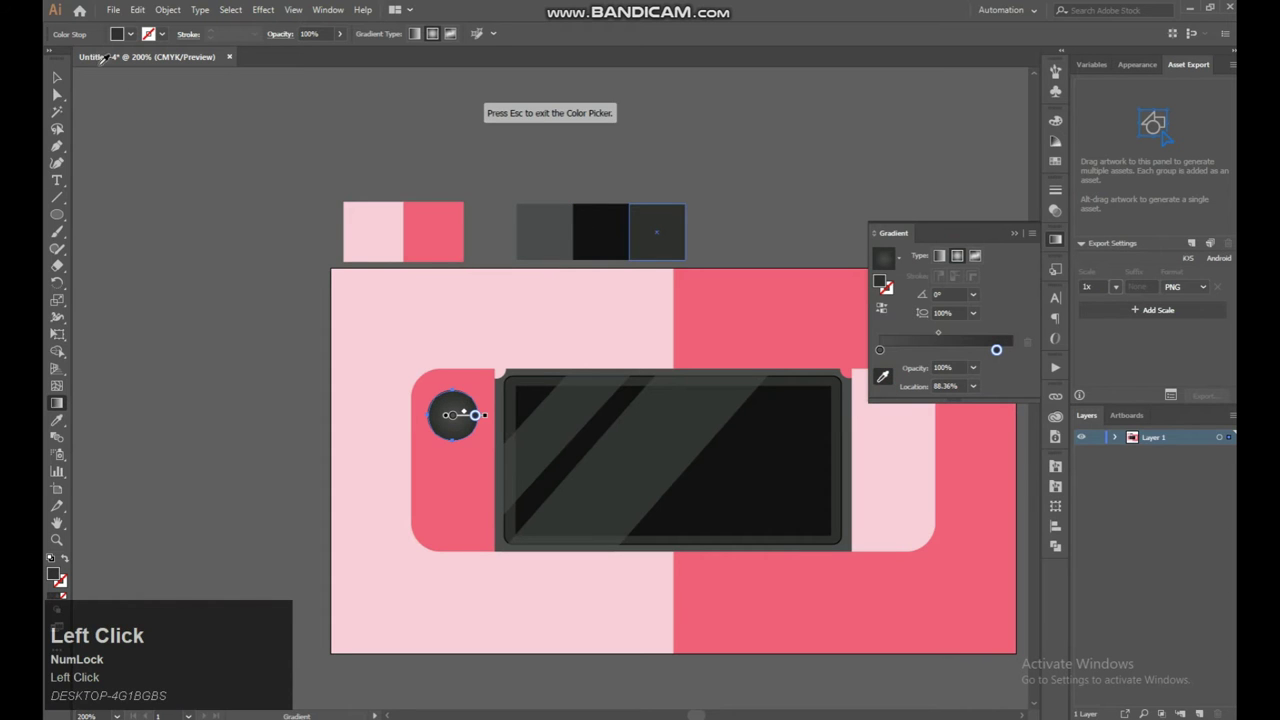
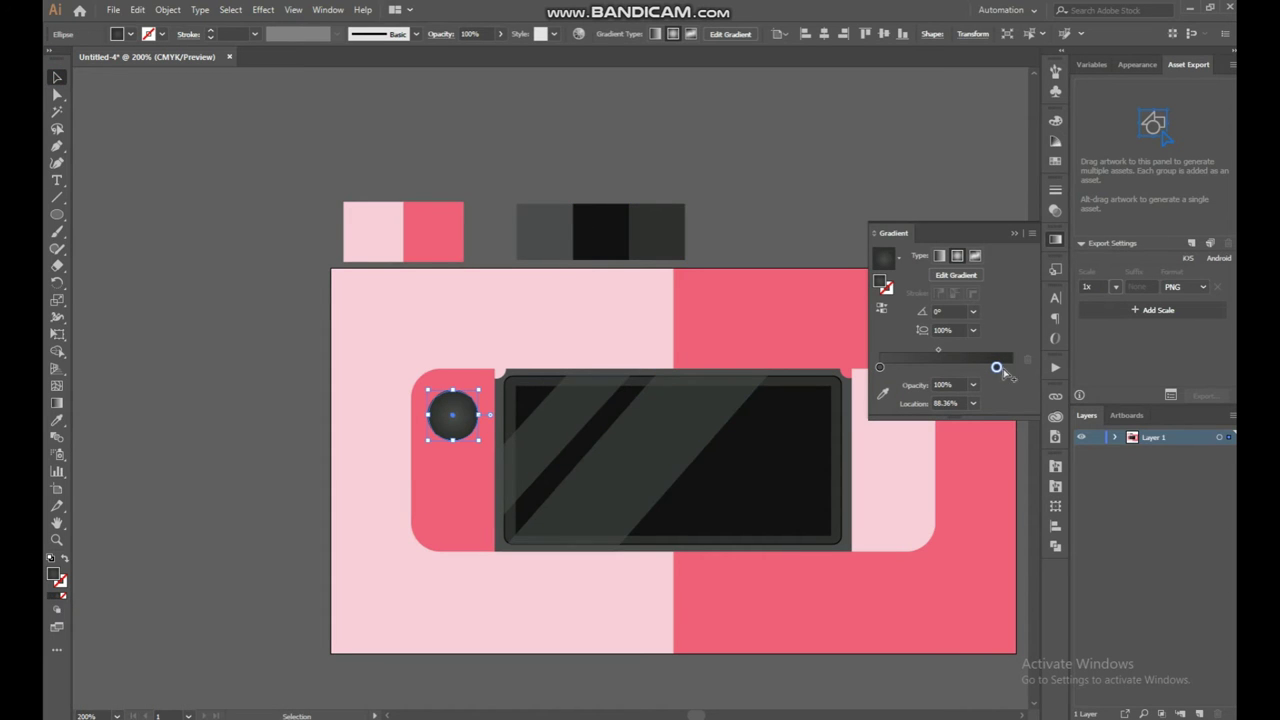
{"action": "left_click", "coordinate": [470, 439]}
{"action": "left_click", "coordinate": [470, 439]}
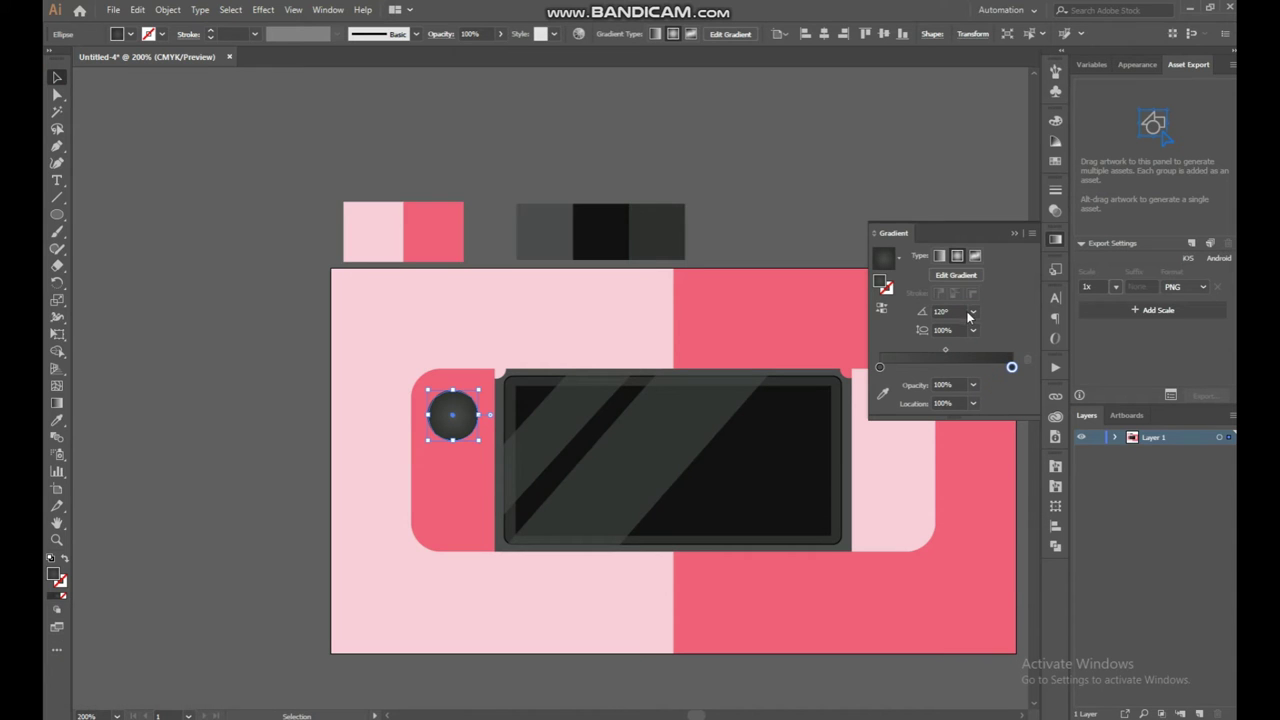
{"action": "left_click", "coordinate": [470, 439]}
{"action": "left_click", "coordinate": [472, 438]}
{"action": "left_click", "coordinate": [205, 287]}
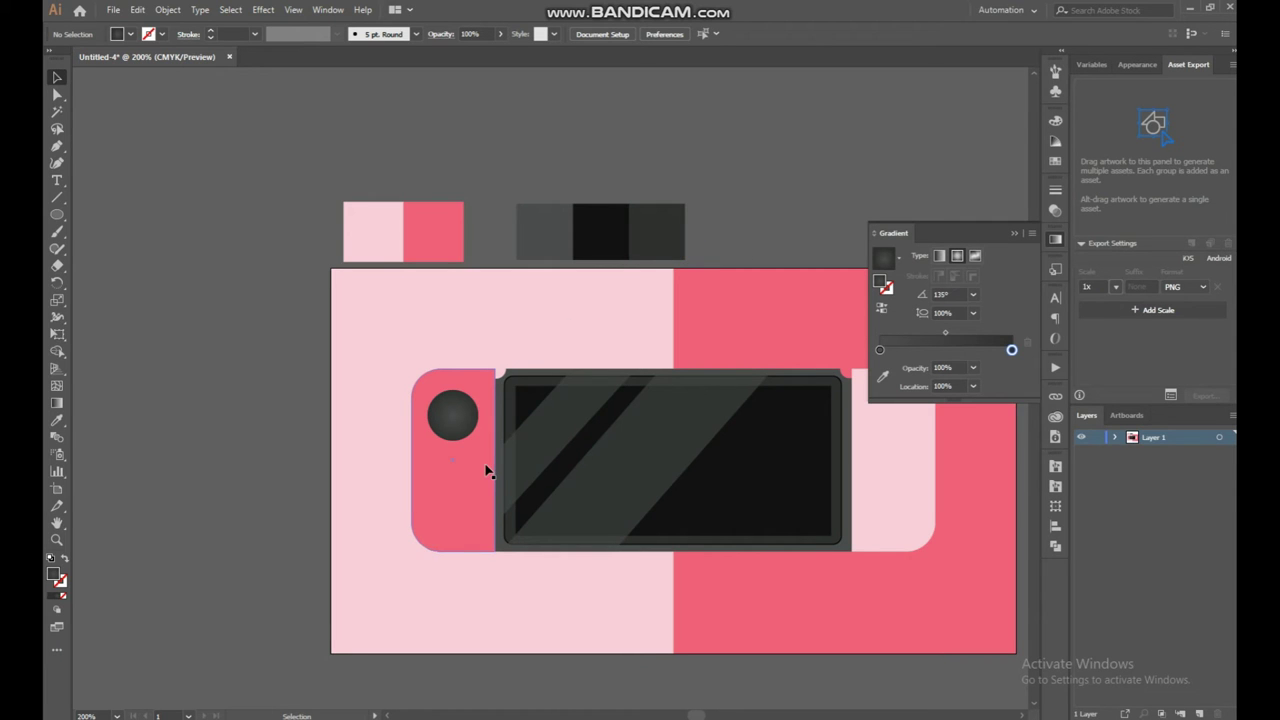
{"action": "left_click", "coordinate": [470, 439]}
Step: Shift the joystick gradient's midpoint toward the edge for stronger shading
{"action": "key", "text": "ctrl+="}
{"action": "key", "text": "space"}
{"action": "left_click", "coordinate": [430, 462]}
{"action": "key", "text": "space"}
{"action": "left_click", "coordinate": [486, 343]}
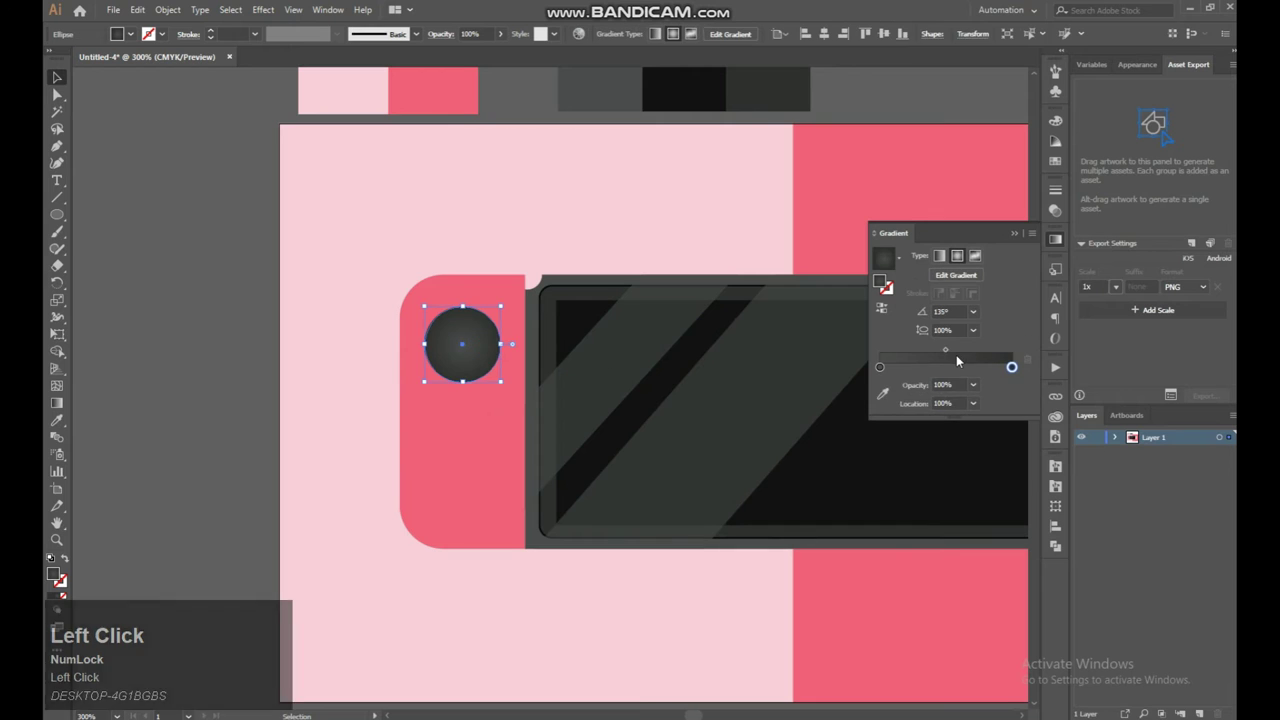
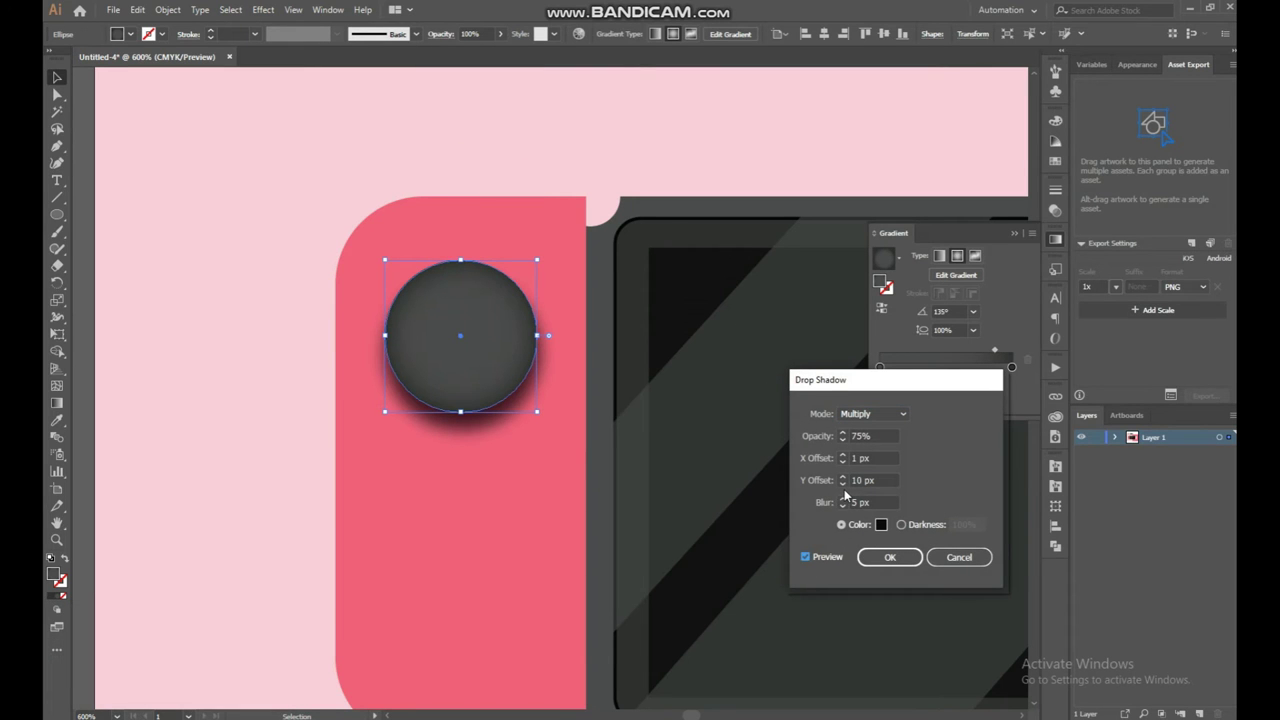
Step: Set the drop shadow's vertical offset to 10 px and confirm the shadow
{"action": "double_click", "coordinate": [848, 488]}
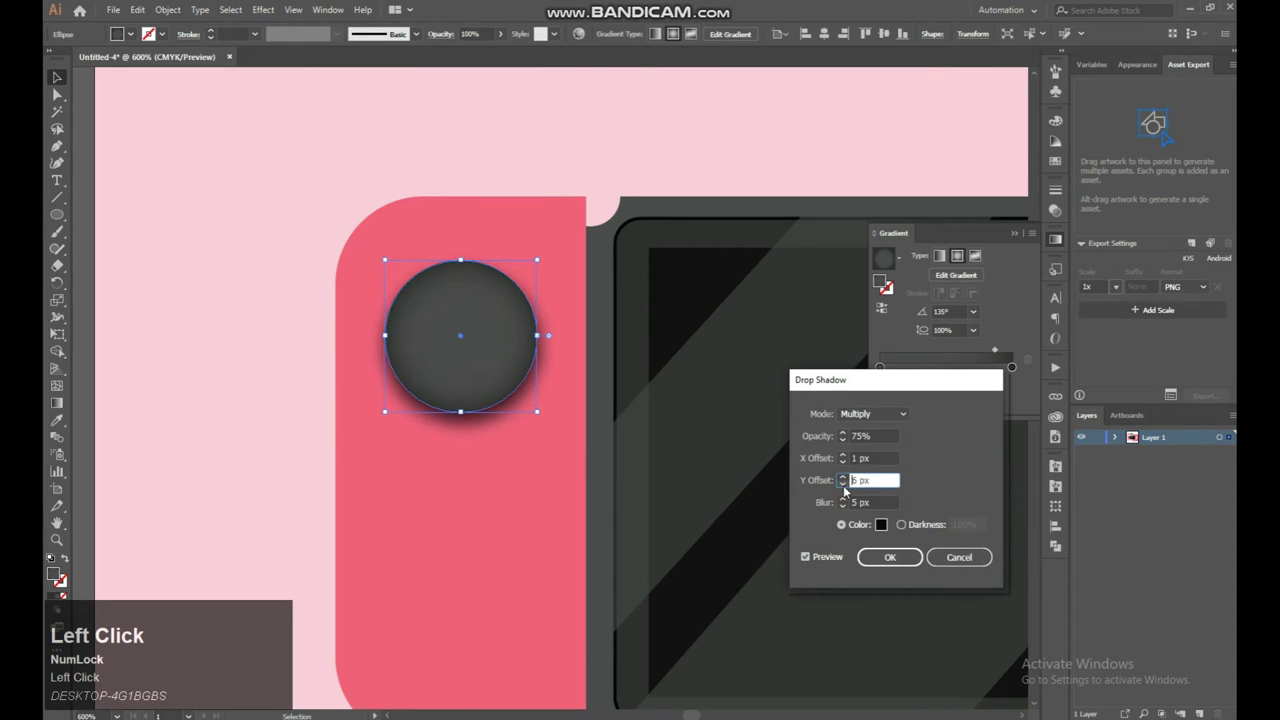
{"action": "left_click", "coordinate": [848, 488]}
{"action": "left_click", "coordinate": [897, 561]}
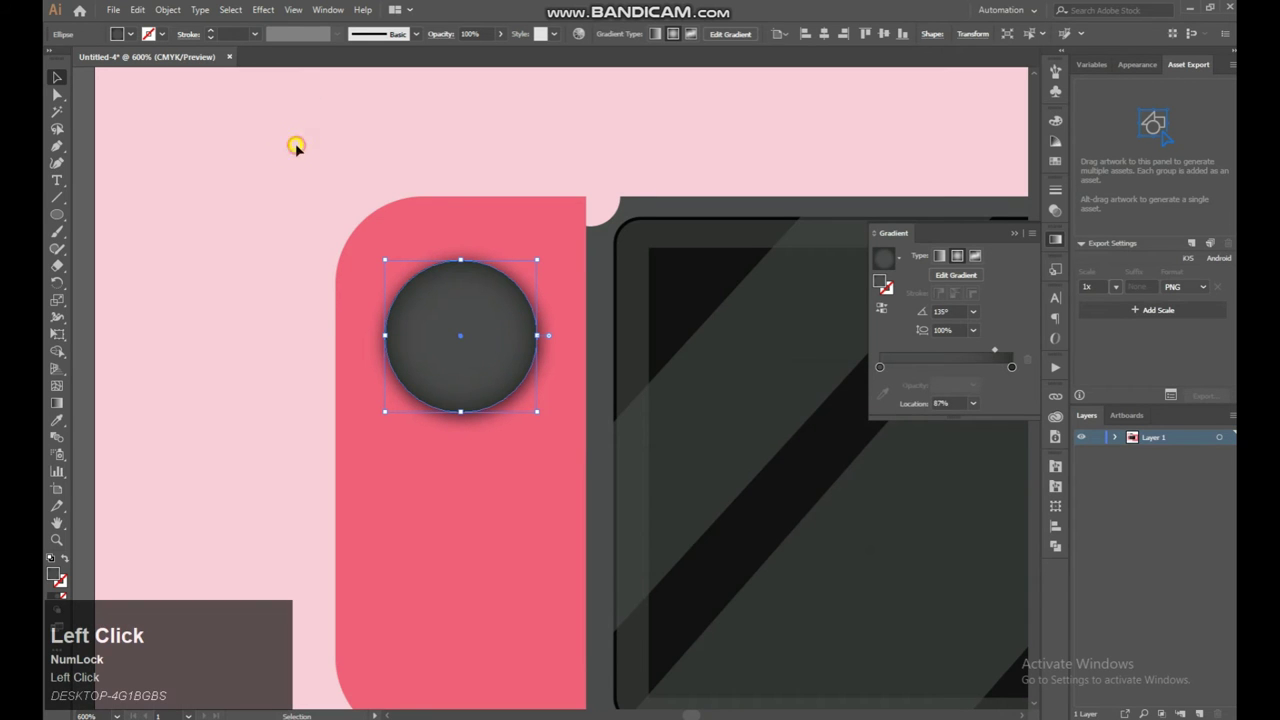
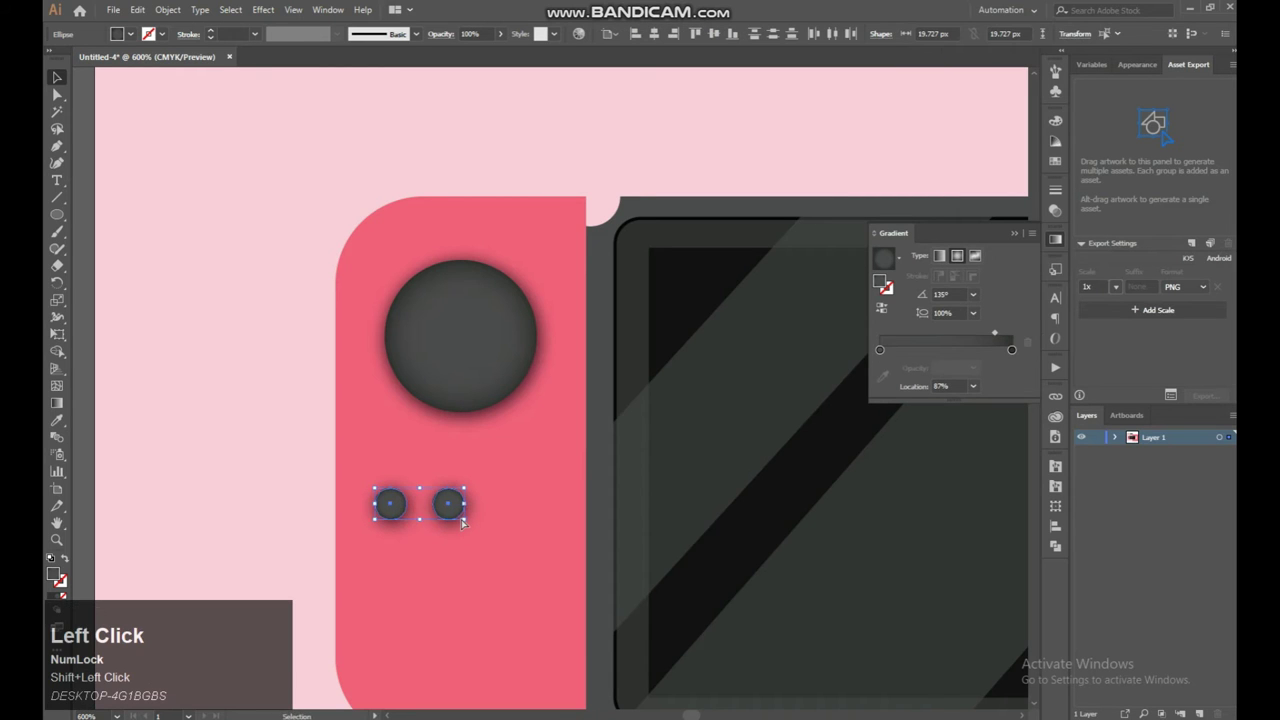
Step: Duplicate the small shadowed button again to complete the diamond of four below the joystick
{"action": "key", "text": "ctrl+c"}
{"action": "key", "text": "ctrl+f"}
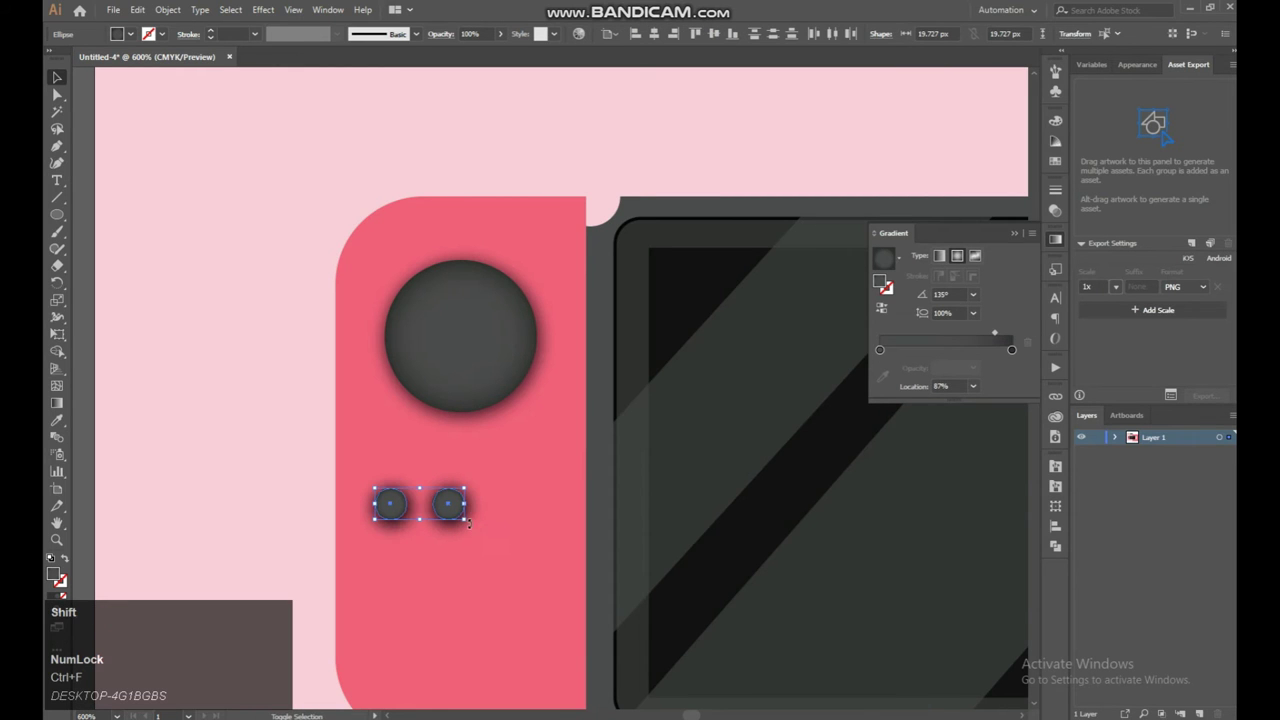
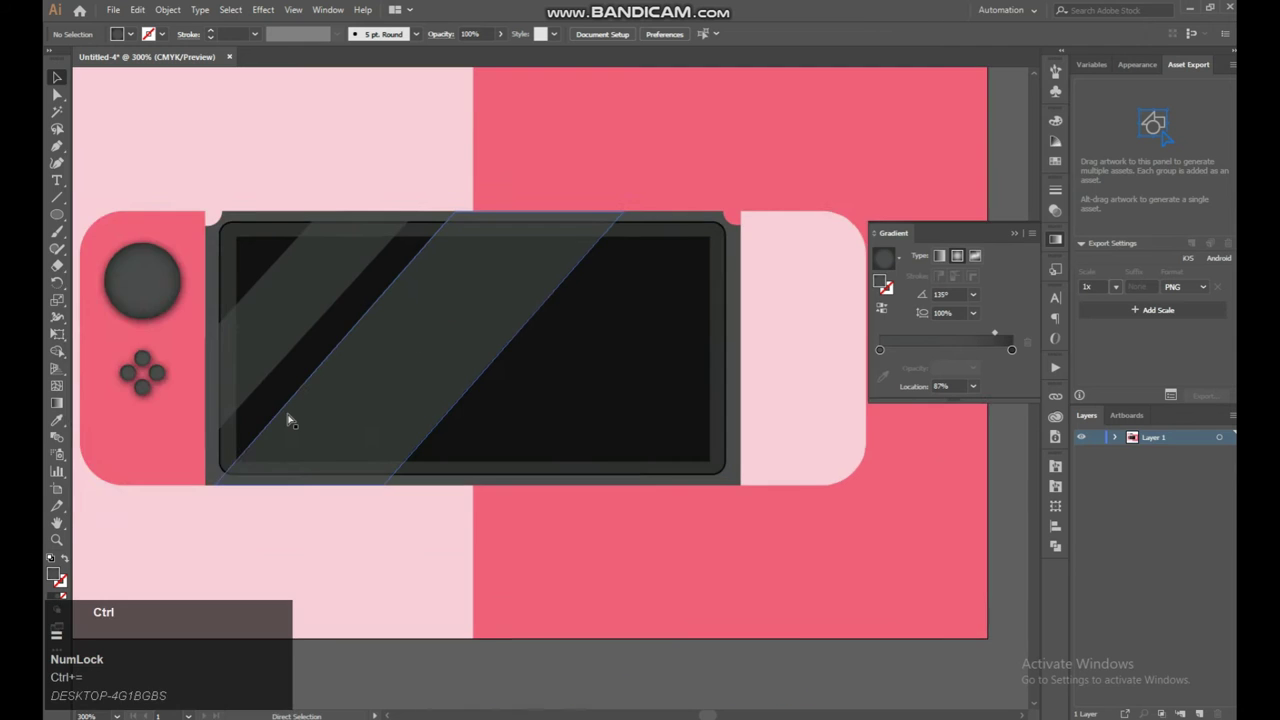
{"action": "key", "text": "space"}
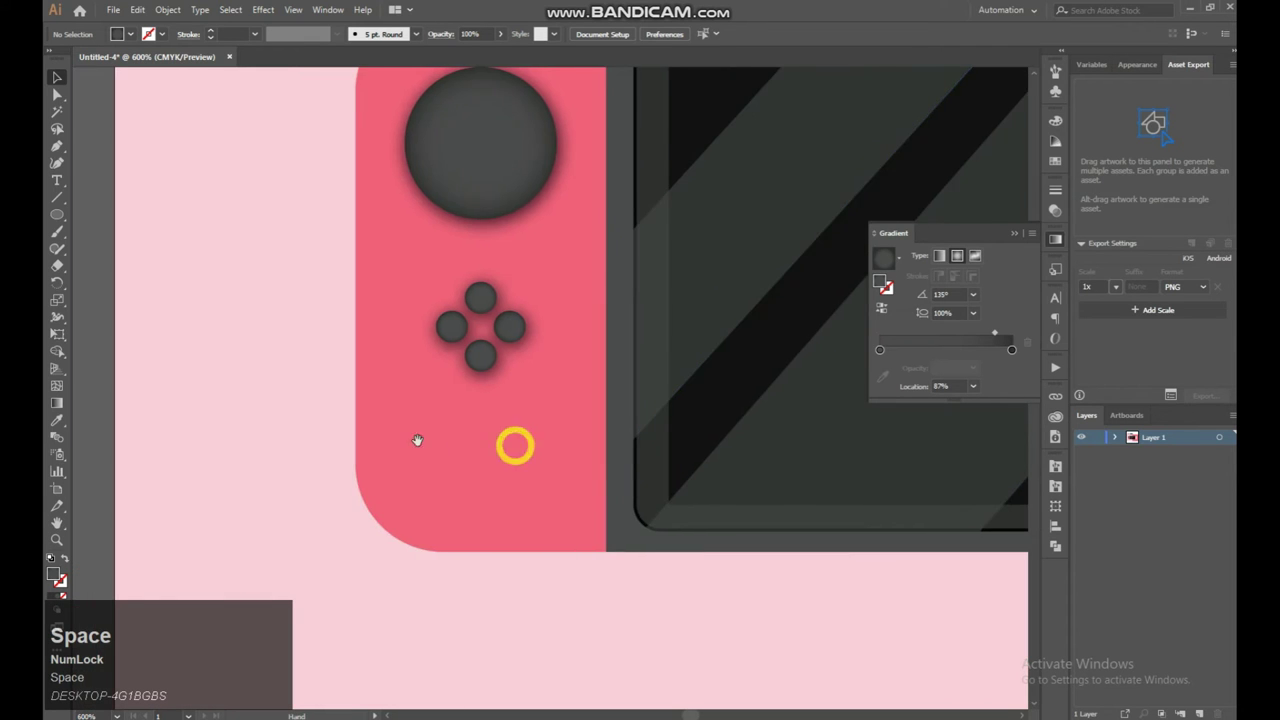
Step: Switch to the Polygon tool to draw a 3-sided triangle arrow on the top button
{"action": "right_click", "coordinate": [70, 216]}
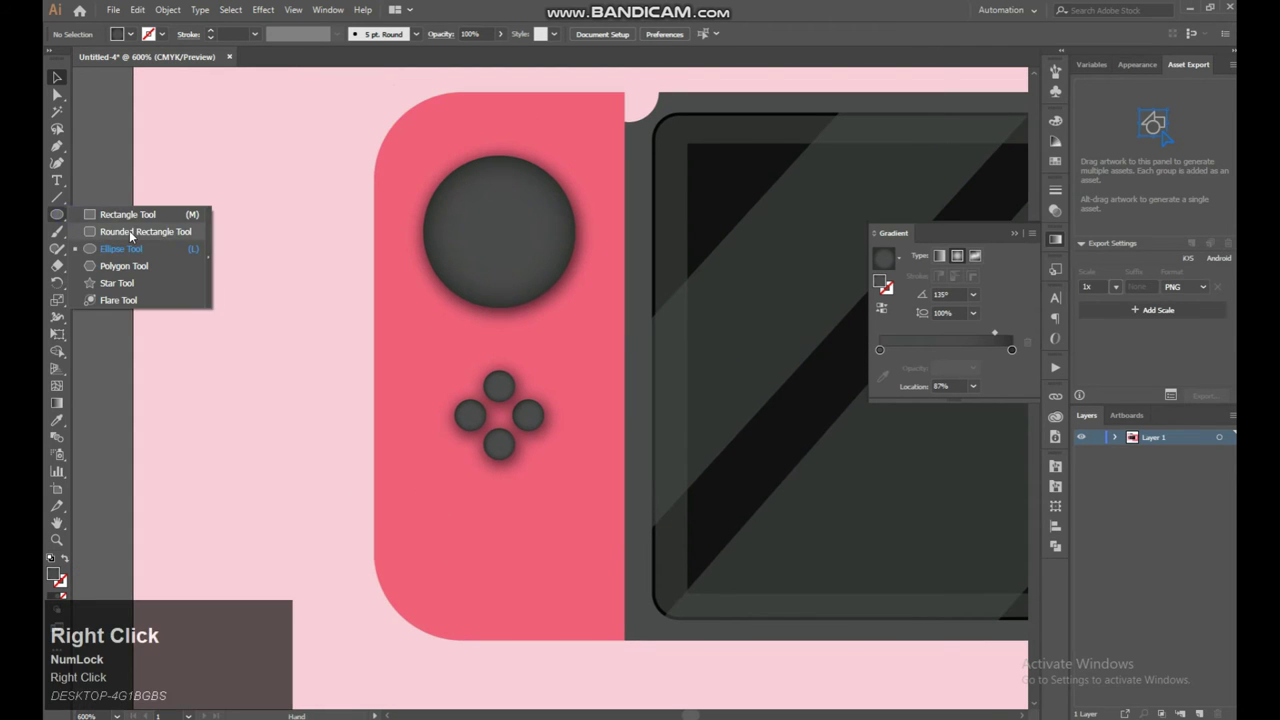
{"action": "left_click", "coordinate": [148, 282]}
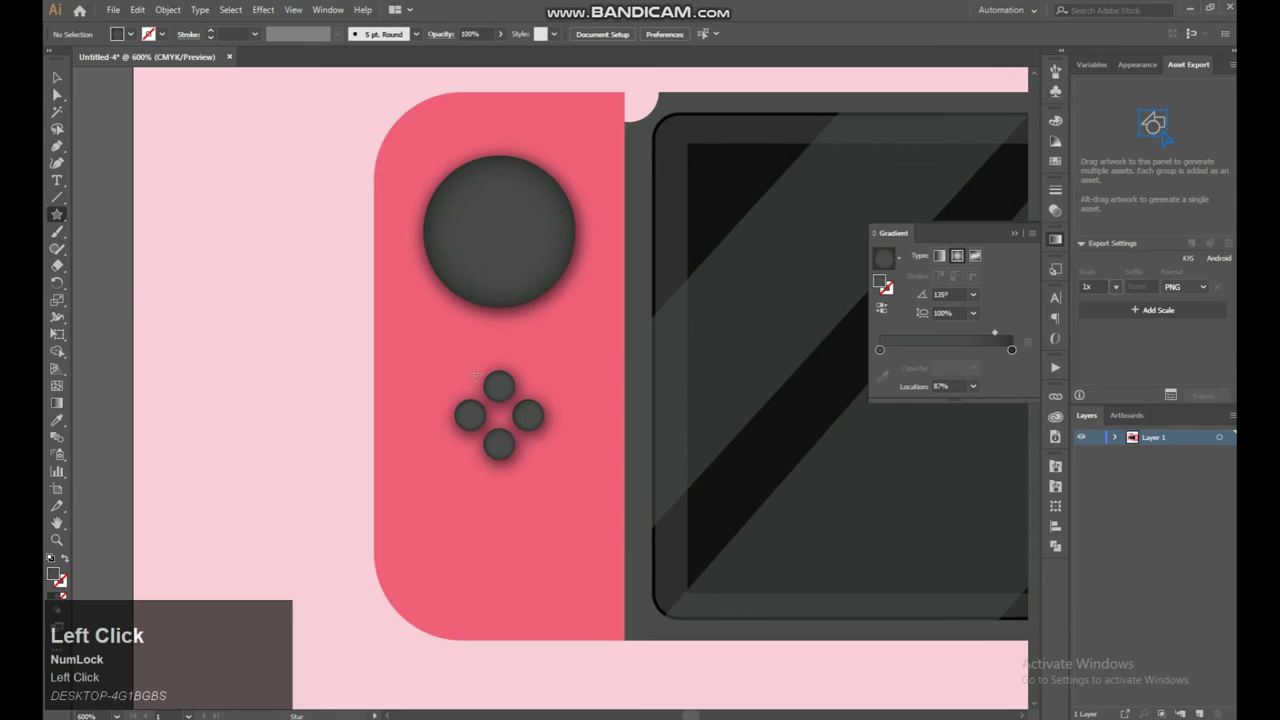
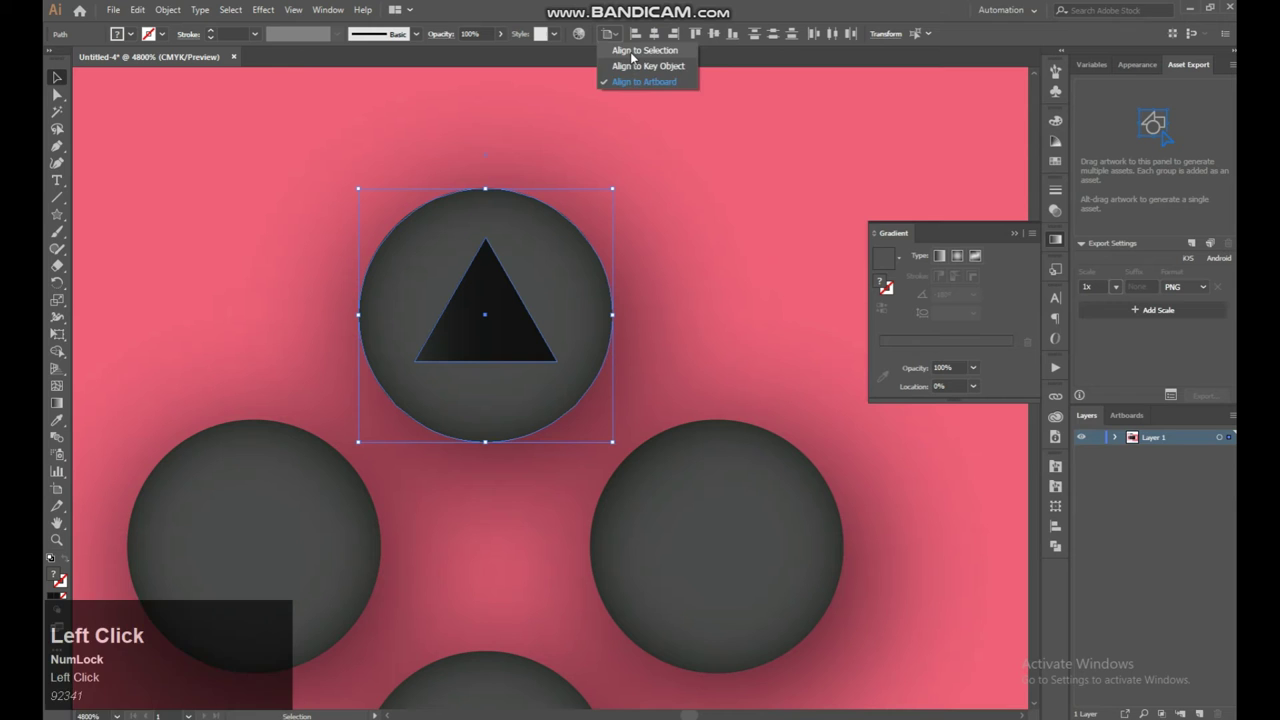
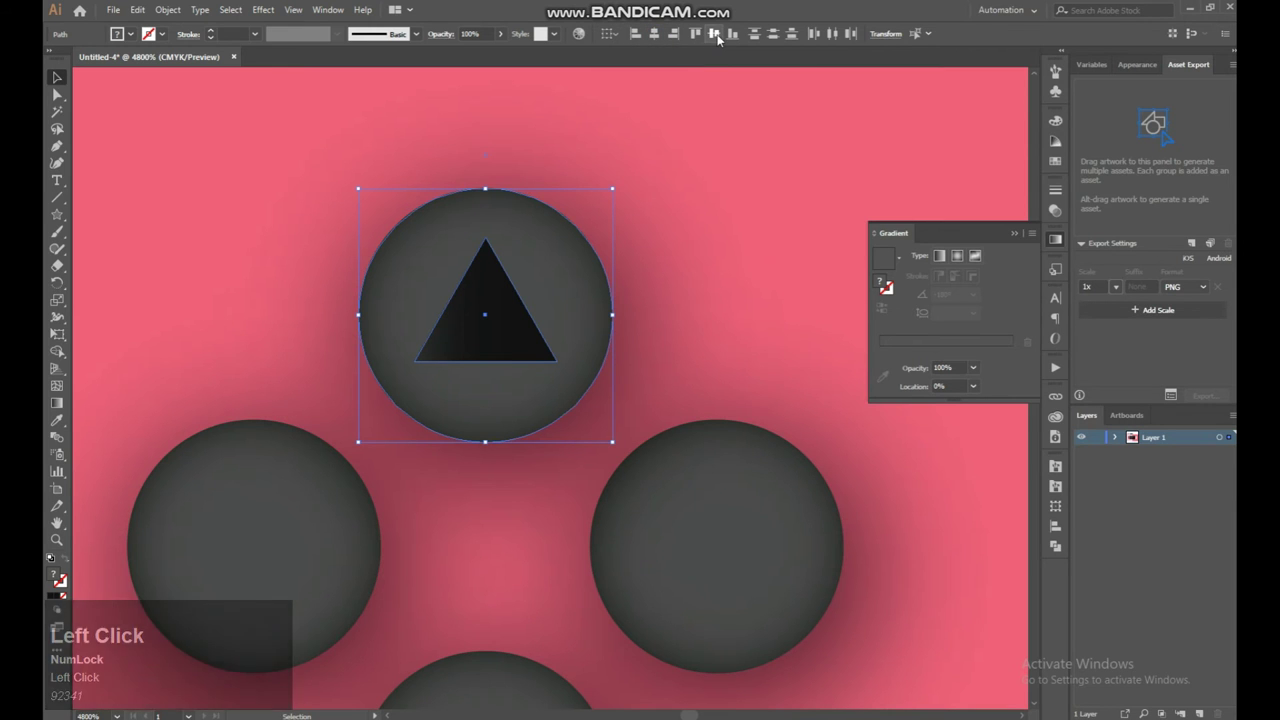
Step: Centre the dark triangle on the top button and Alt-drag a copy onto the right-hand button
{"action": "left_click", "coordinate": [713, 35]}
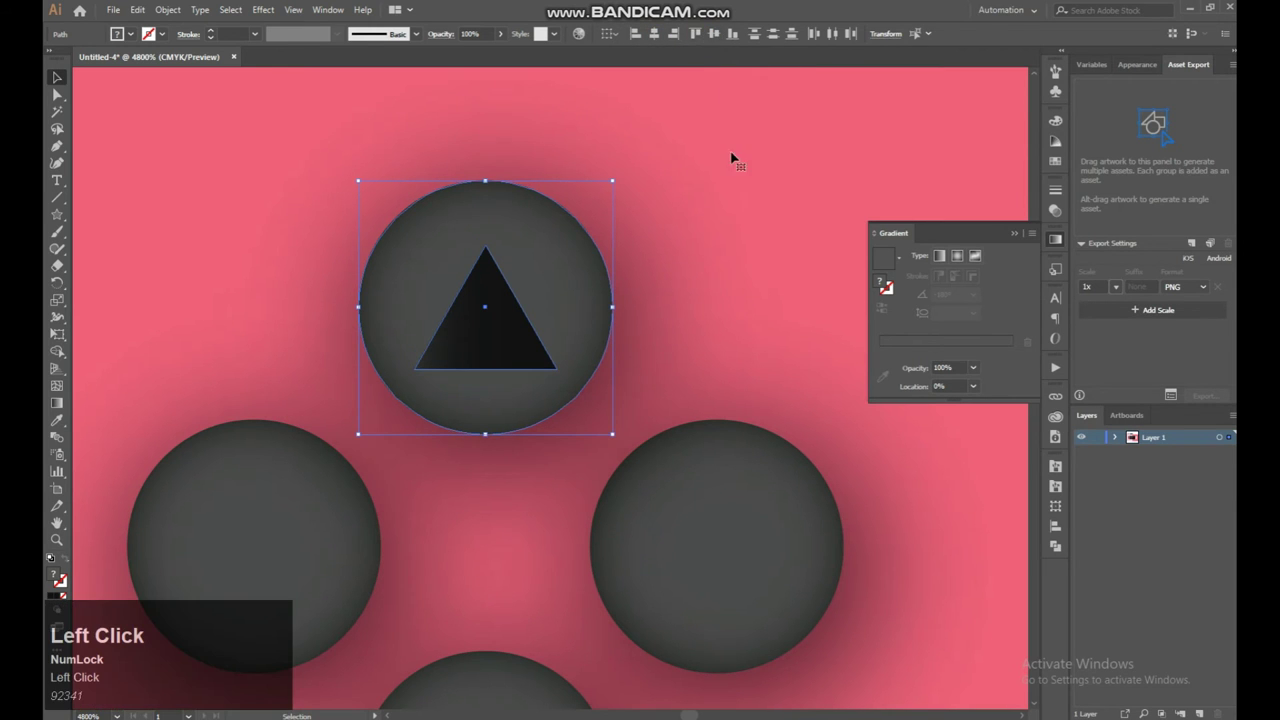
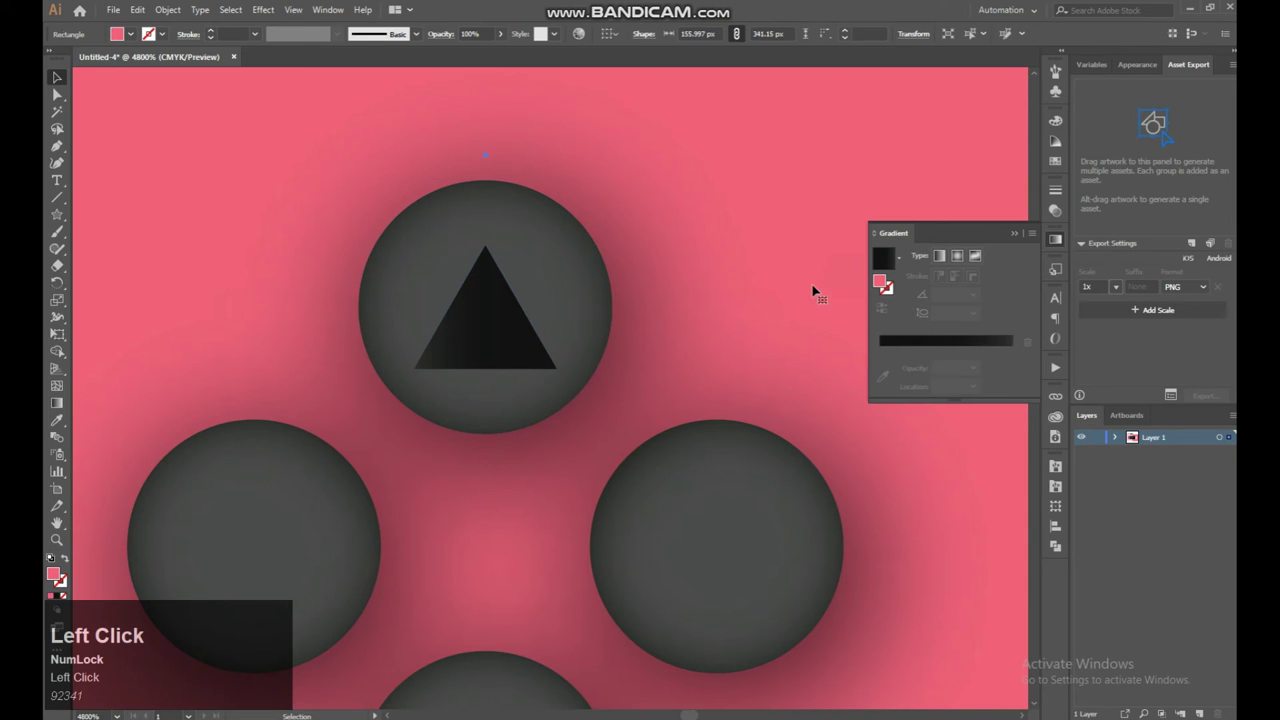
{"action": "left_click", "coordinate": [502, 311]}
{"action": "left_click_drag", "start_coordinate": [571, 363], "coordinate": [788, 608]}
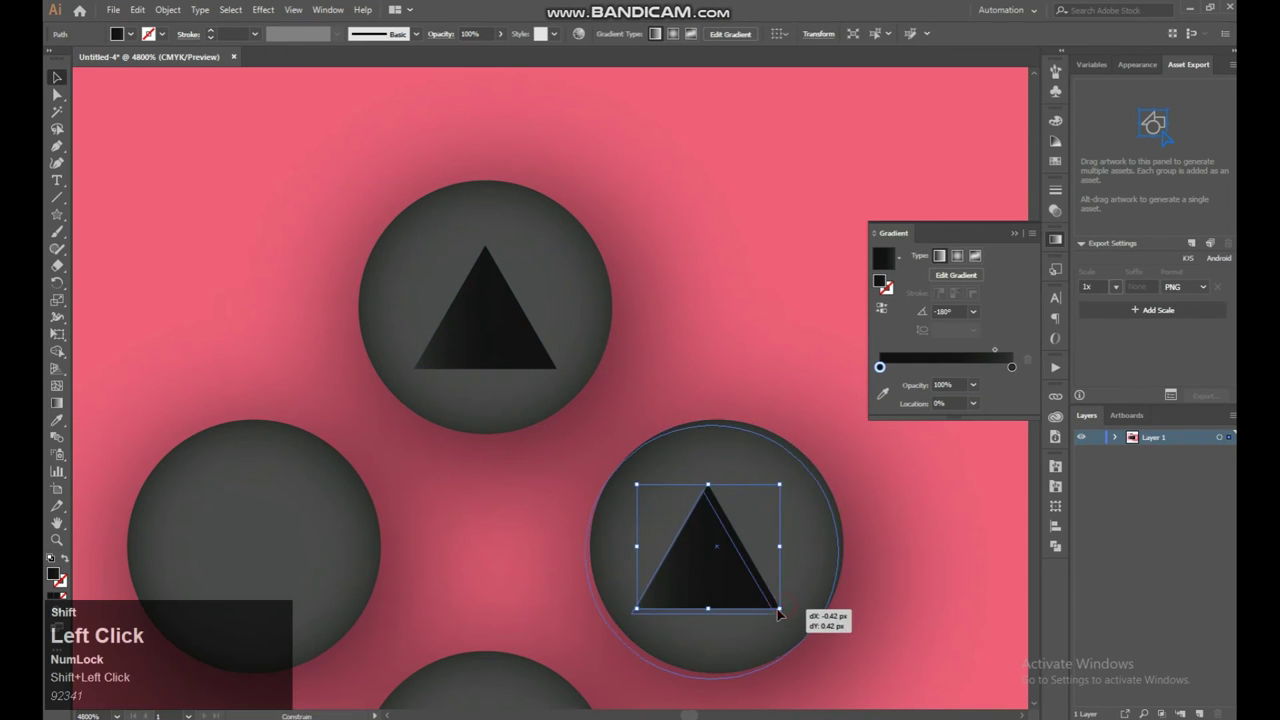
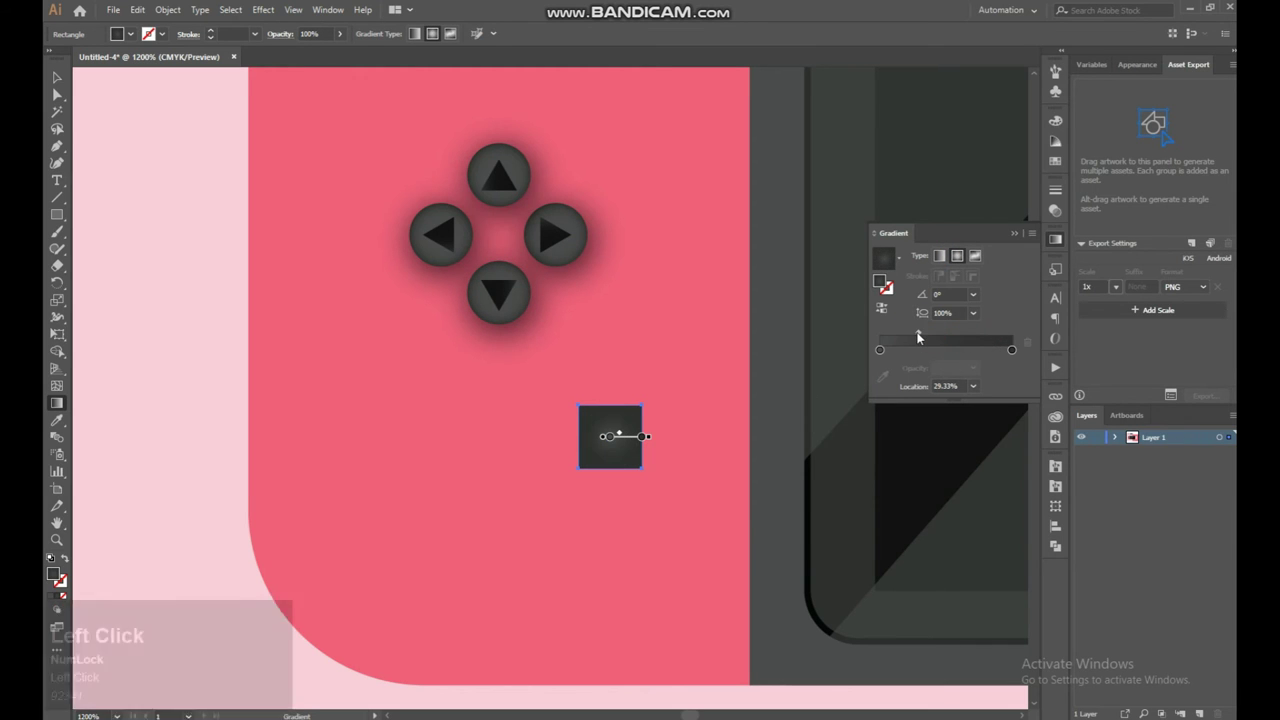
Step: Adjust the radial gradient on the small dark square below the direction buttons
{"action": "left_click_drag", "start_coordinate": [921, 334], "coordinate": [53, 90]}
{"action": "left_click", "coordinate": [53, 89]}
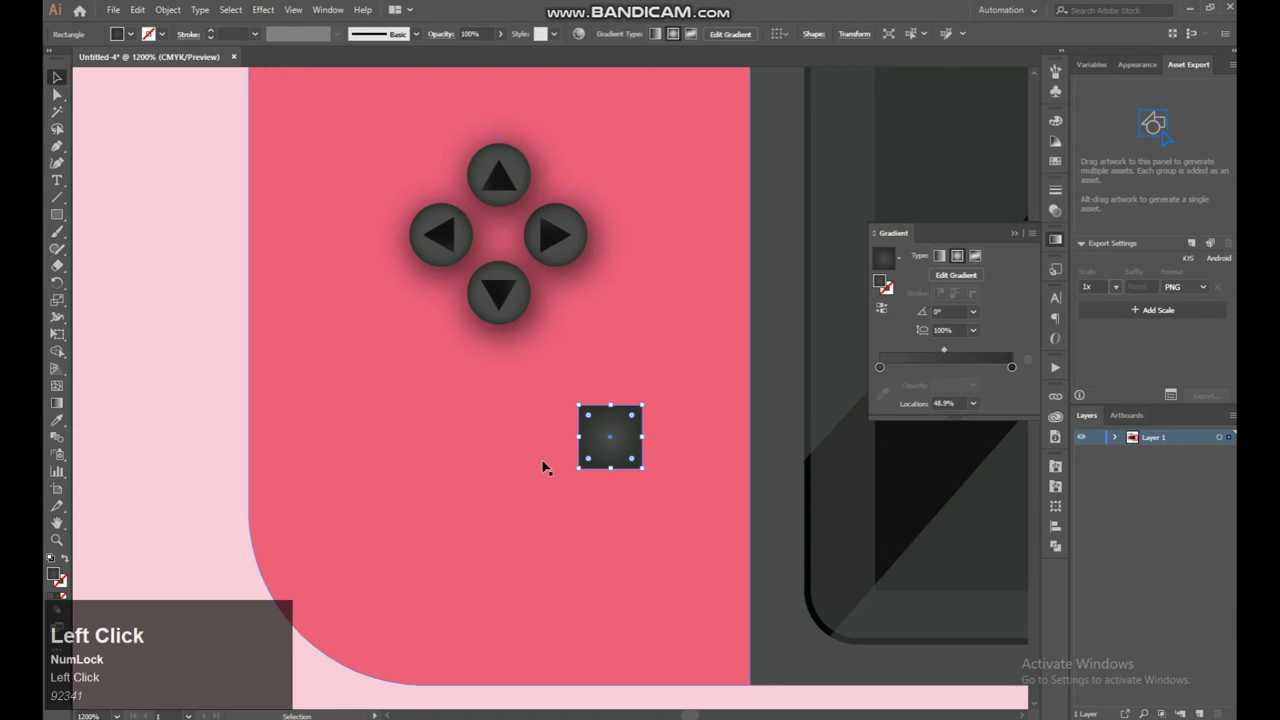
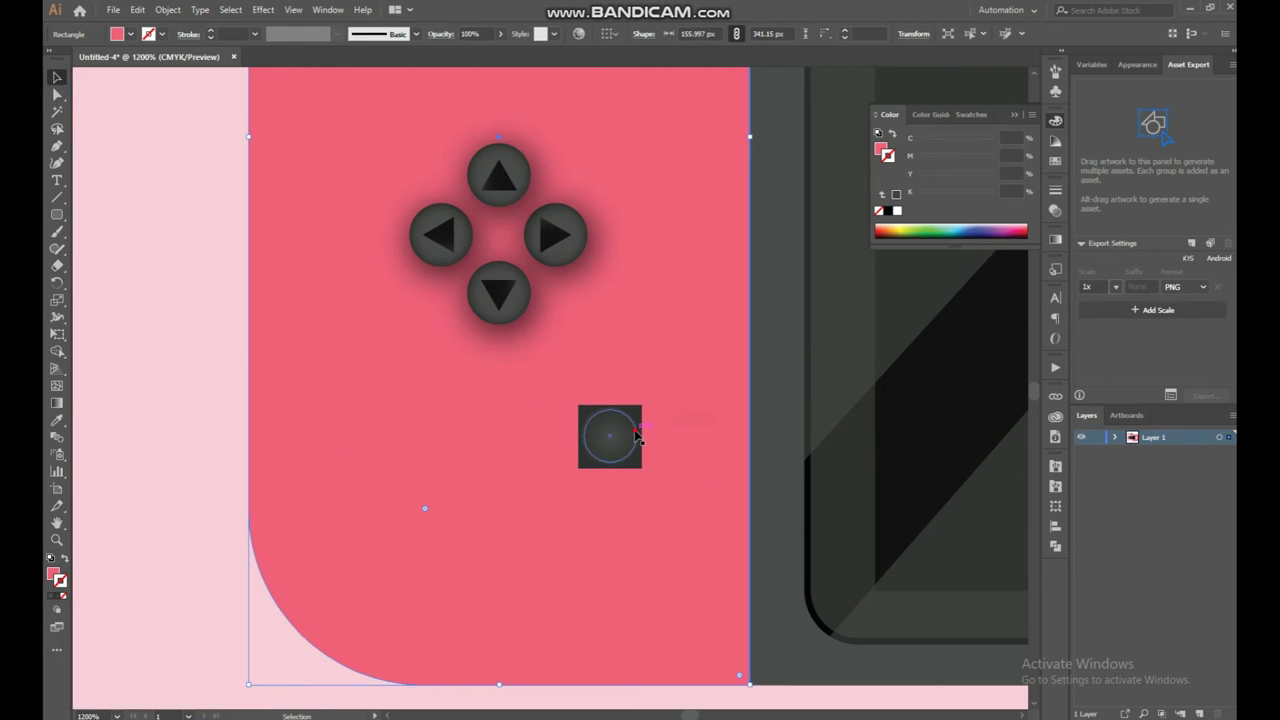
Step: Swap the inner circle's fill for a thin outline stroke inside the square
{"action": "left_click", "coordinate": [643, 441]}
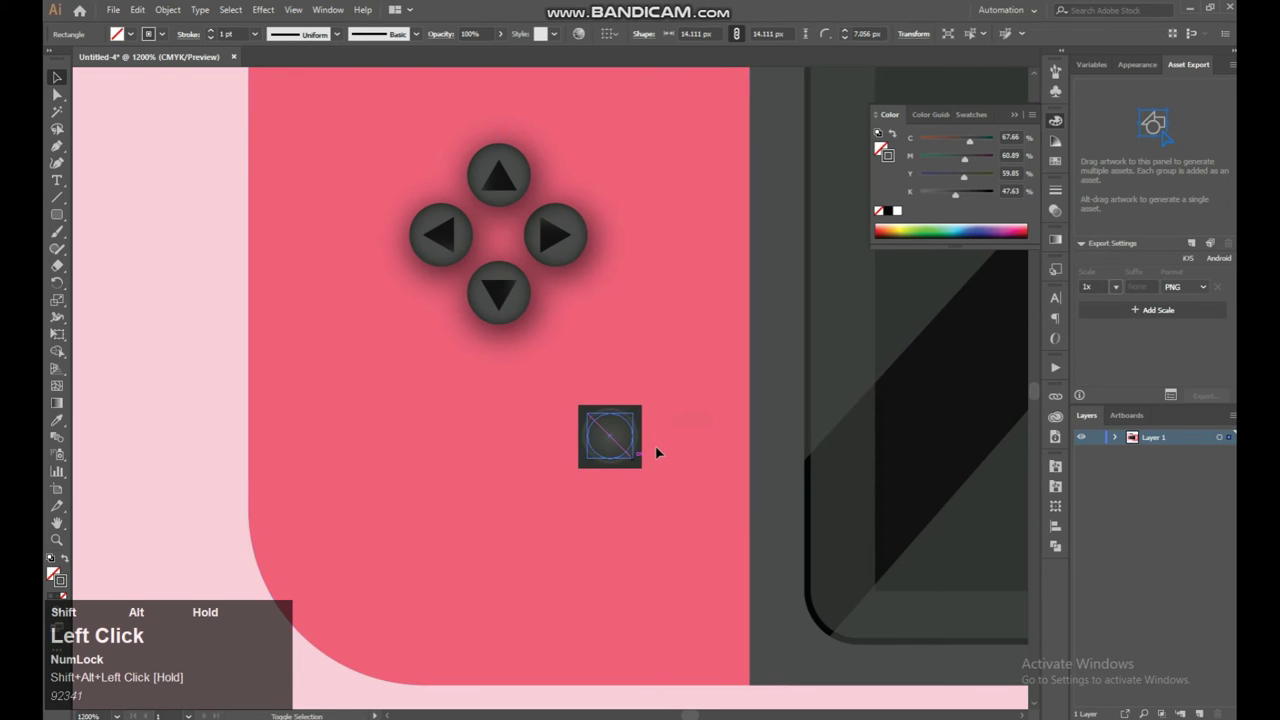
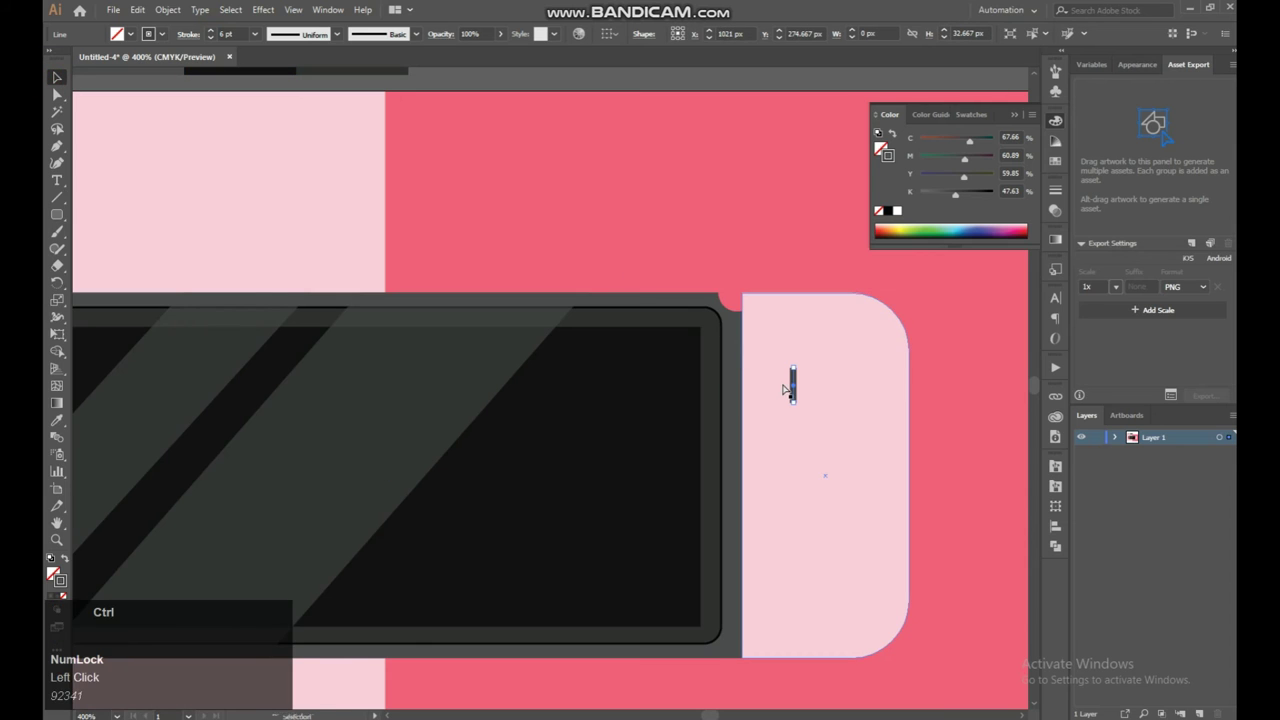
Step: Paste a copy of the dark vertical bar in front and zoom in on it
{"action": "key", "text": "ctrl+c"}
{"action": "key", "text": "ctrl+f"}
{"action": "key", "text": "ctrl+f"}
{"action": "key", "text": "ctrl+="}
{"action": "key", "text": "ctrl+="}
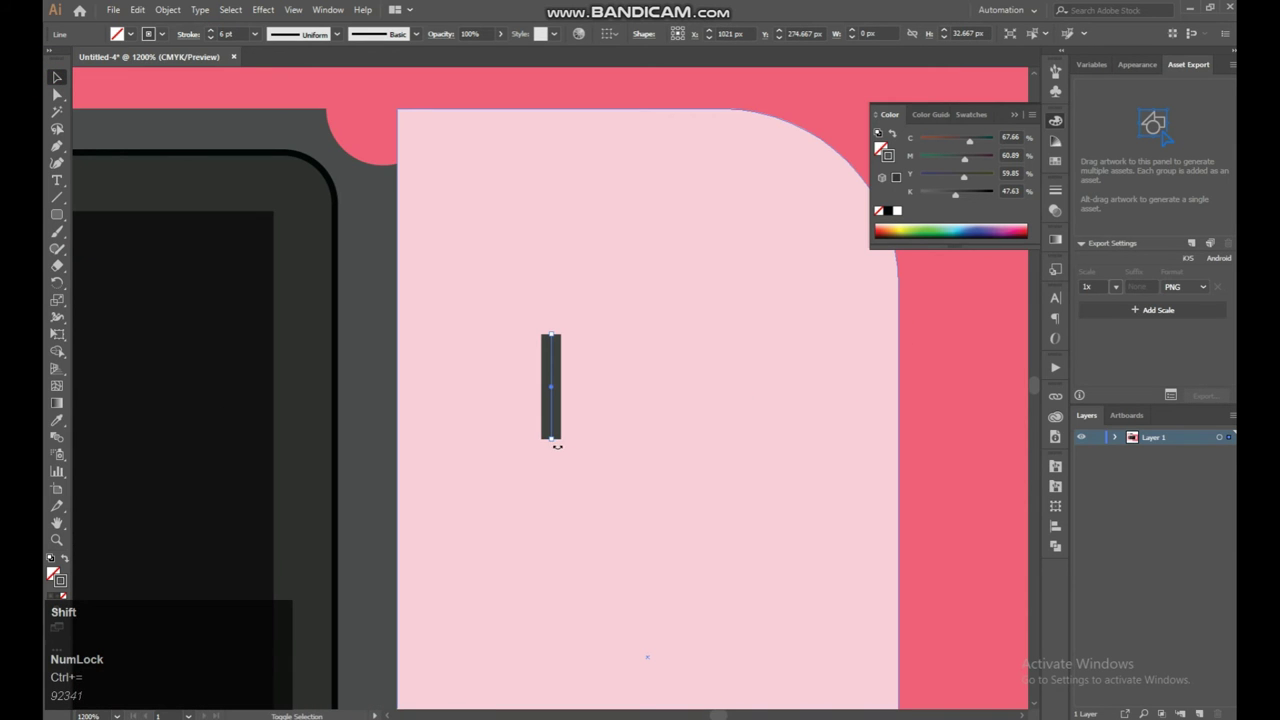
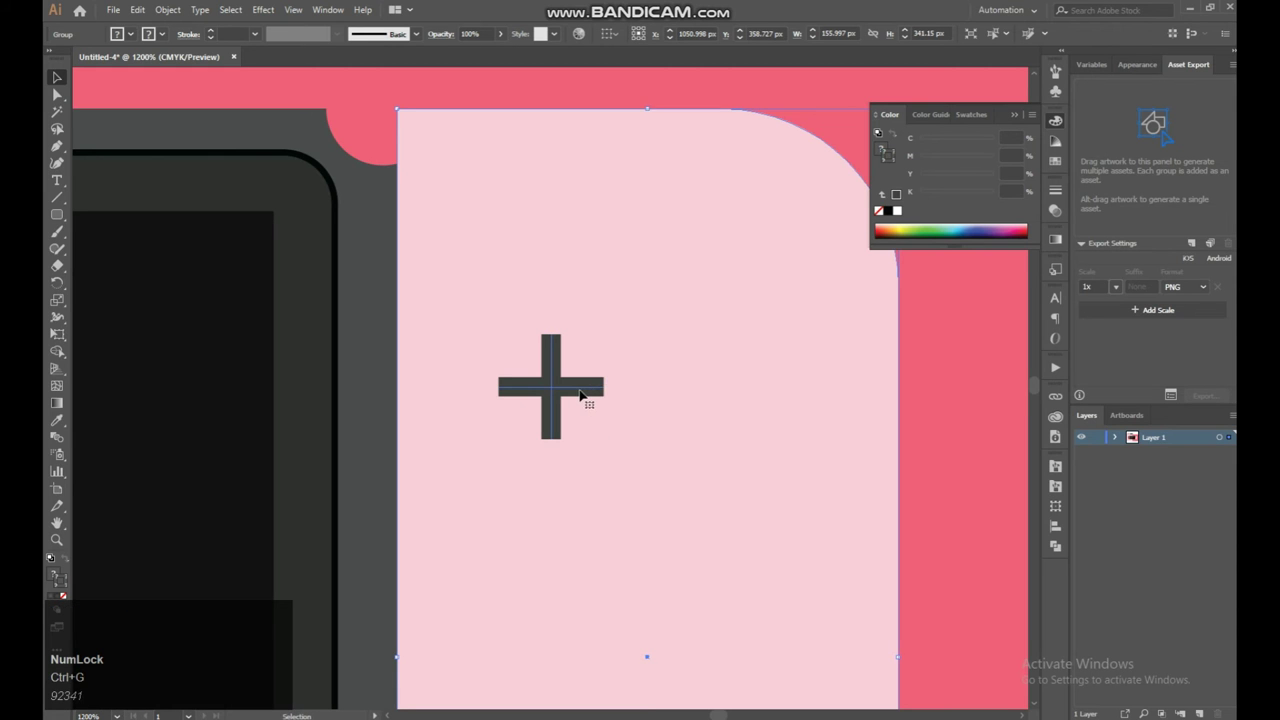
Step: Undo the rotated plus arrangement back to the single thick vertical bar
{"action": "left_click", "coordinate": [583, 391]}
{"action": "key", "text": "ctrl+z"}
{"action": "left_click", "coordinate": [558, 388]}
{"action": "key", "text": "ctrl+z"}
{"action": "key", "text": "ctrl+z"}
{"action": "key", "text": "ctrl+alt+z"}
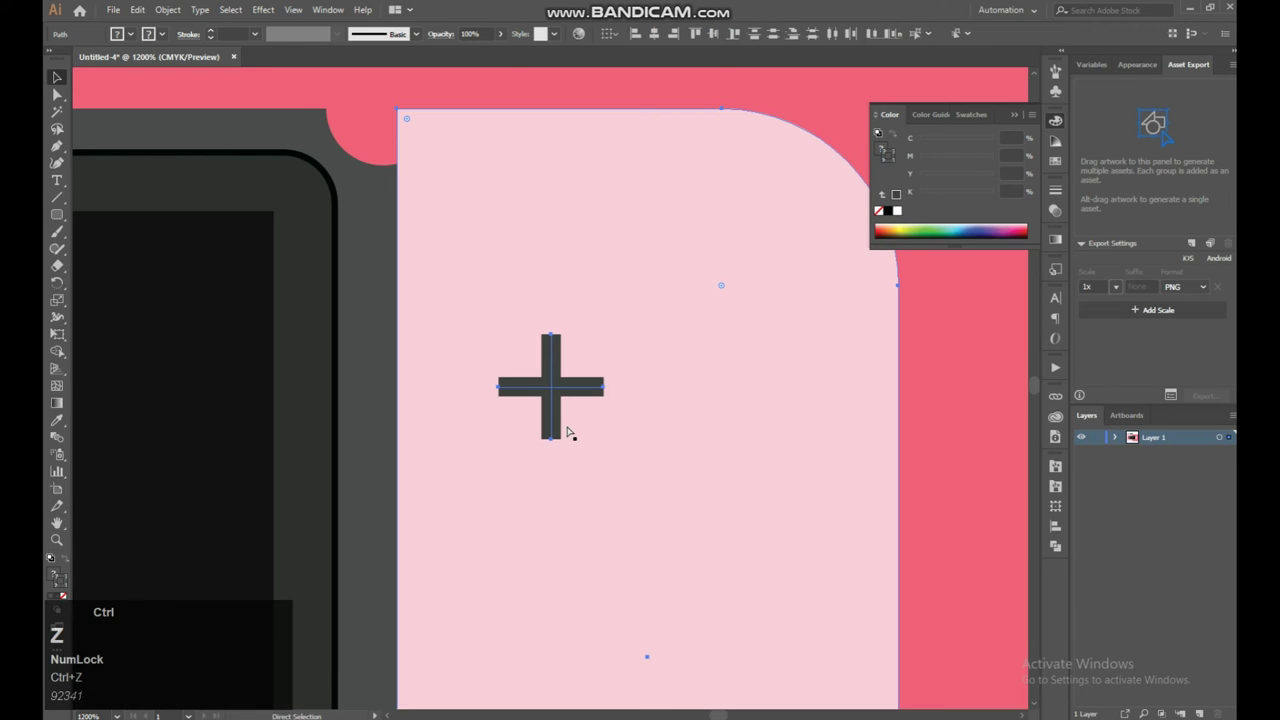
{"action": "left_click", "coordinate": [444, 94]}
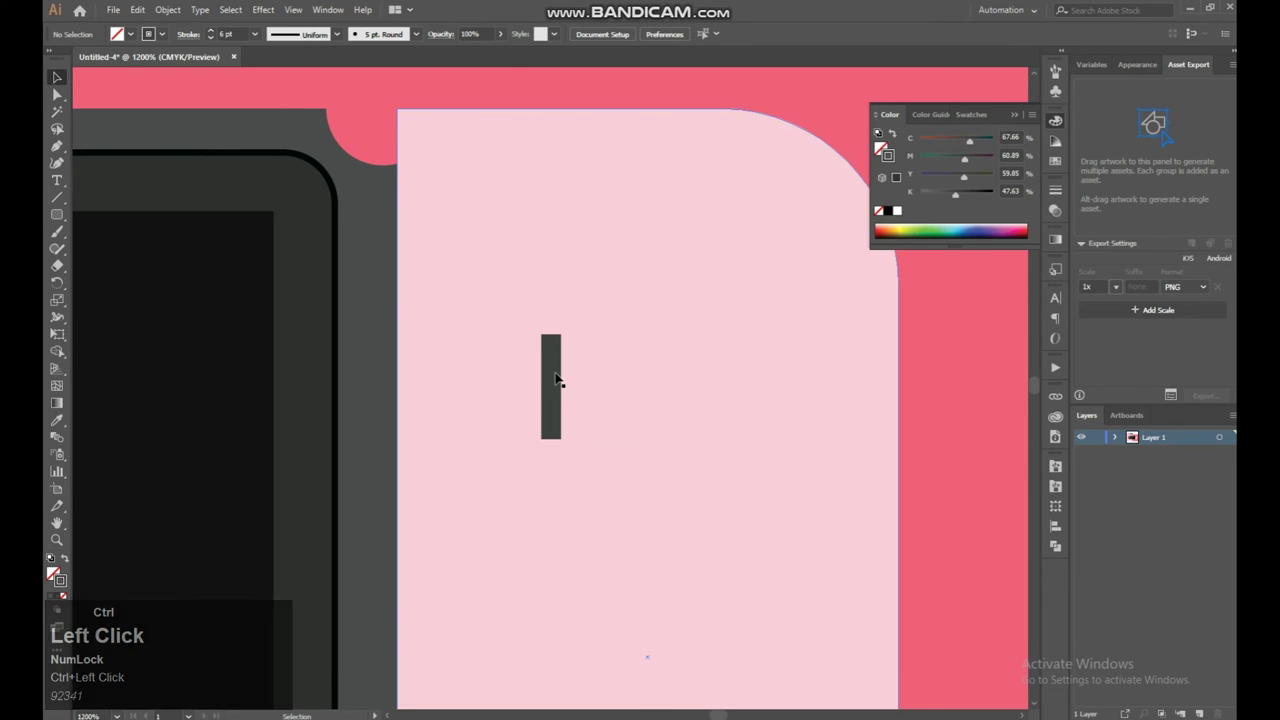
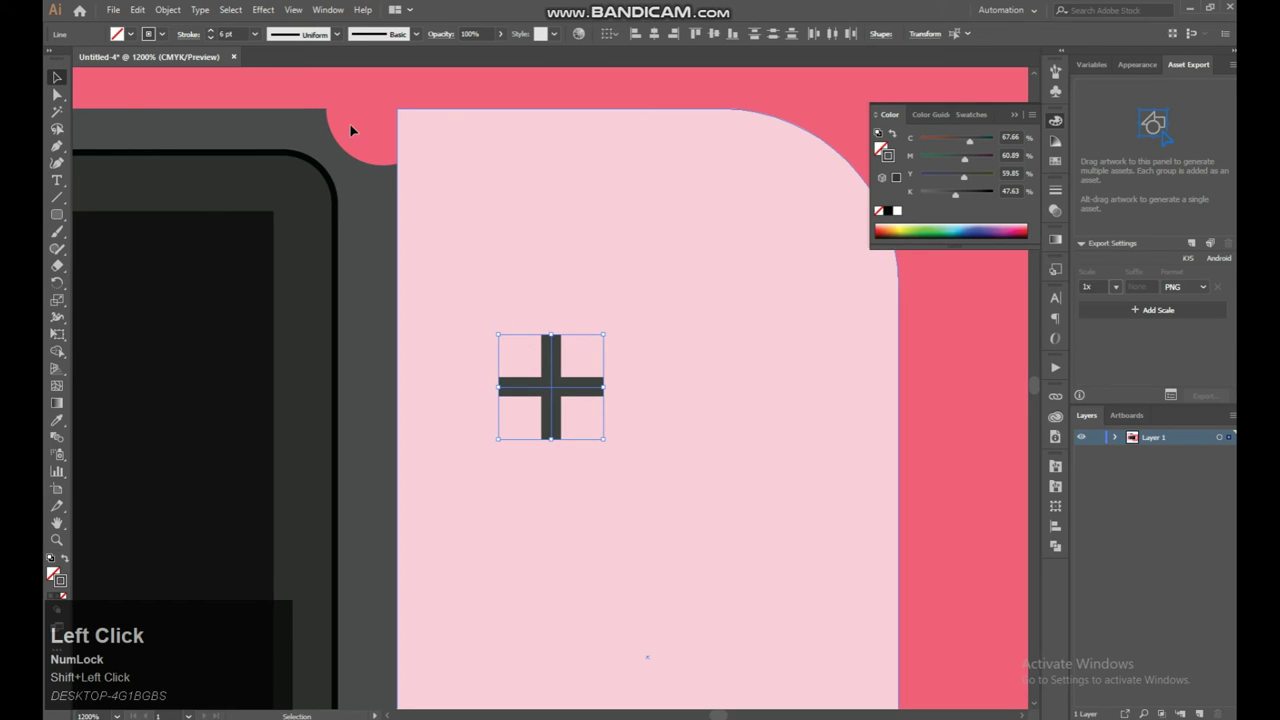
Step: Group the two crossing bars into a single plus-sign object on the right joy-con
{"action": "left_click", "coordinate": [363, 109]}
{"action": "key", "text": "ctrl+g"}
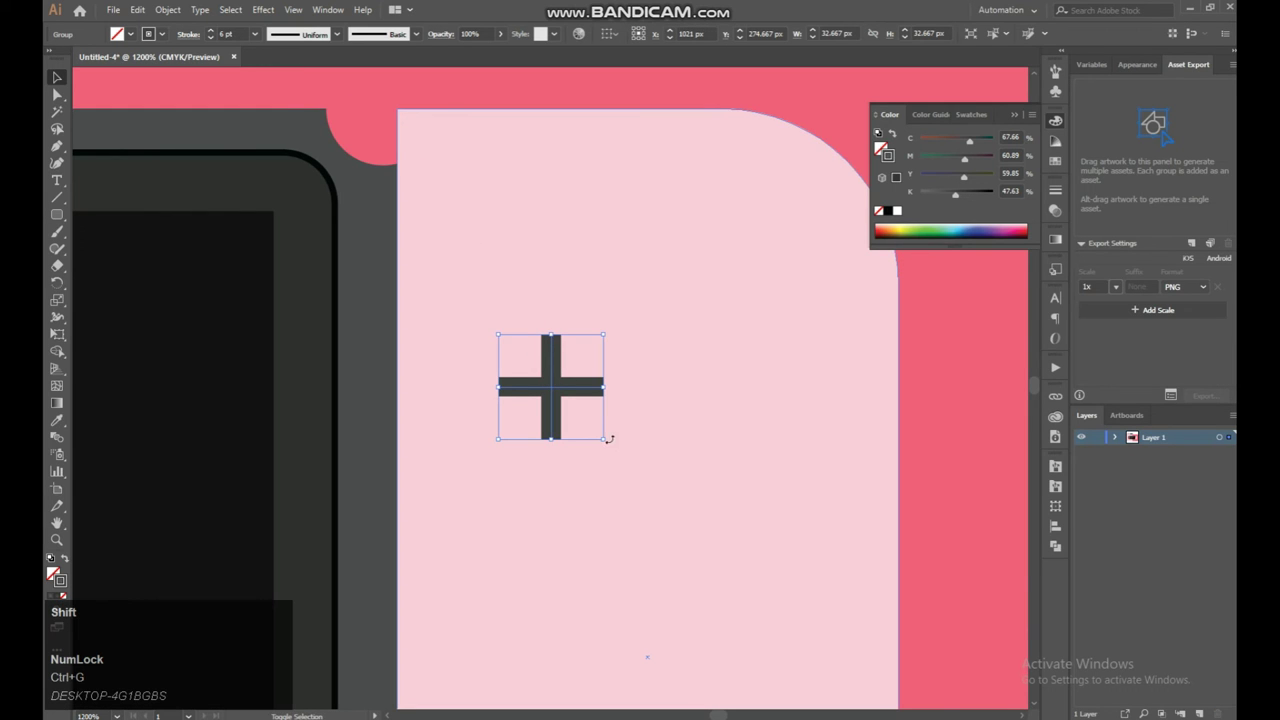
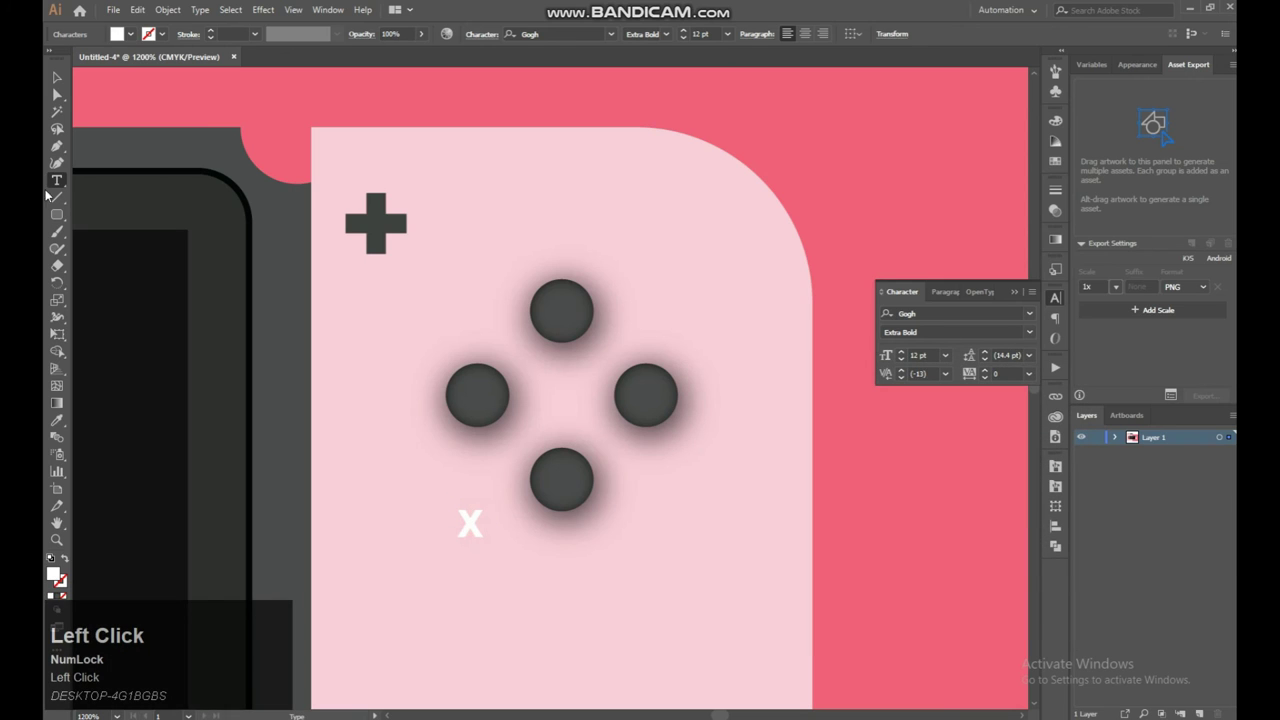
Step: Move the white X letter onto the top round button of the right joy-con
{"action": "left_click_drag", "start_coordinate": [61, 78], "coordinate": [643, 272]}
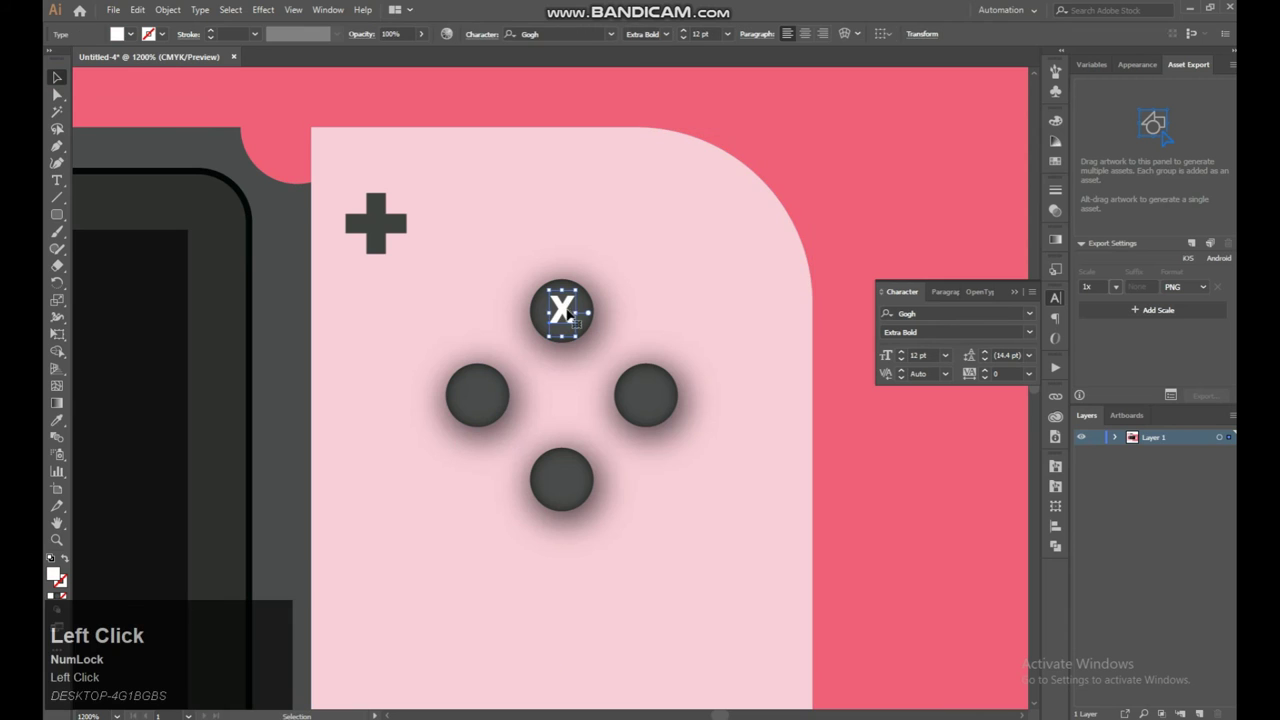
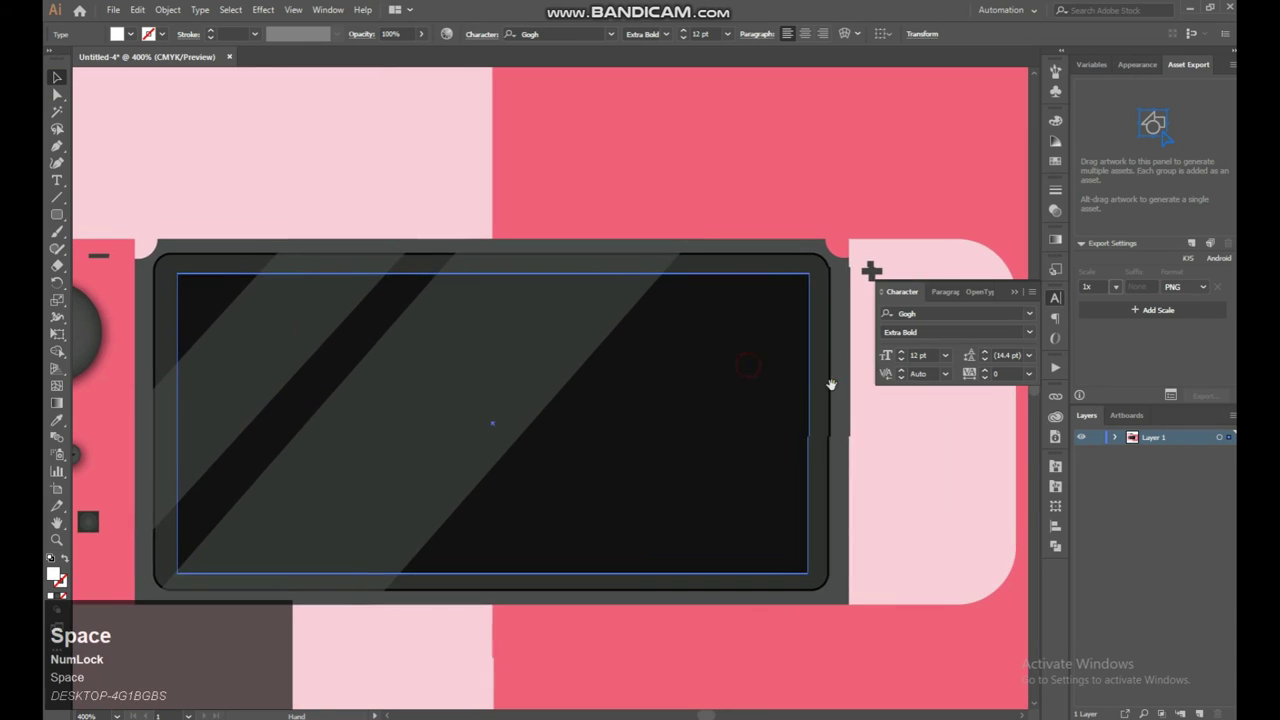
Step: Zoom out to view the whole console with the X, A, B, Y lettered buttons
{"action": "key", "text": "ctrl+-"}
{"action": "key", "text": "space"}
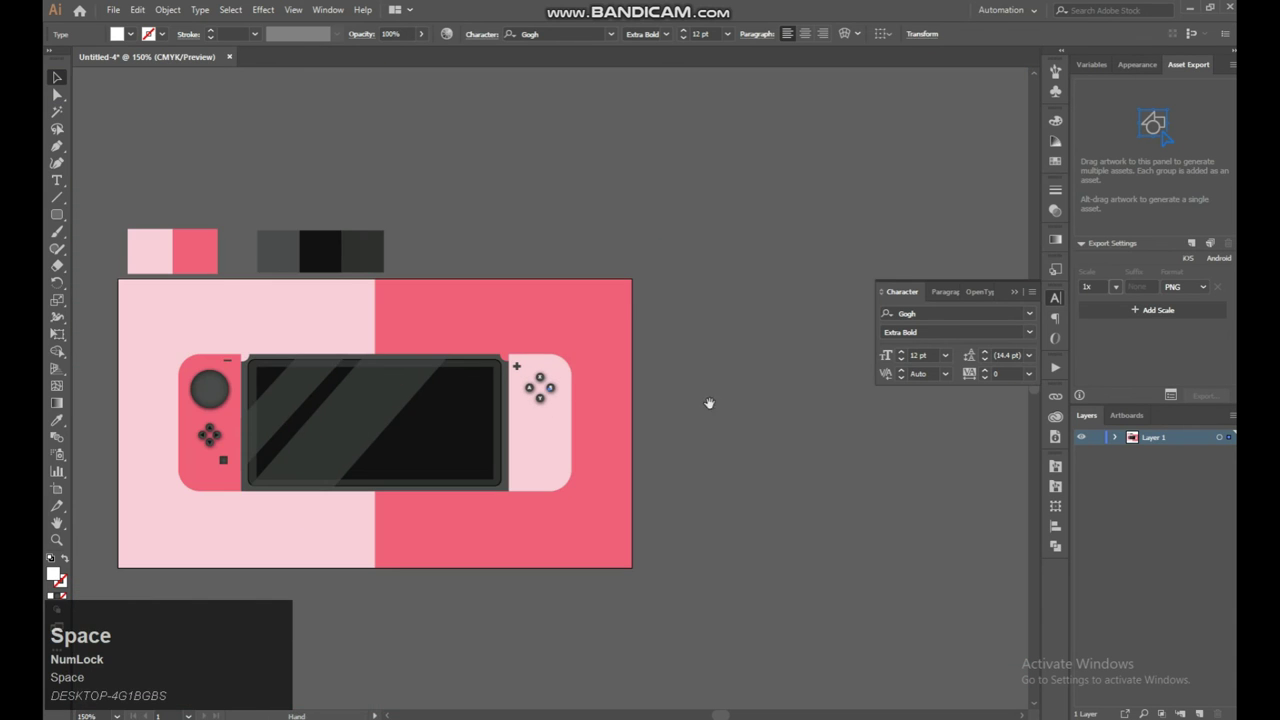
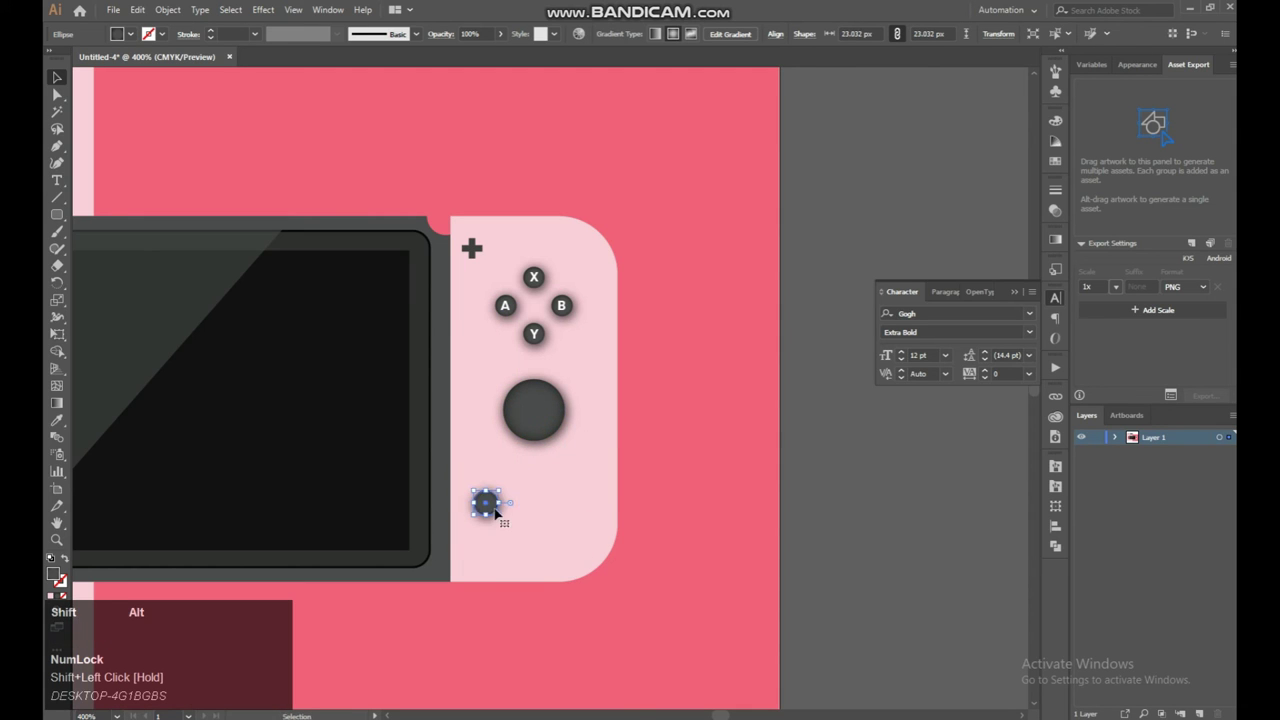
Step: Nudge the small round button into place below the joystick and zoom in on it
{"action": "left_click_drag", "start_coordinate": [503, 518], "coordinate": [523, 494]}
{"action": "left_click", "coordinate": [651, 447]}
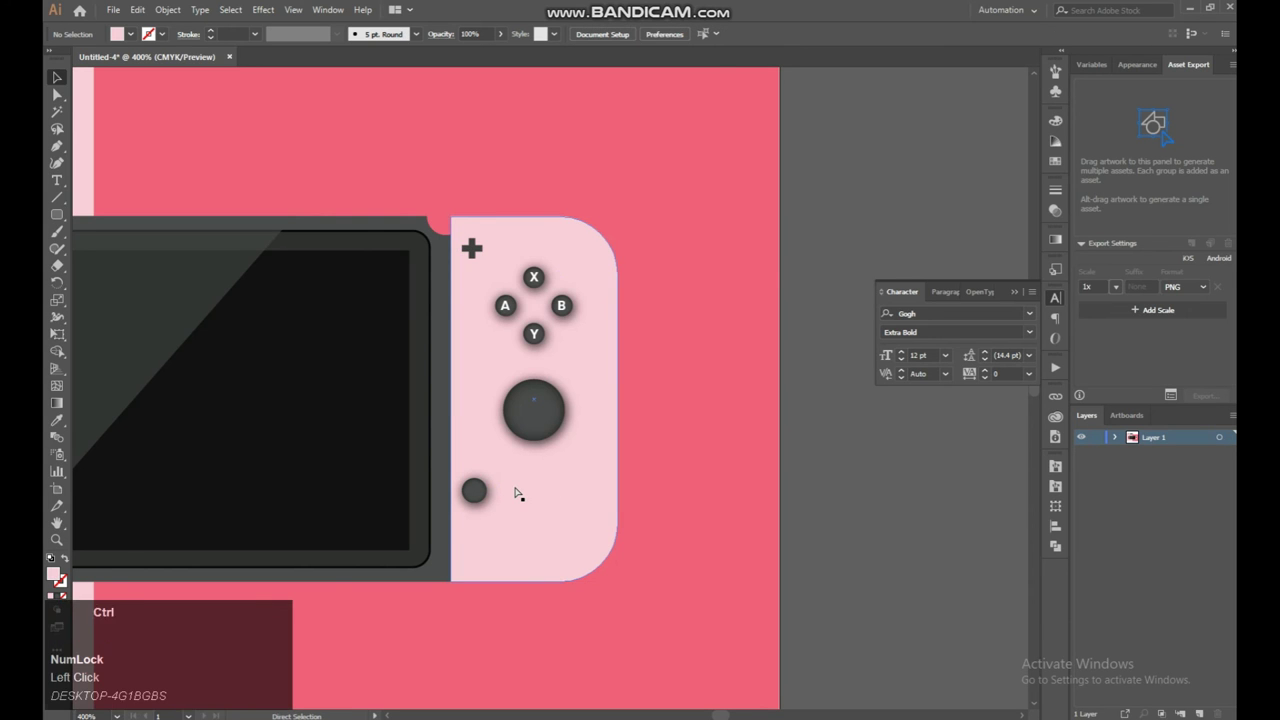
{"action": "key", "text": "ctrl+="}
{"action": "key", "text": "space"}
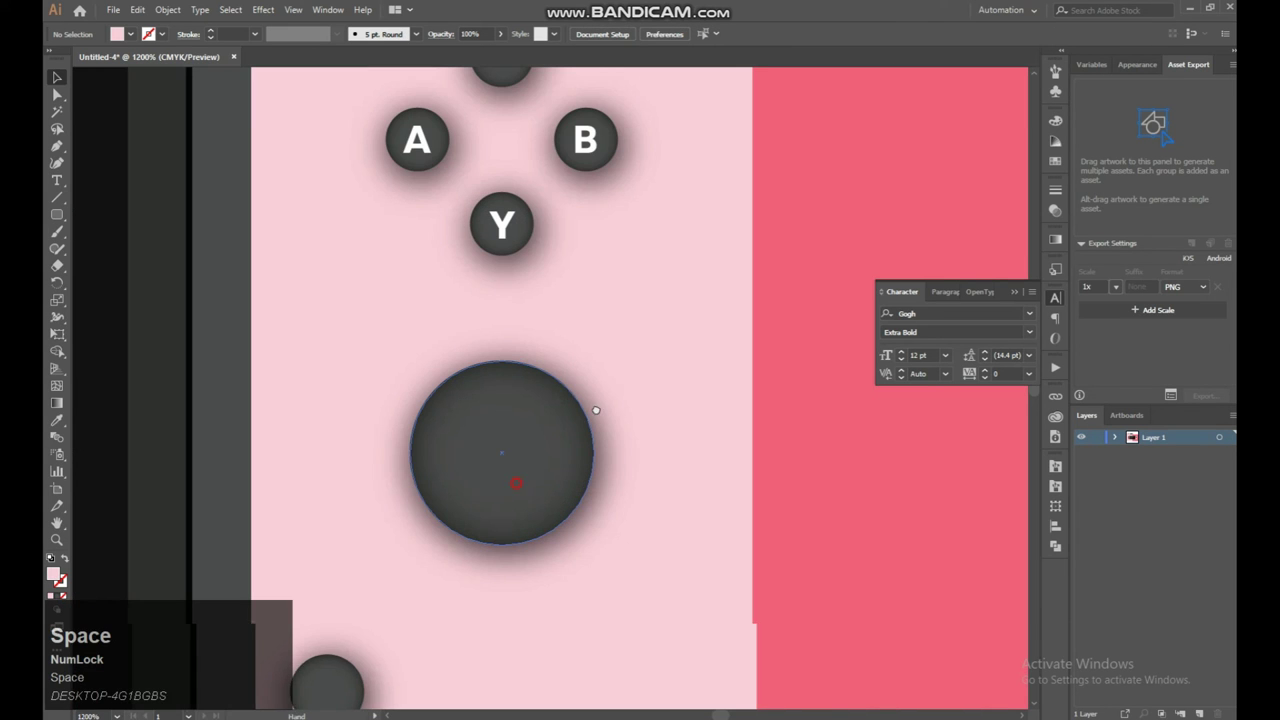
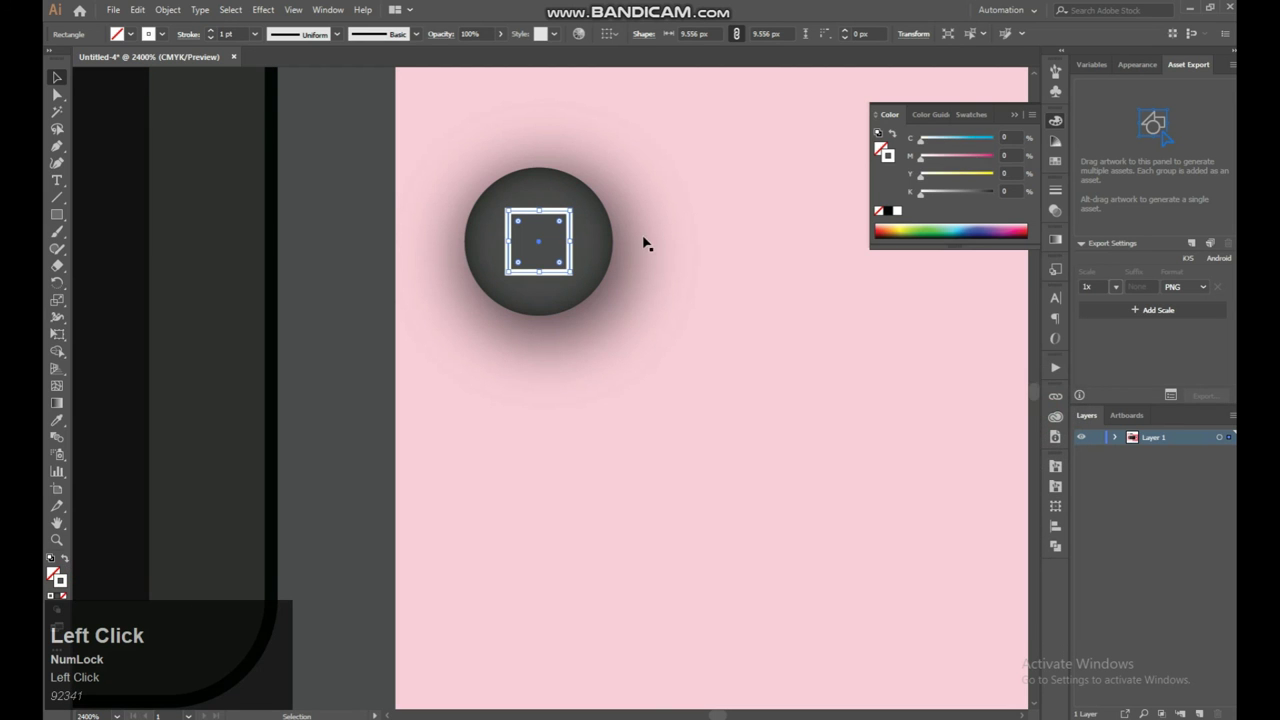
Step: Set the square outline's stroke to pure white (C0 M0 Y0 K0) and check the Gradient and Transparency panels
{"action": "left_click", "coordinate": [572, 226]}
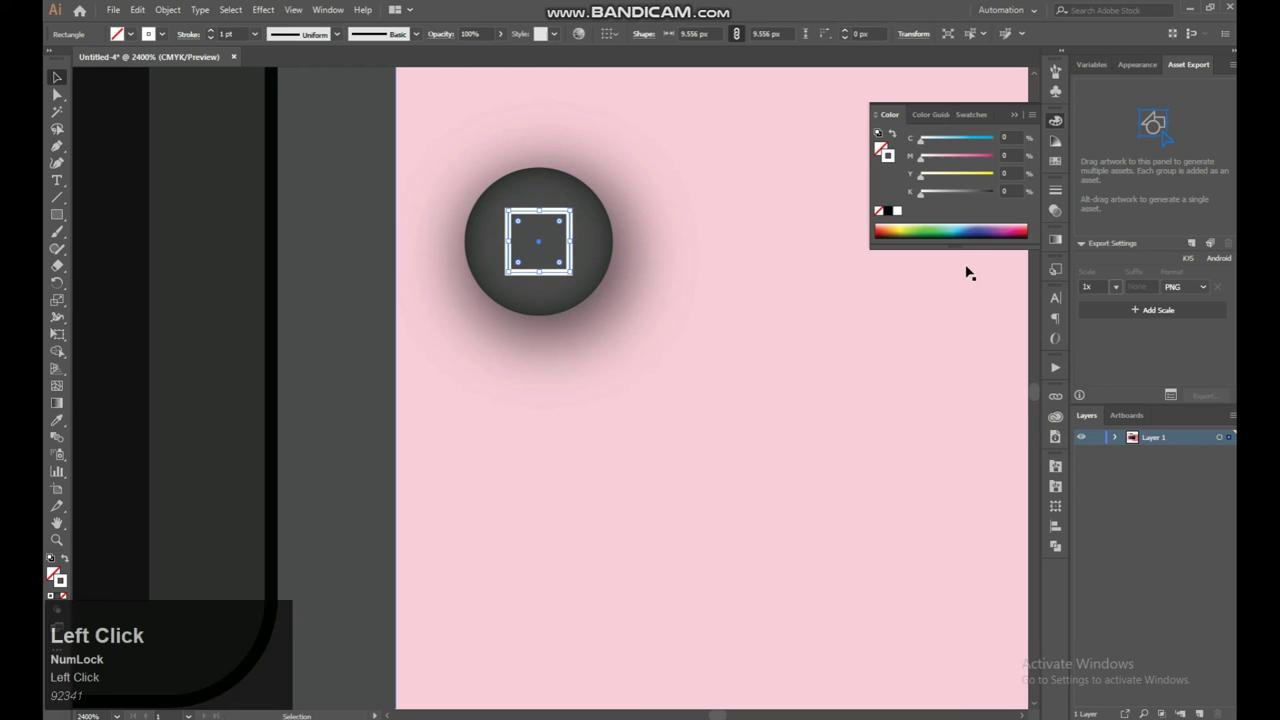
{"action": "left_click", "coordinate": [1062, 242]}
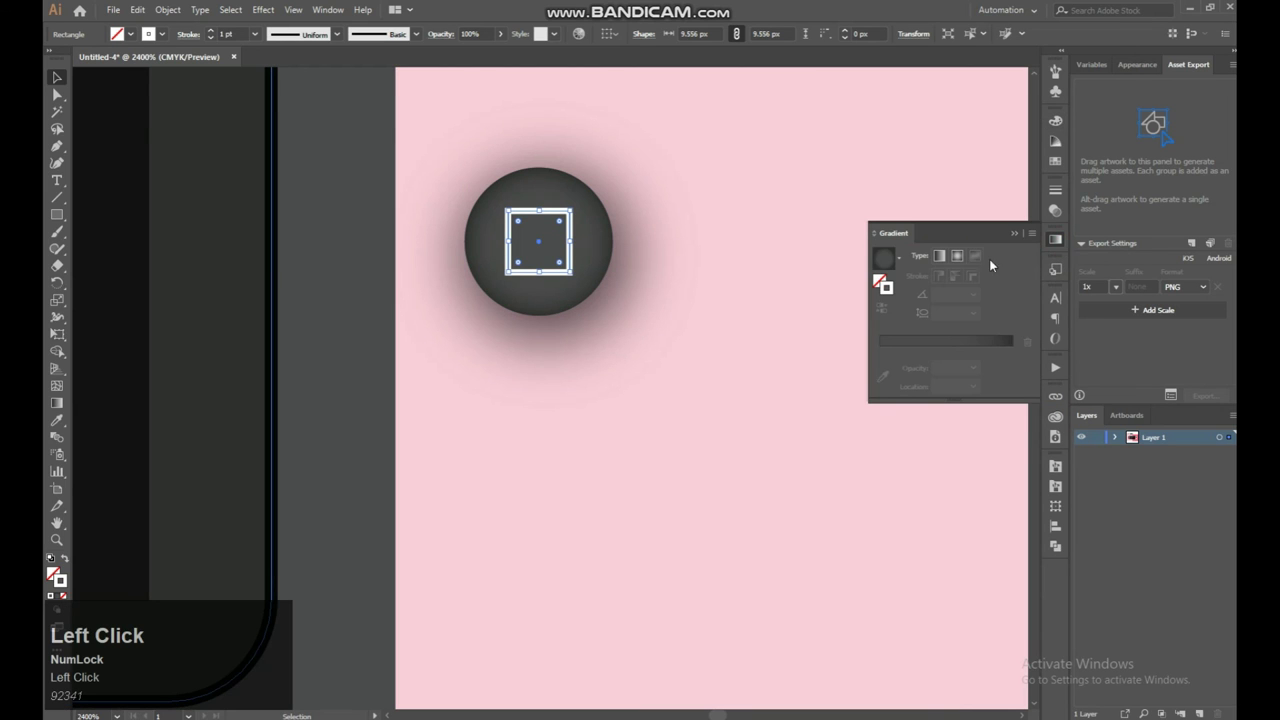
{"action": "left_click", "coordinate": [1057, 217]}
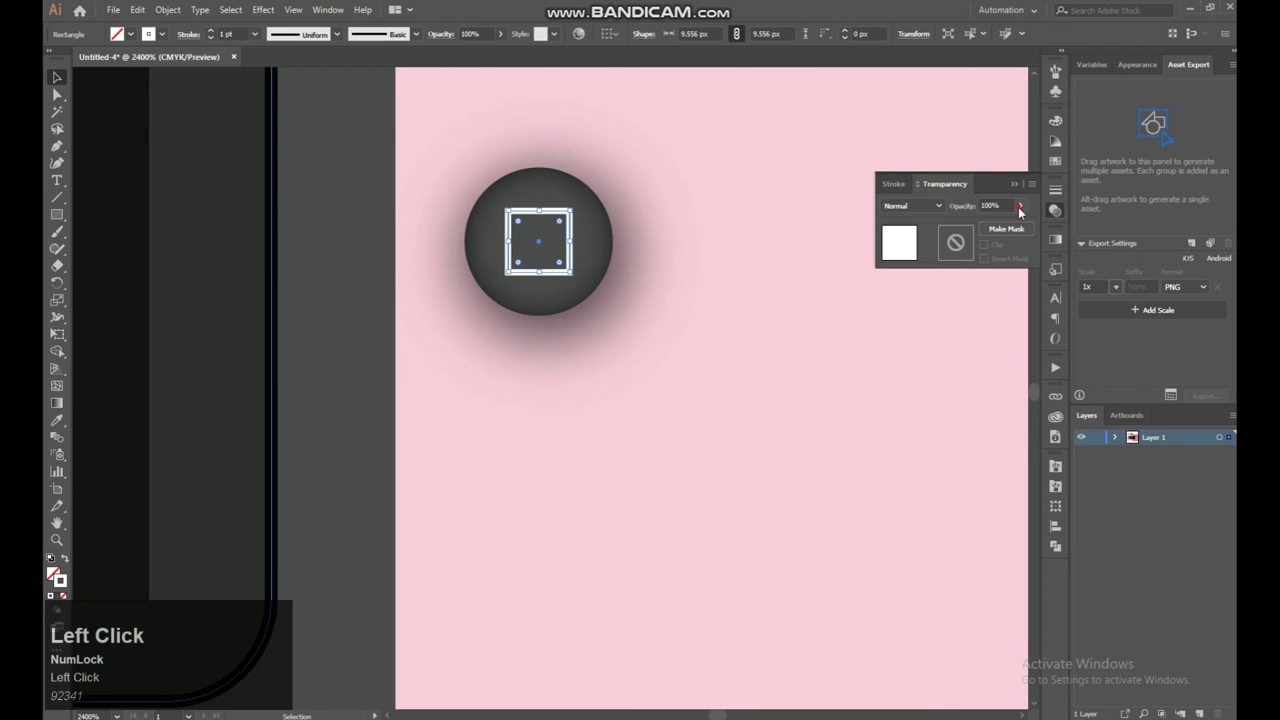
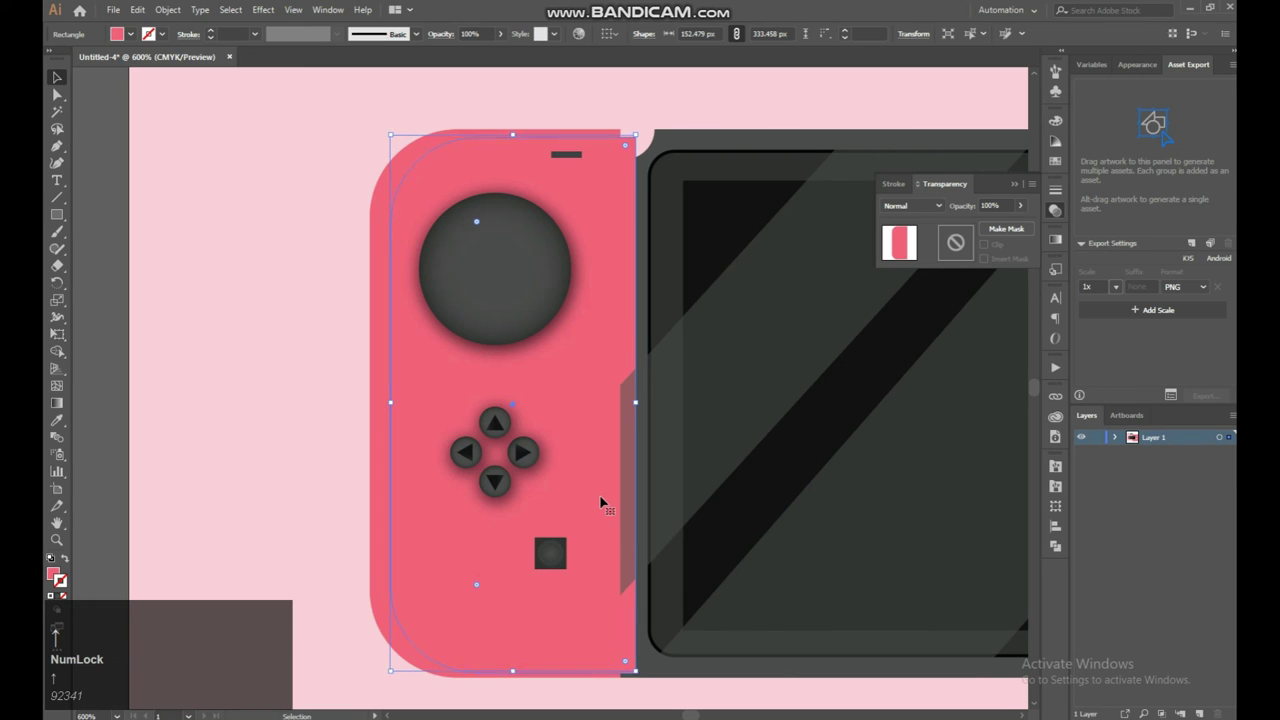
Step: Offset the copied left joy-con body and trim away the inner strip with the Shape Builder tool
{"action": "key", "text": "Up"}
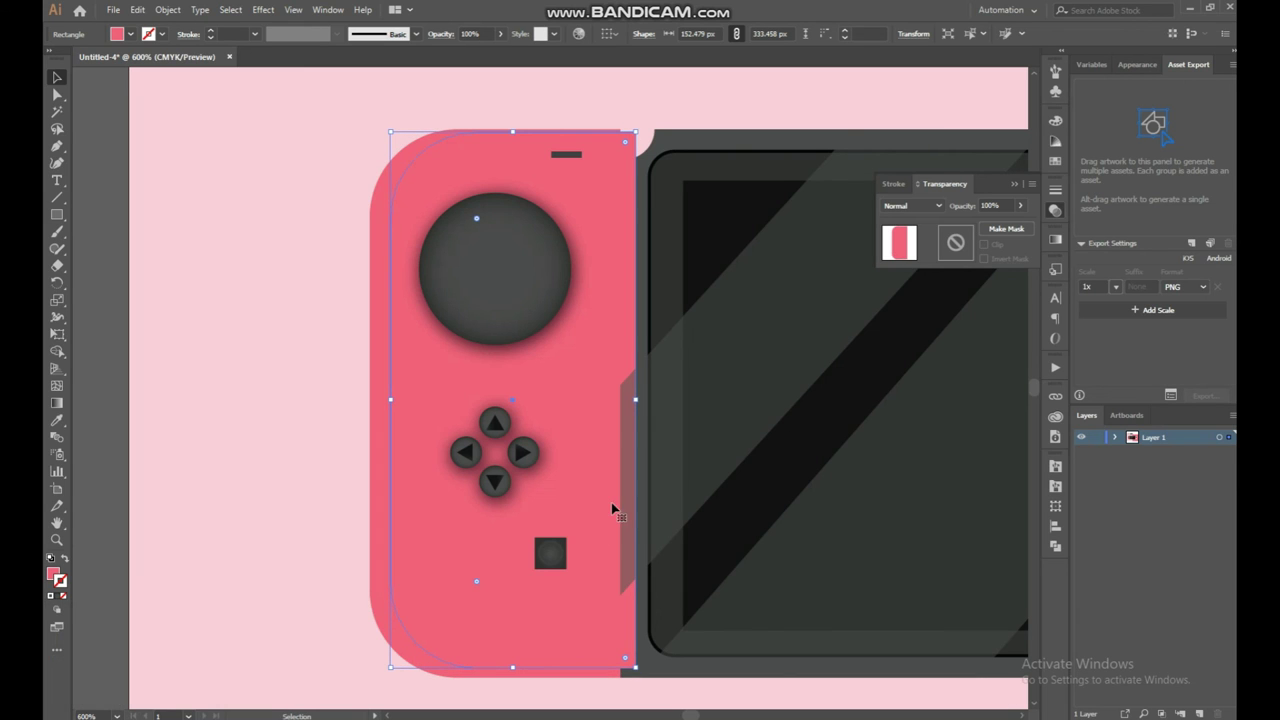
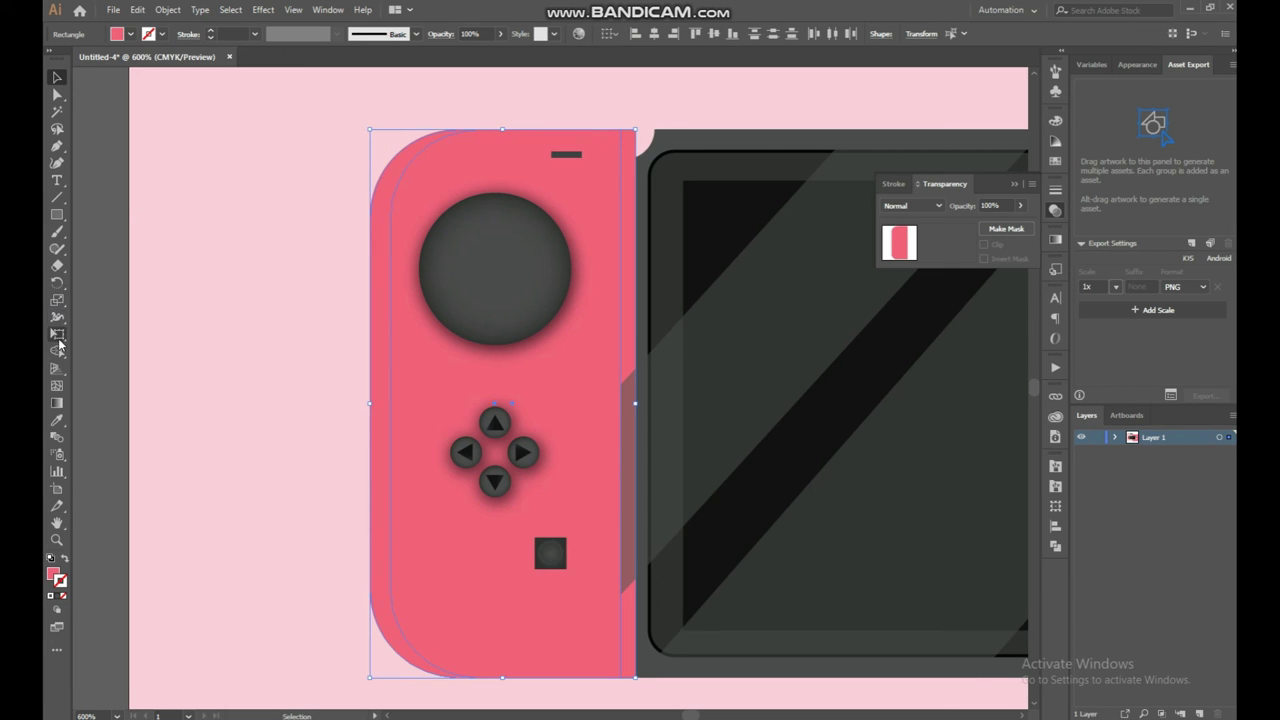
{"action": "left_click", "coordinate": [65, 351]}
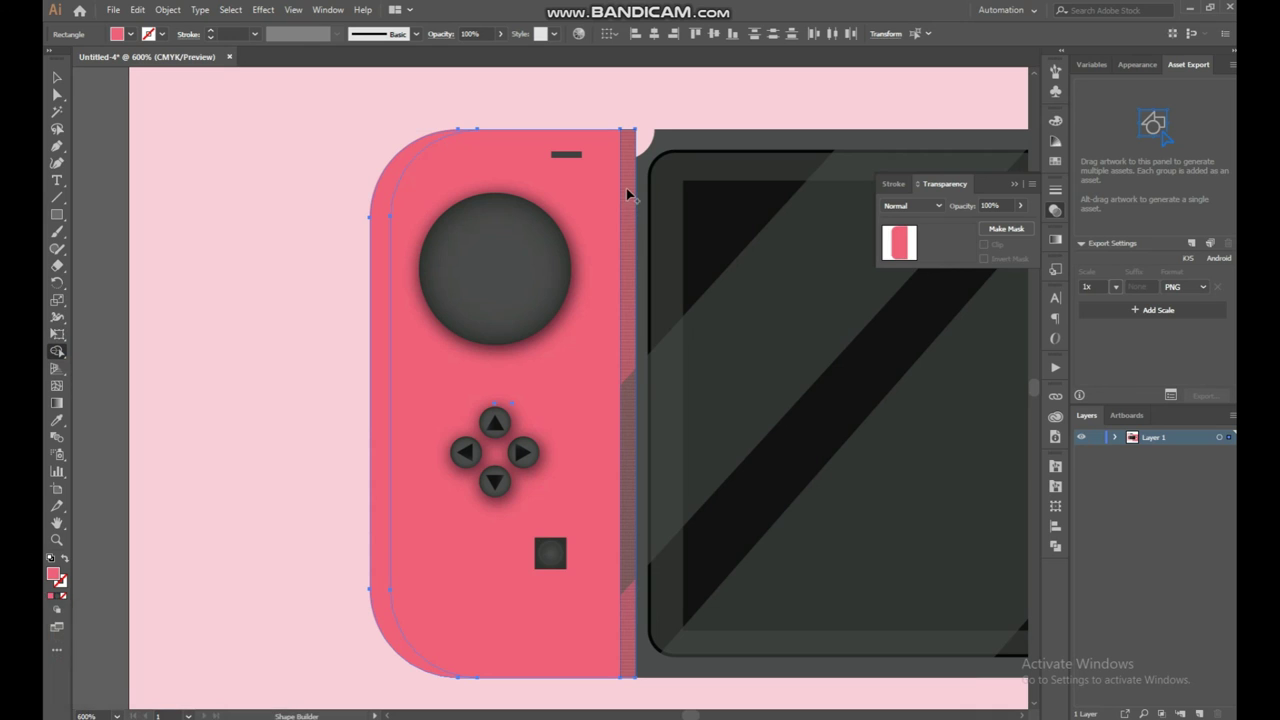
{"action": "left_click", "coordinate": [627, 186]}
{"action": "left_click_drag", "start_coordinate": [632, 200], "coordinate": [463, 217]}
Step: Select the remaining edge shape and browse darker pink shades in the Color Guide
{"action": "left_click", "coordinate": [60, 74]}
{"action": "left_click", "coordinate": [412, 154]}
{"action": "left_click", "coordinate": [207, 210]}
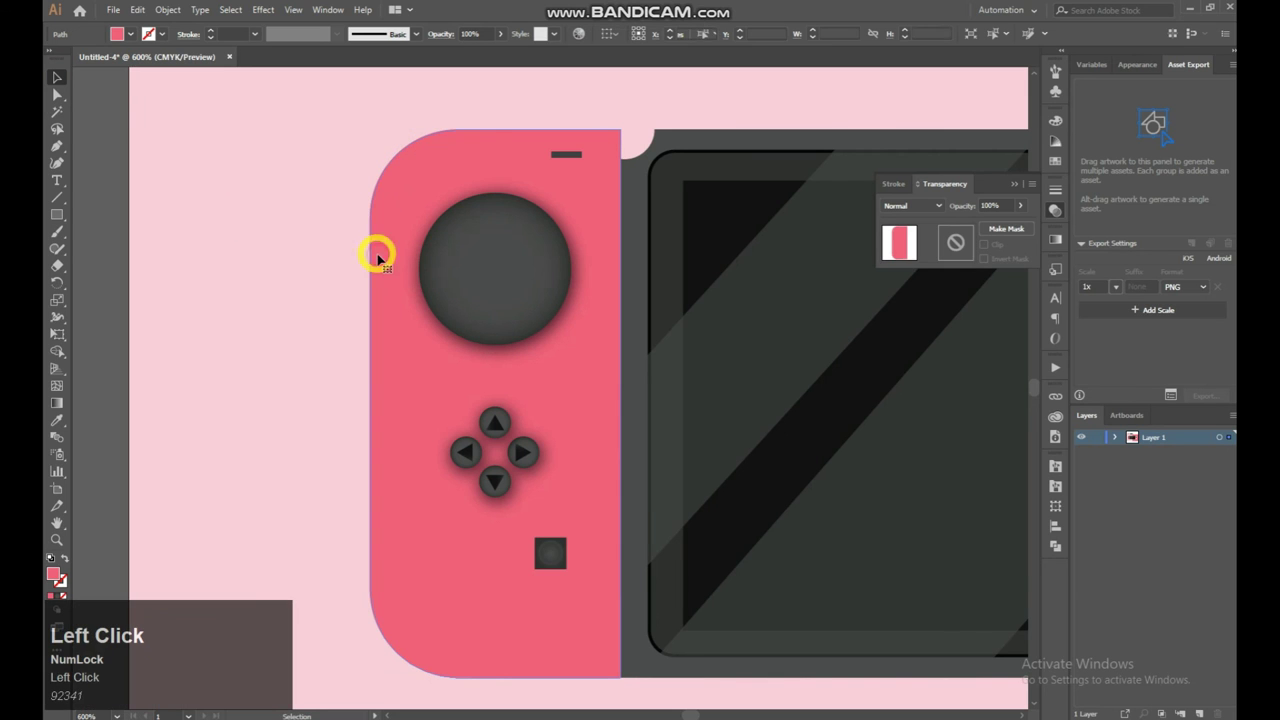
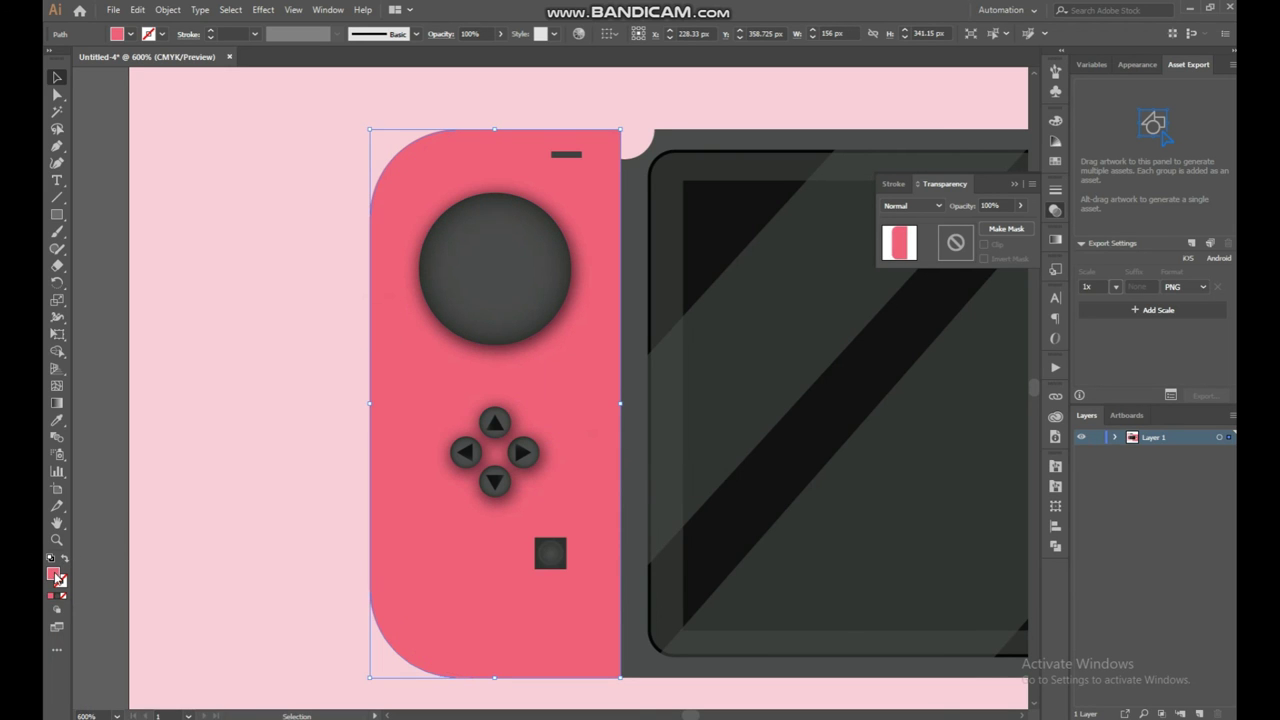
{"action": "left_click", "coordinate": [59, 575]}
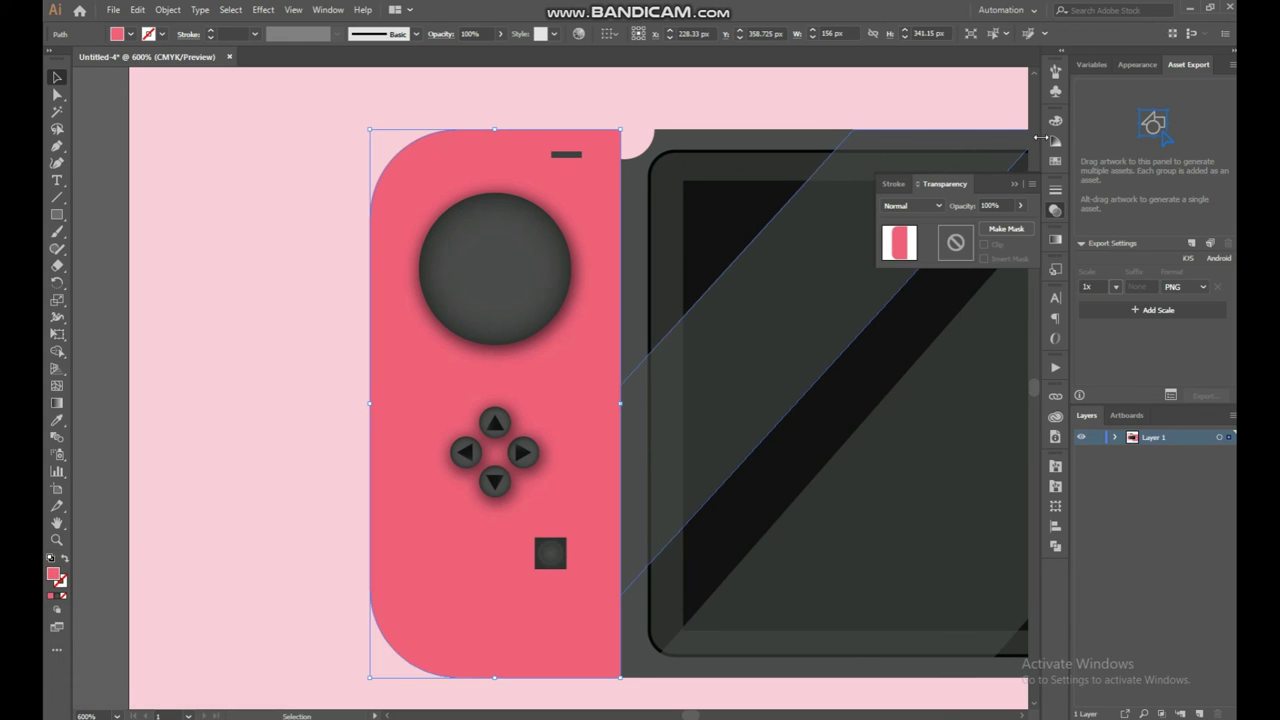
{"action": "left_click", "coordinate": [1057, 143]}
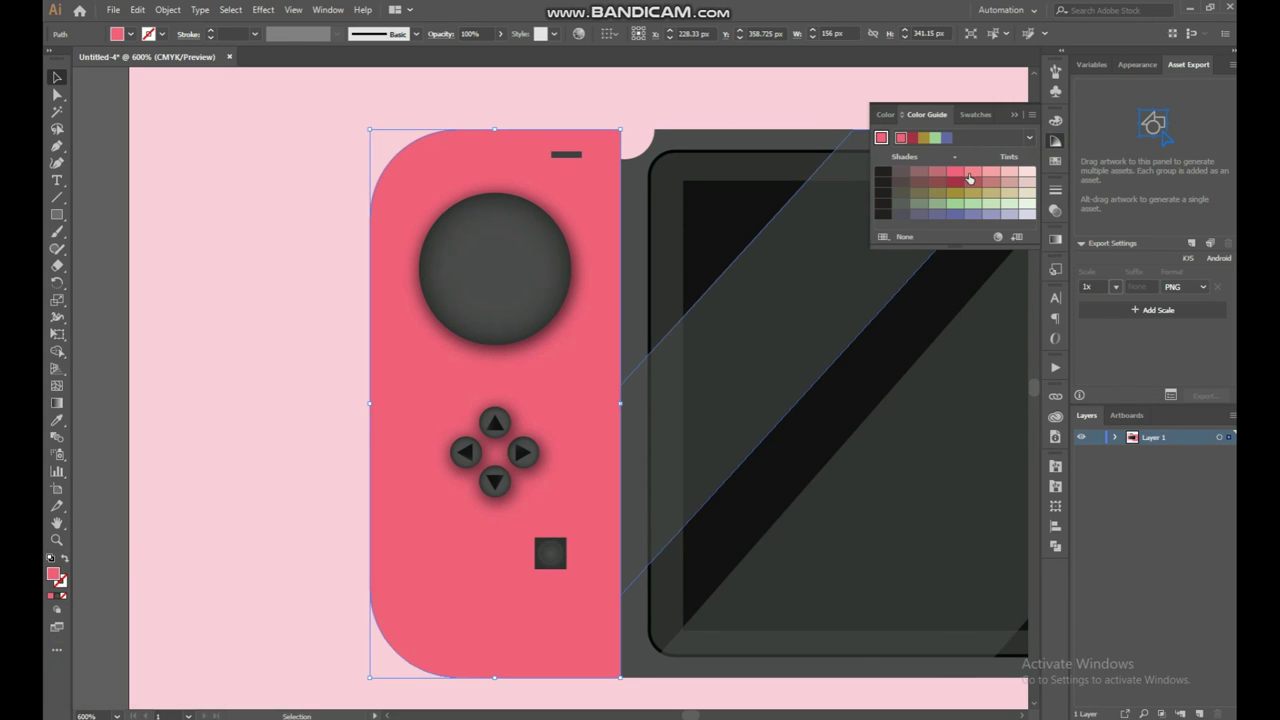
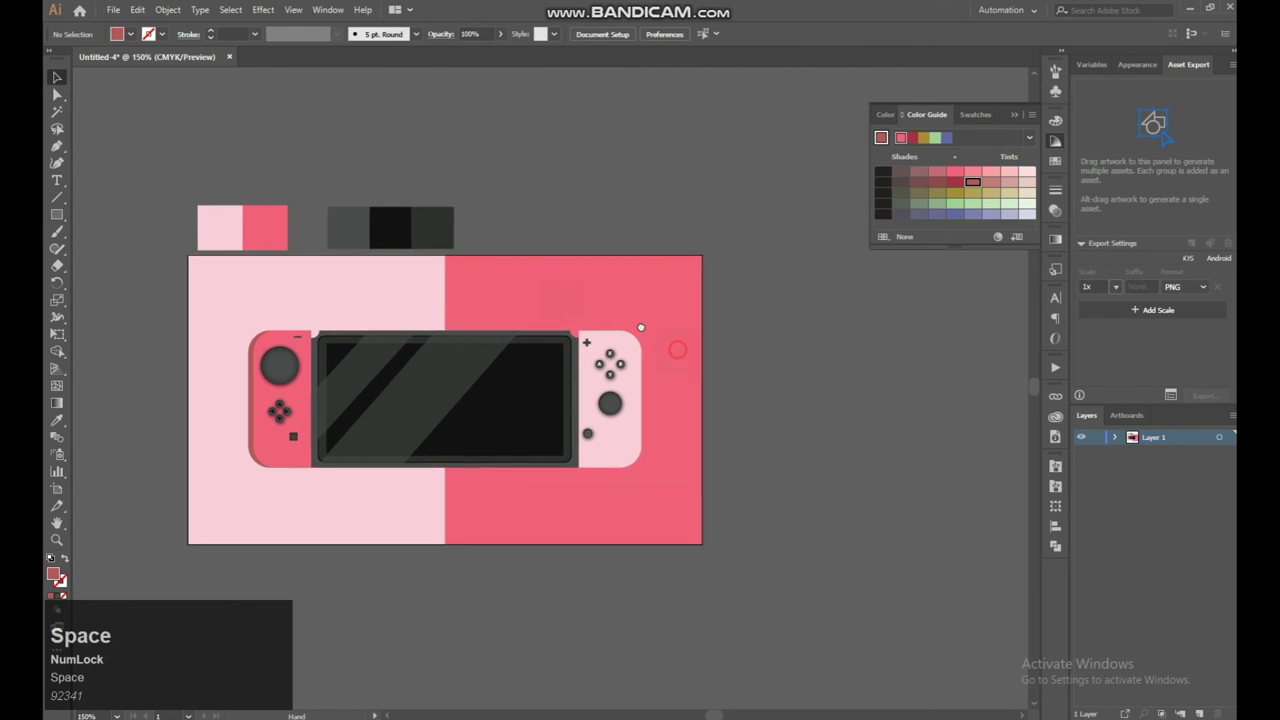
Step: Zoom into the right joy-con and select its light-pink body shape
{"action": "key", "text": "space"}
{"action": "key", "text": "space"}
{"action": "key", "text": "ctrl+="}
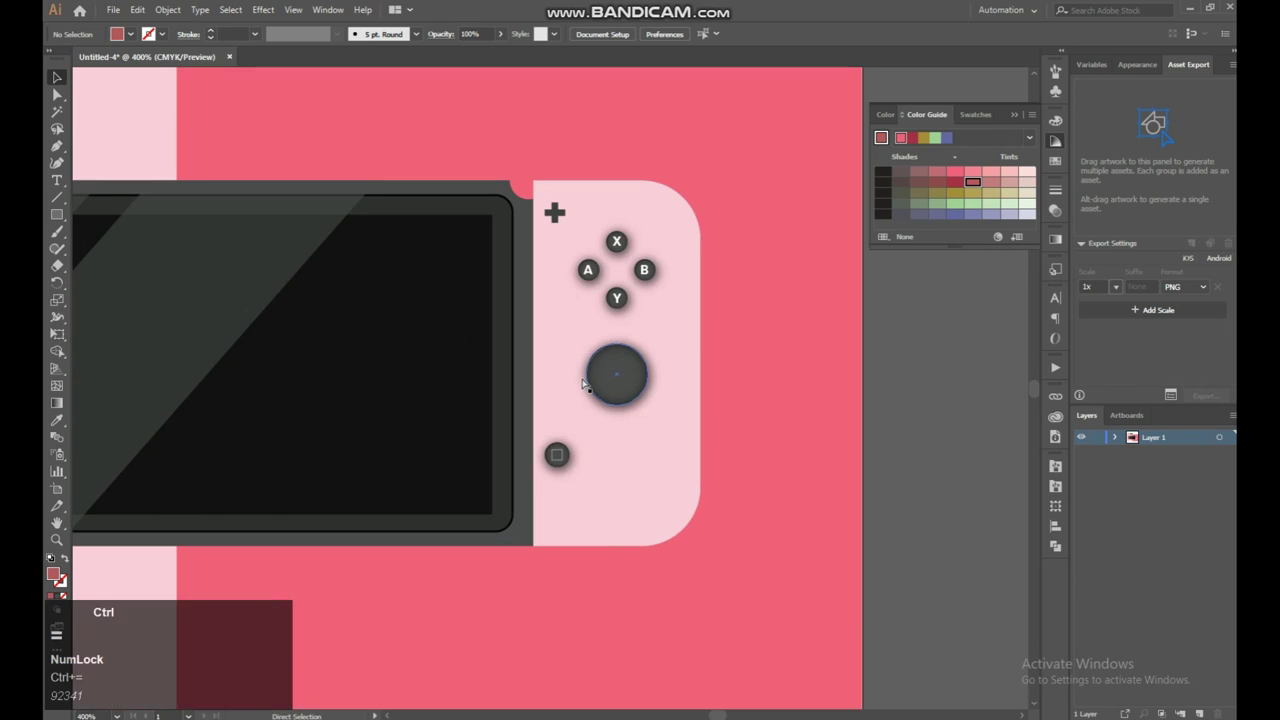
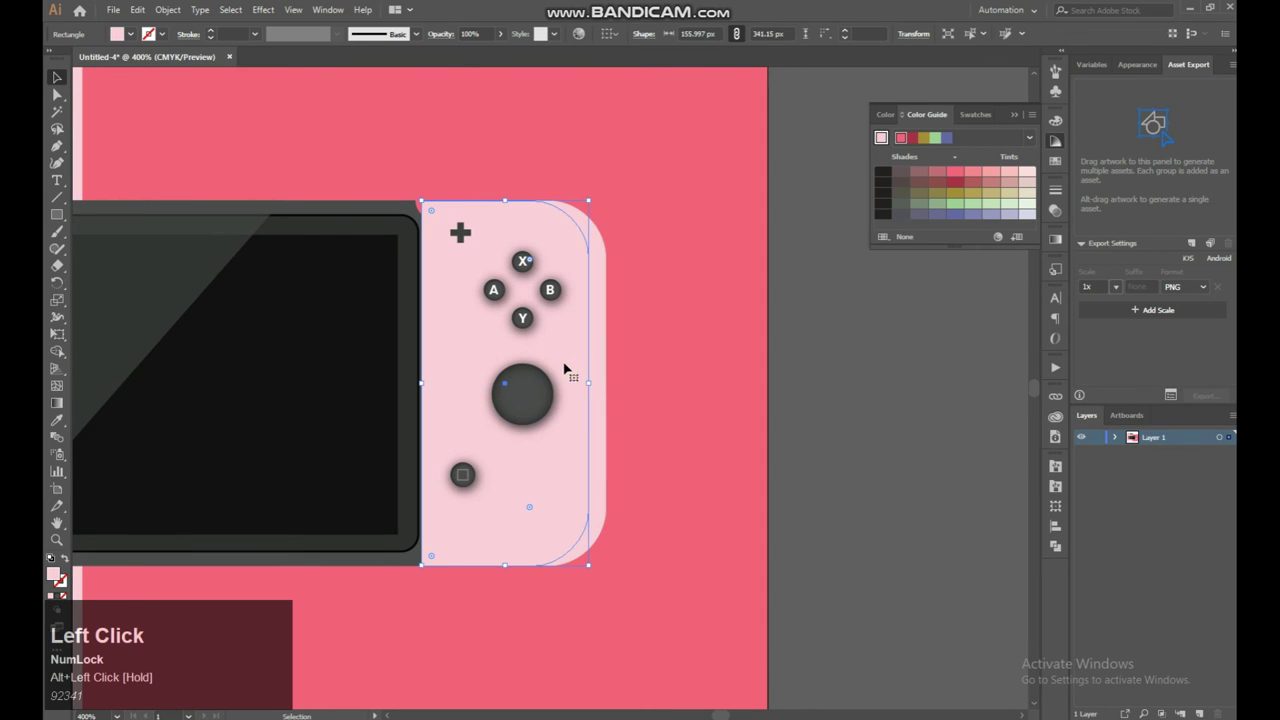
{"action": "left_click", "coordinate": [609, 374]}
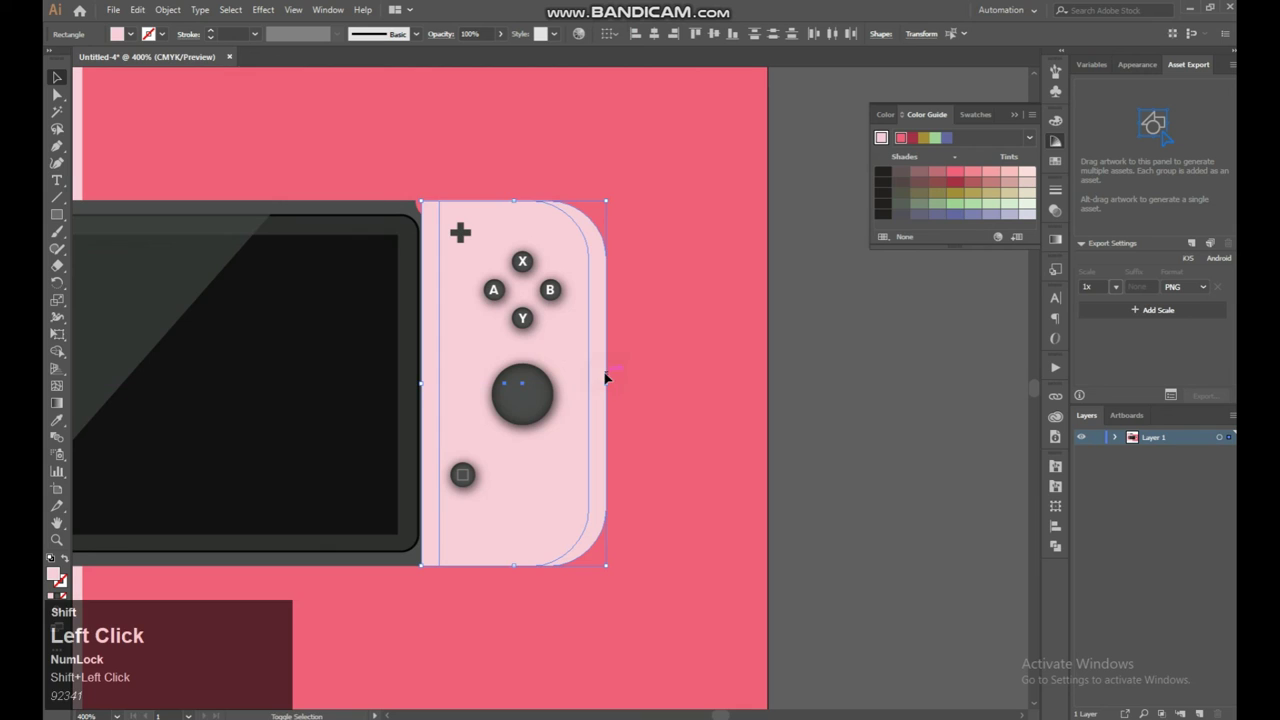
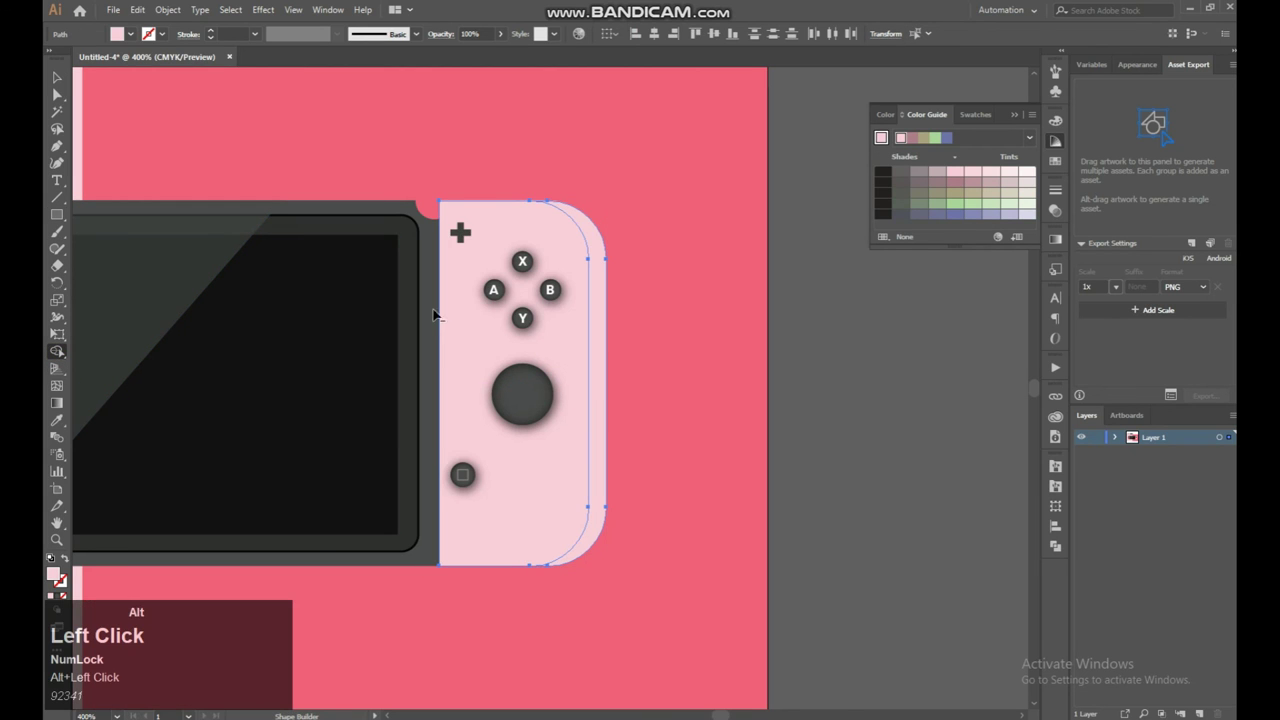
Step: Paste a copy of the grip in back, nudge it right as the darker pink edge shadow
{"action": "left_click", "coordinate": [62, 79]}
{"action": "left_click", "coordinate": [647, 284]}
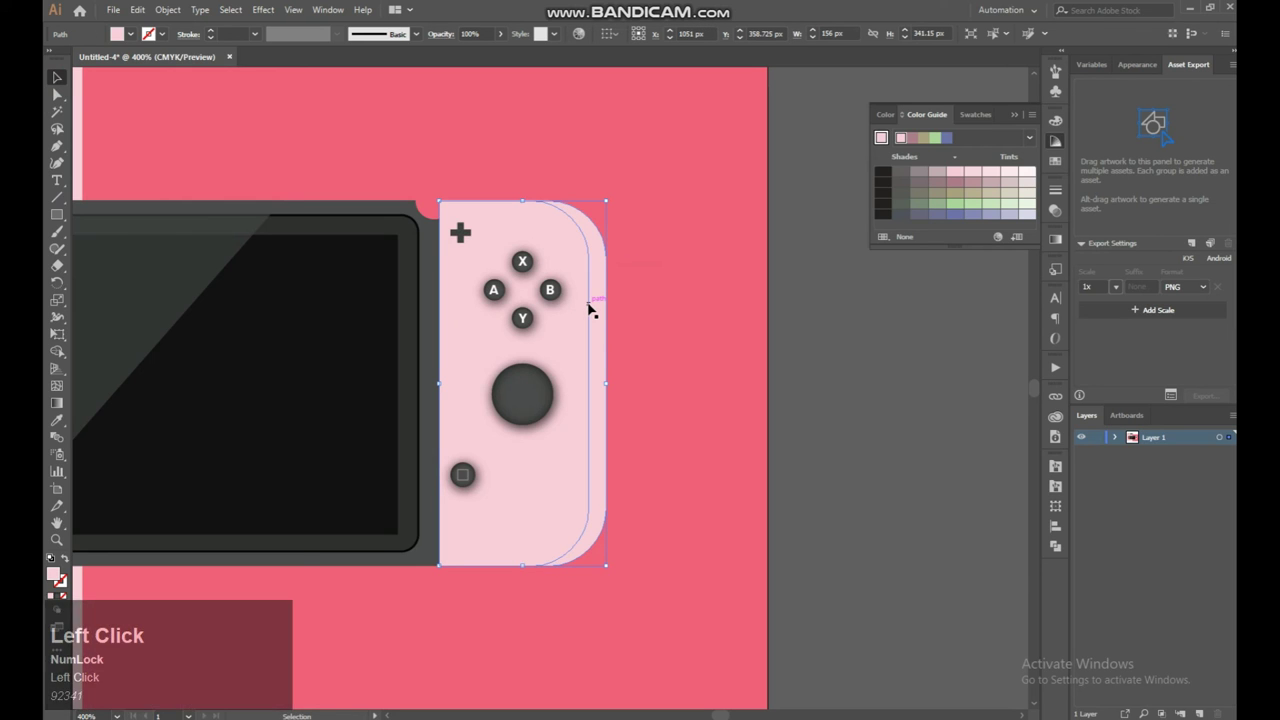
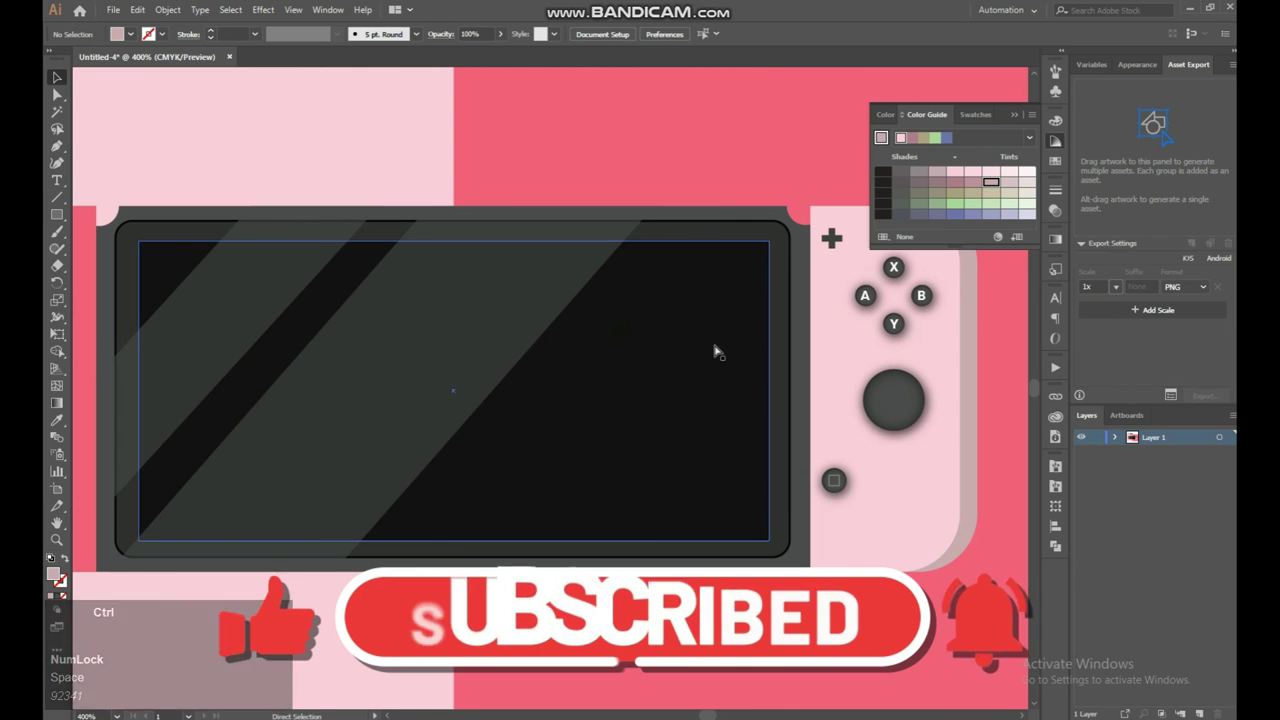
{"action": "key", "text": "ctrl+-"}
{"action": "key", "text": "space"}
{"action": "key", "text": "space"}
{"action": "left_click", "coordinate": [825, 318]}
{"action": "key", "text": "ctrl+="}
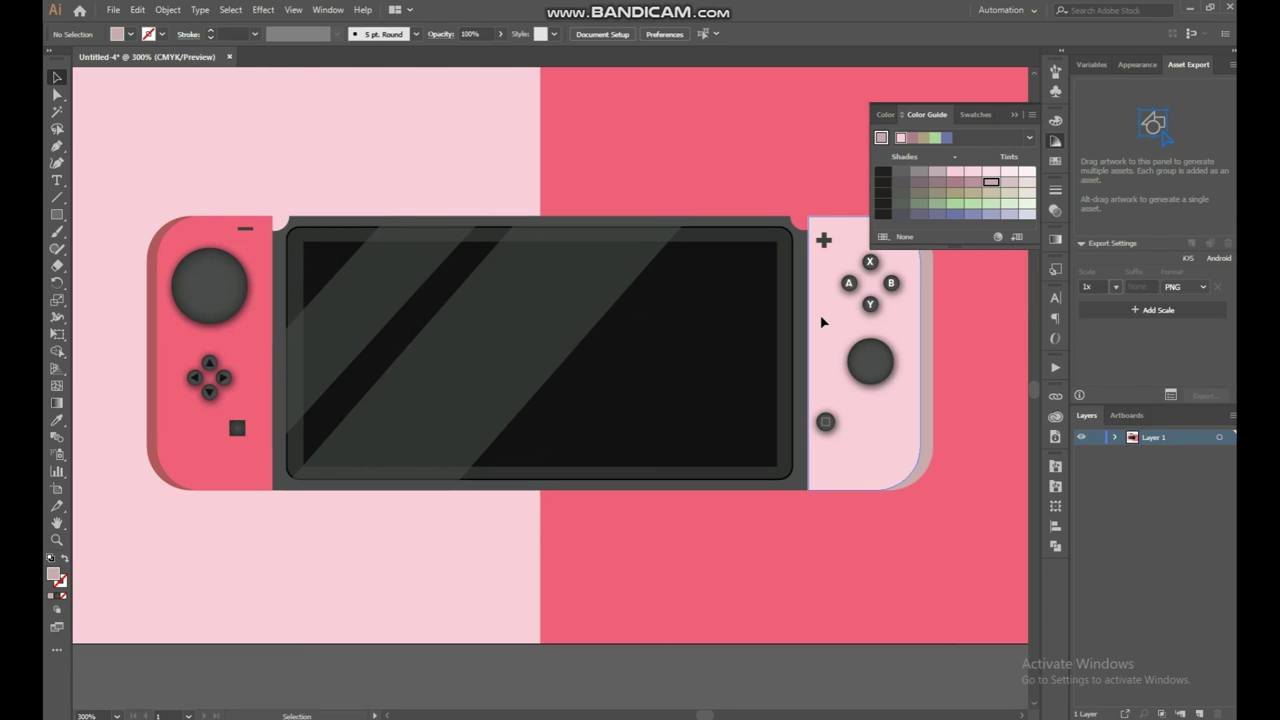
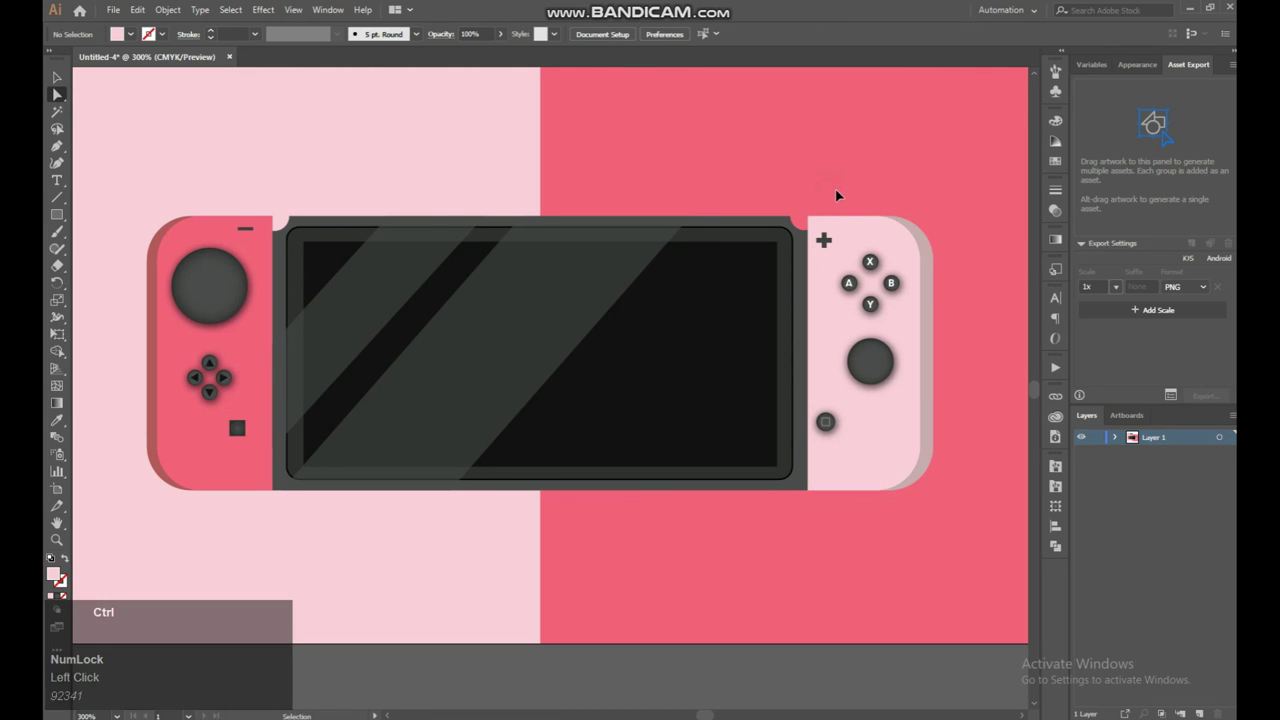
{"action": "key", "text": "ctrl+="}
{"action": "key", "text": "space"}
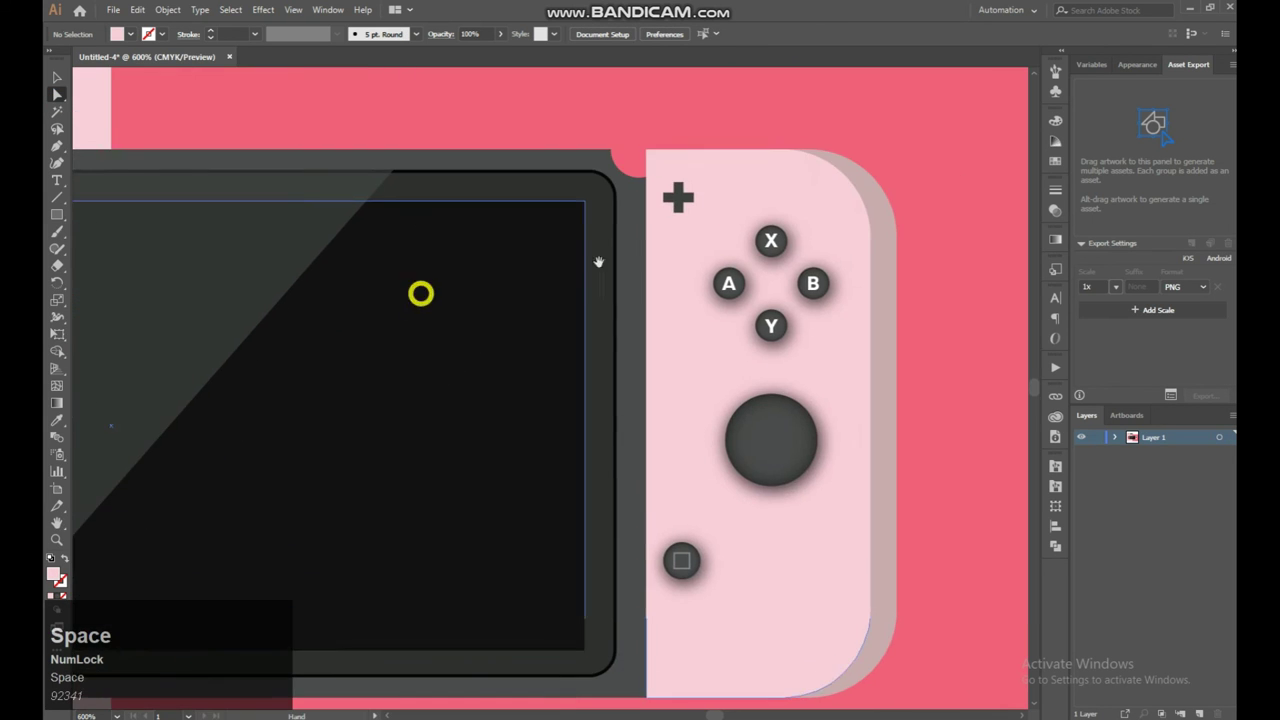